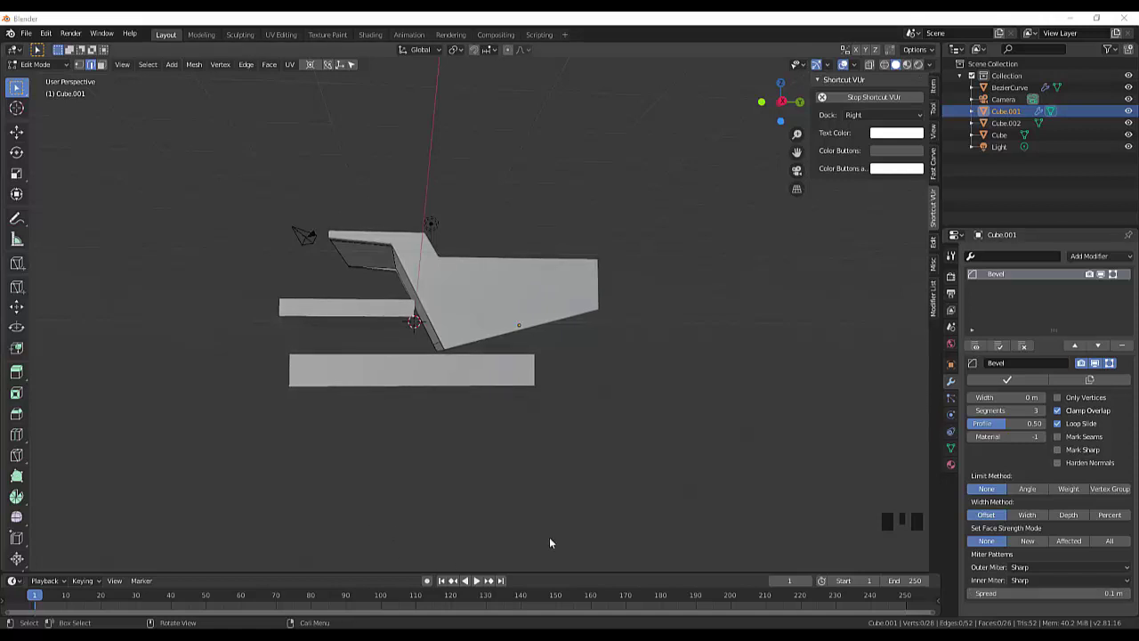
# Leave Edit Mode on the bevelled bed mesh and frame the truck in side view
pyautogui.click(639, 489)
pyautogui.press('KP_3')
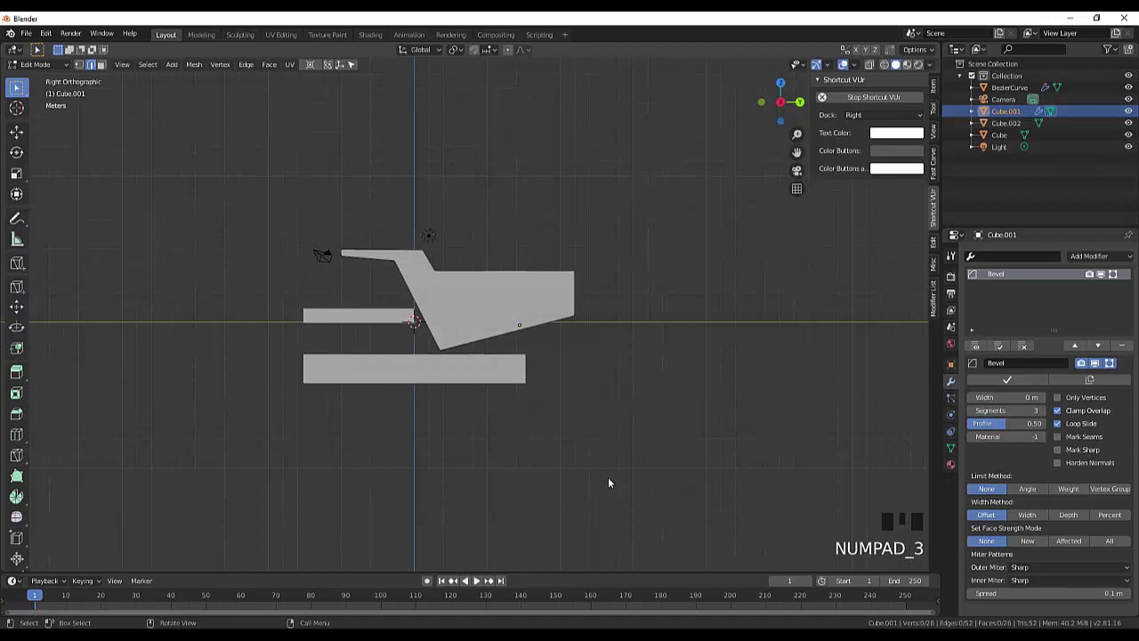
pyautogui.scroll(3)
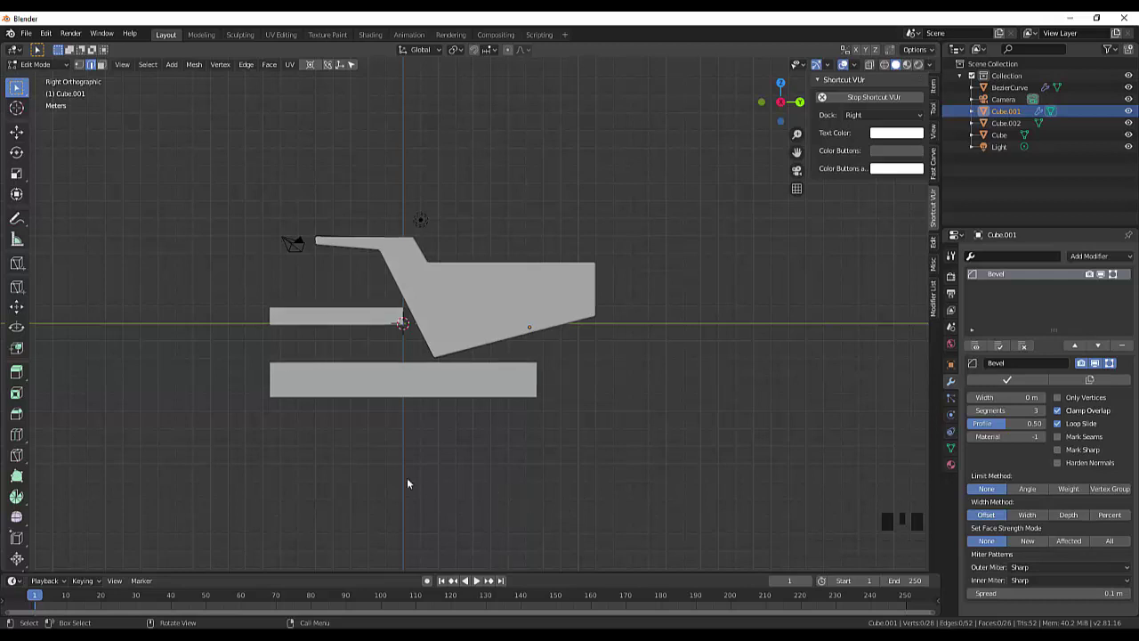
pyautogui.moveTo(32, 66); pyautogui.dragTo(43, 82)
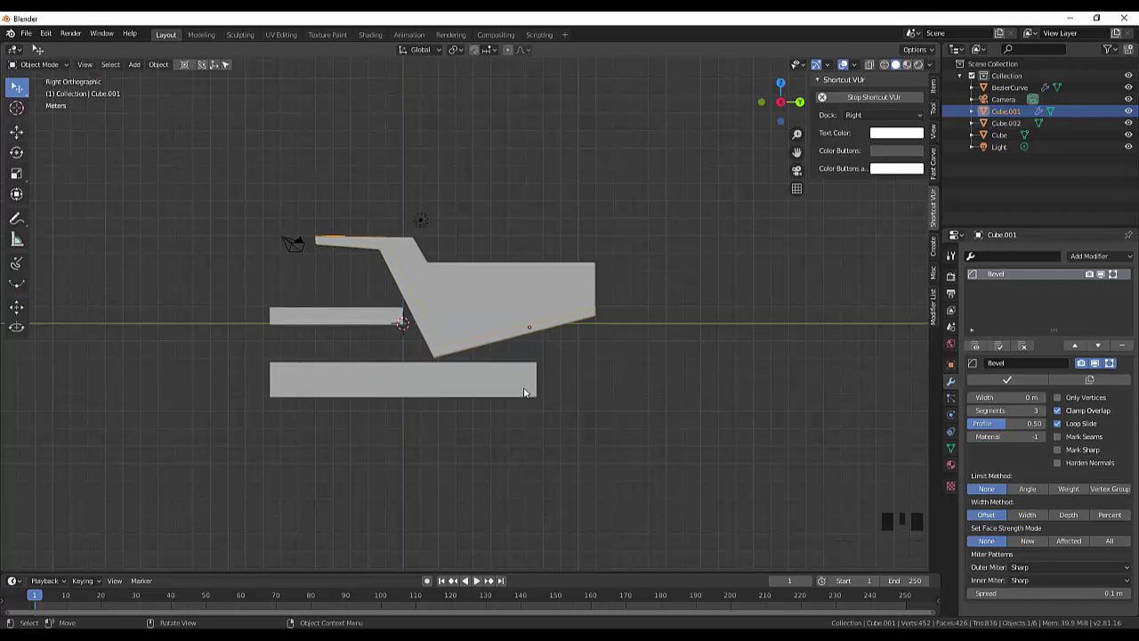
pyautogui.press('shift+s')
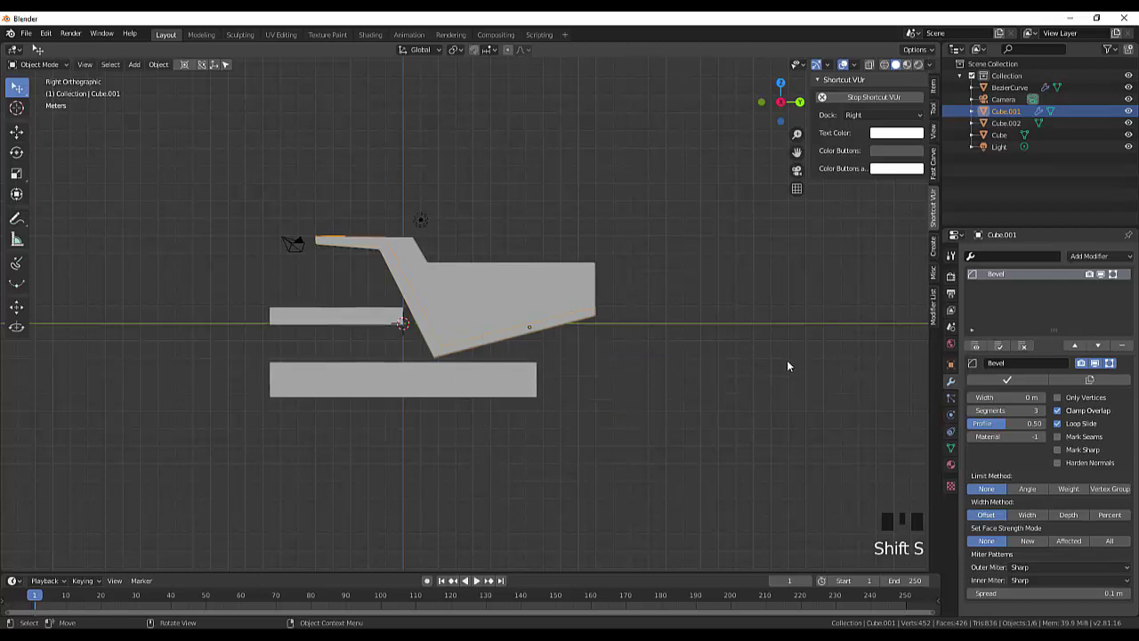
# Add a cylinder, slide it along X, then delete it again
pyautogui.press('shift+a')
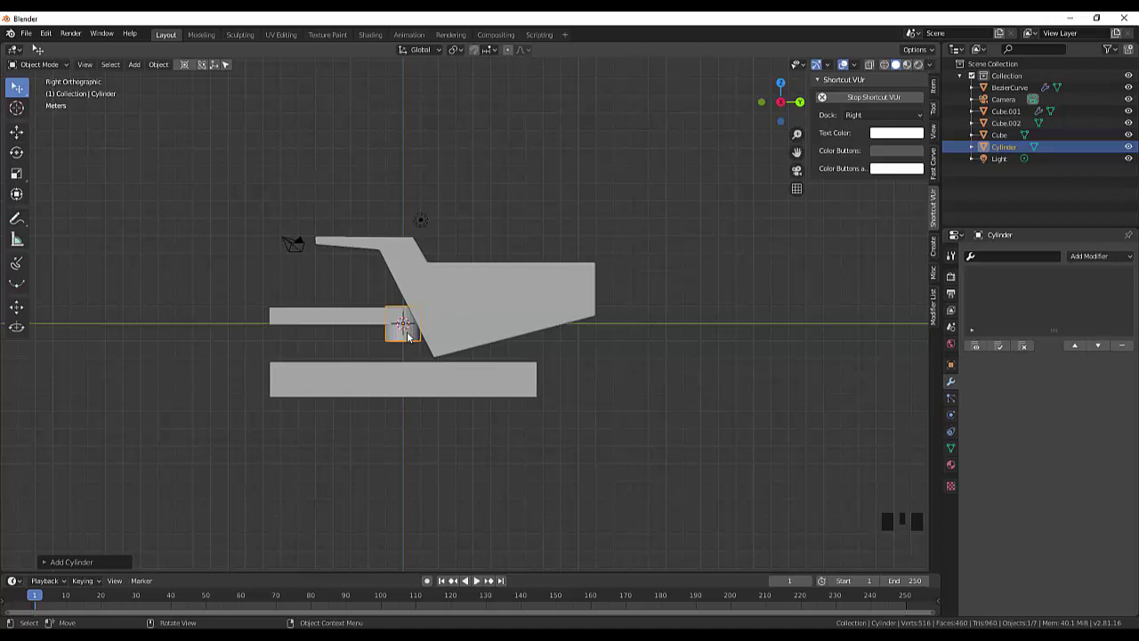
pyautogui.moveTo(677, 286); pyautogui.dragTo(486, 356)
pyautogui.press('g')
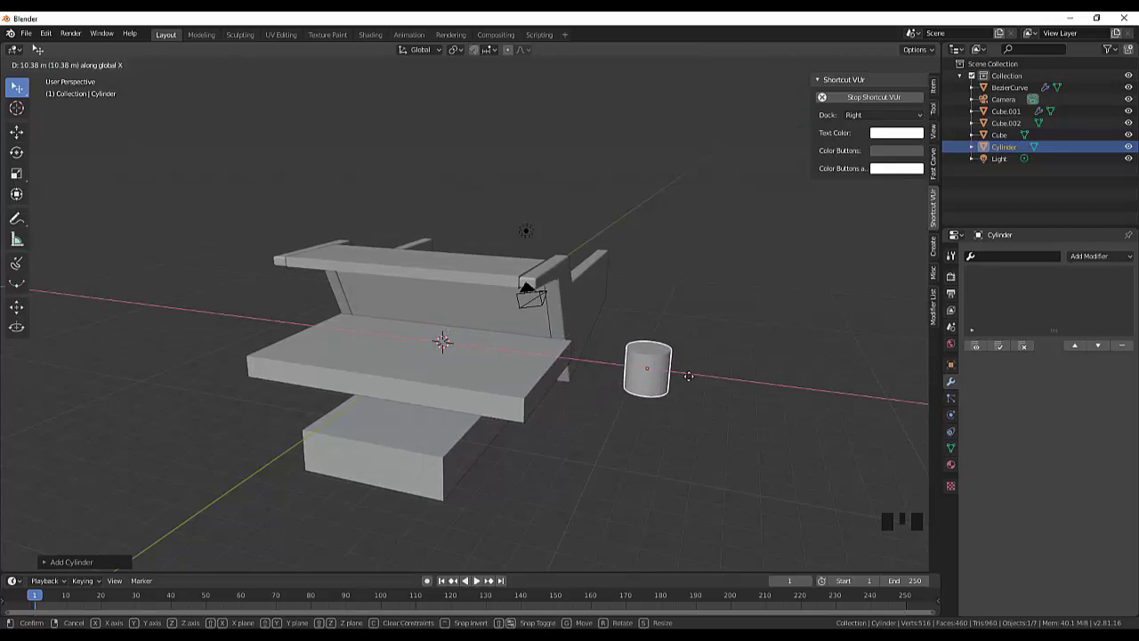
pyautogui.press('x')
pyautogui.press('x')
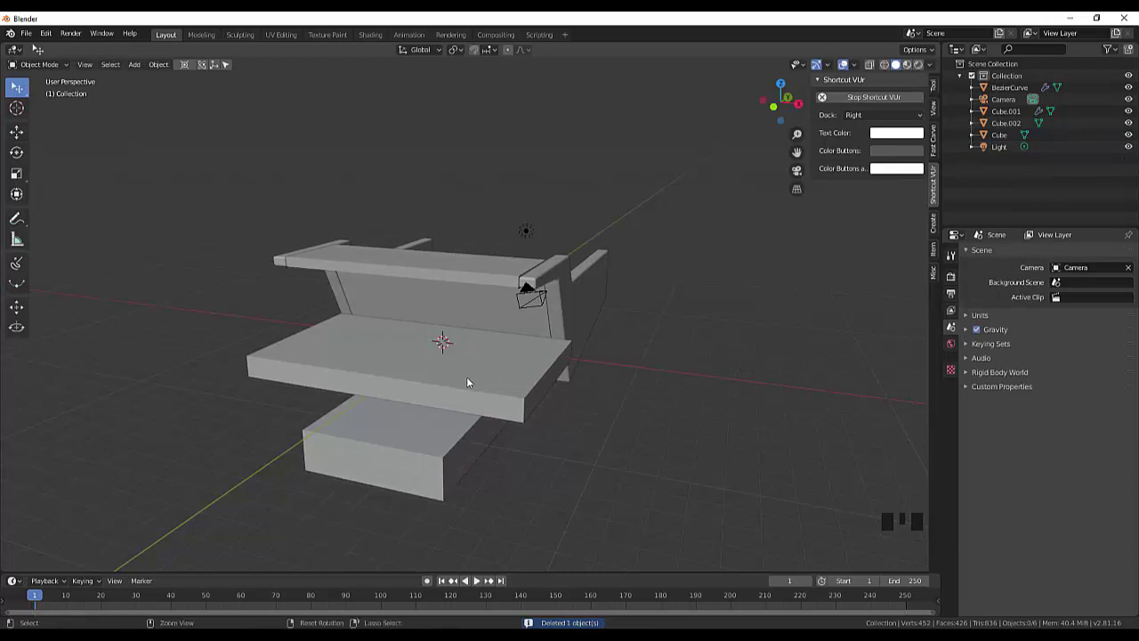
# Bring the cylinder back and place it beside the chassis near the truck's front corner
pyautogui.press('ctrl+z')
pyautogui.moveTo(782, 375); pyautogui.dragTo(370, 423)
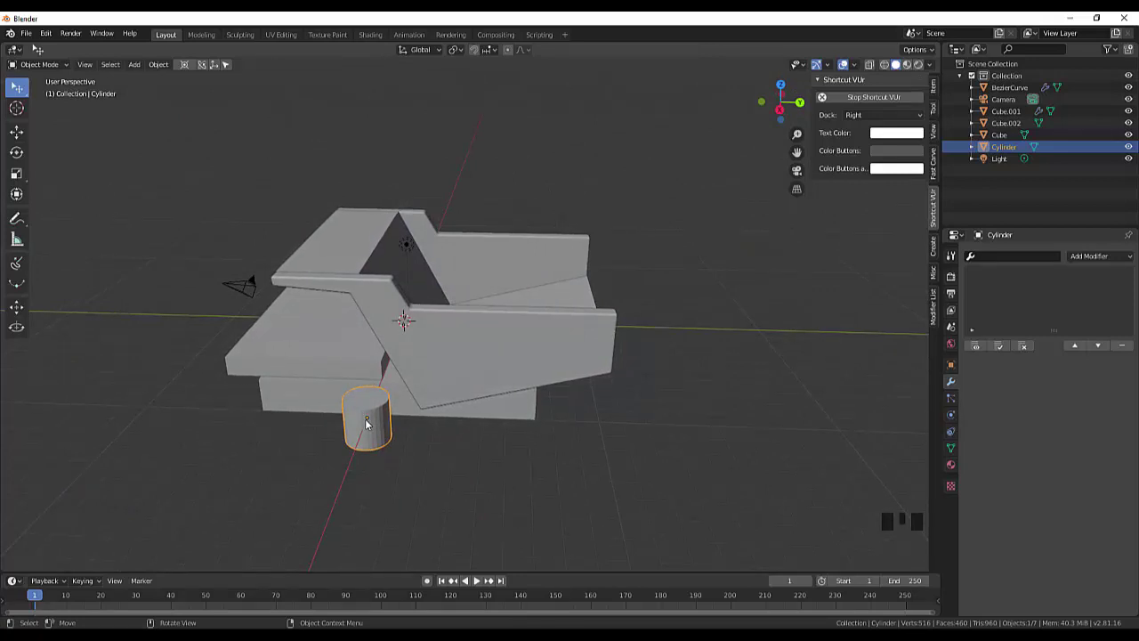
pyautogui.click(369, 403)
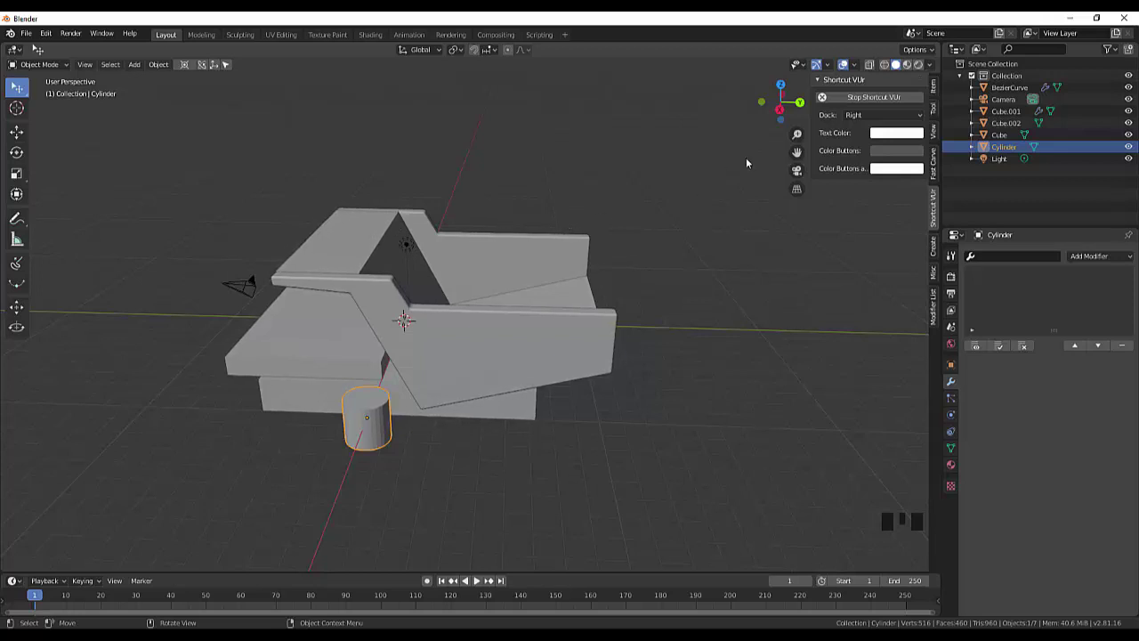
pyautogui.moveTo(656, 451); pyautogui.dragTo(306, 374)
pyautogui.click(305, 374)
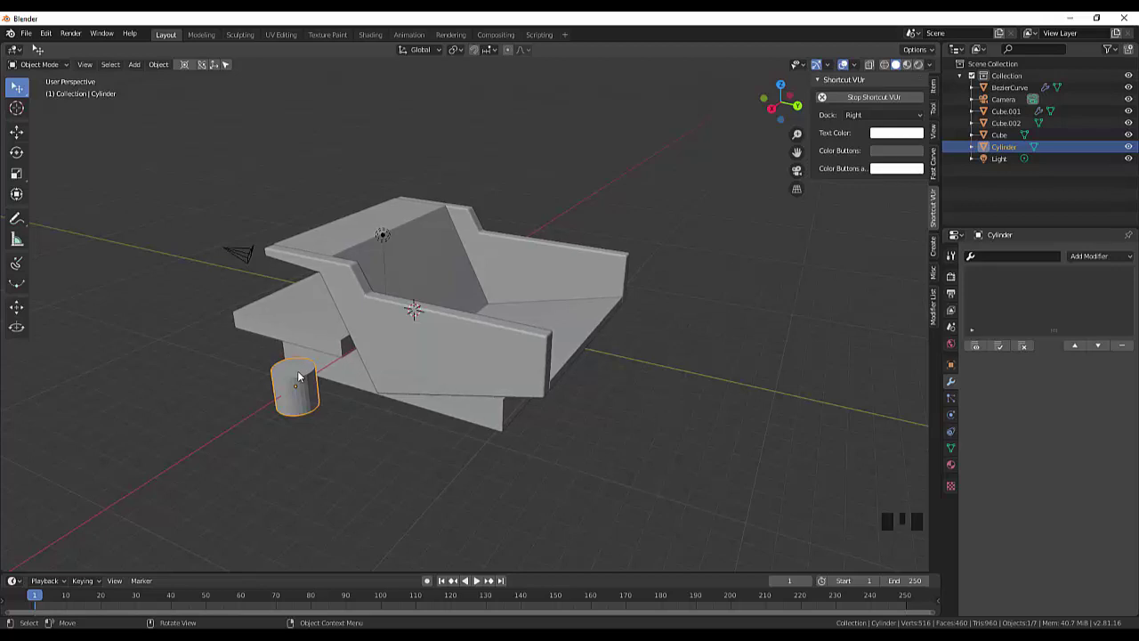
pyautogui.moveTo(368, 420); pyautogui.dragTo(311, 372)
pyautogui.click(311, 373)
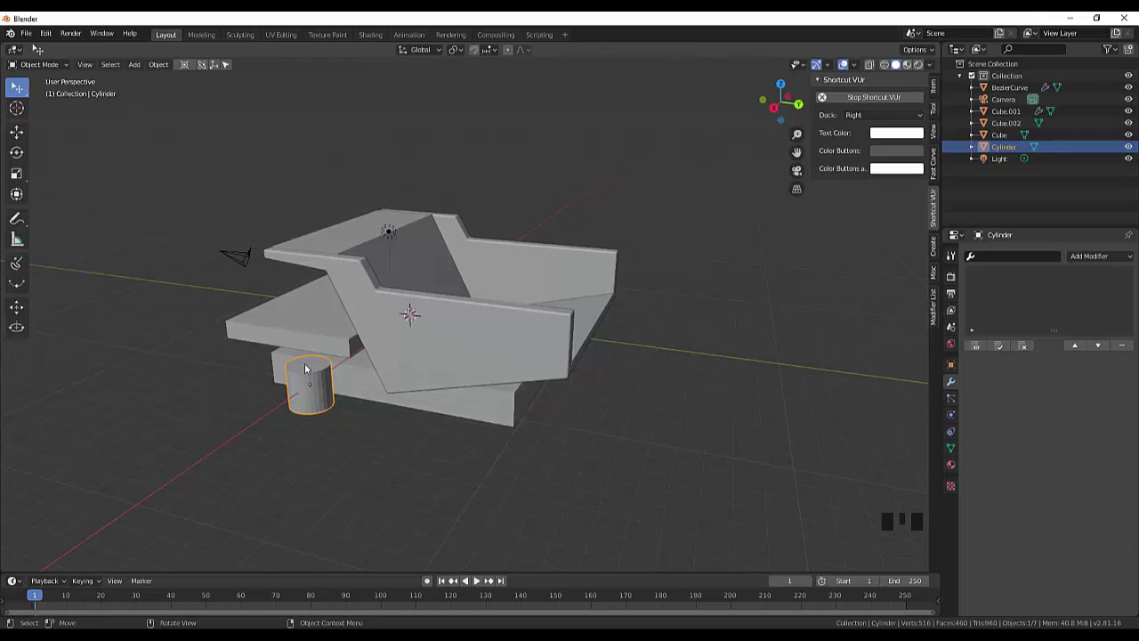
# Rotate the cylinder onto its side, enlarge it and flatten it into a thin wheel disc
pyautogui.press('r')
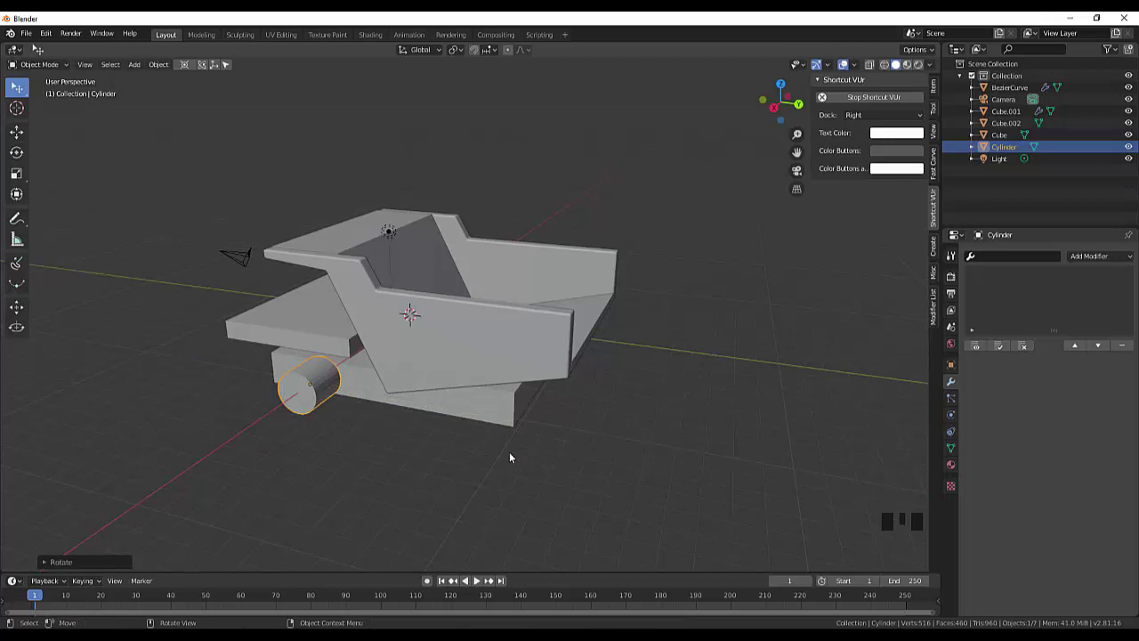
pyautogui.moveTo(519, 462); pyautogui.dragTo(385, 469)
pyautogui.press('s')
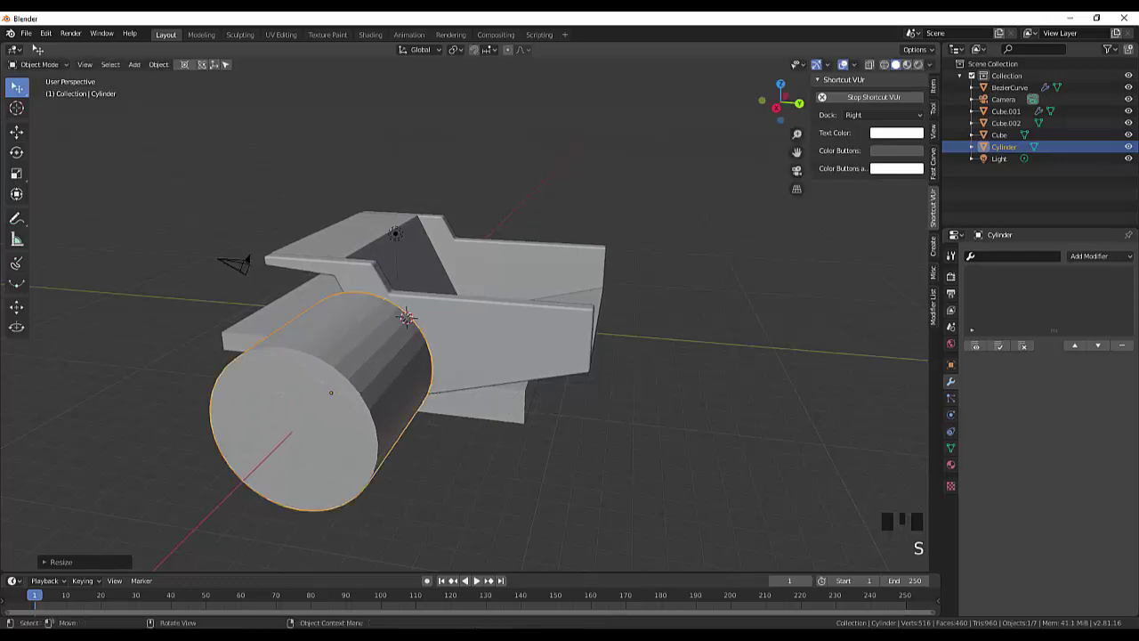
pyautogui.moveTo(687, 356); pyautogui.dragTo(346, 366)
pyautogui.press('s')
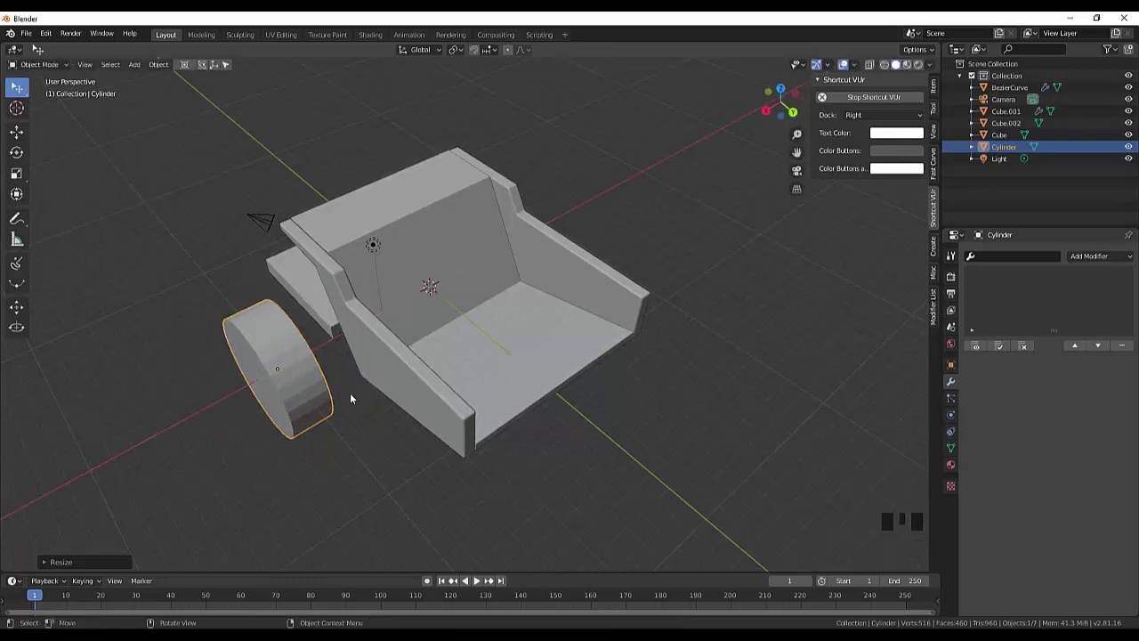
pyautogui.moveTo(428, 349); pyautogui.dragTo(474, 331)
# Shrink the wheel slightly in side view and move it under the chassis front corner
pyautogui.press('KP_3')
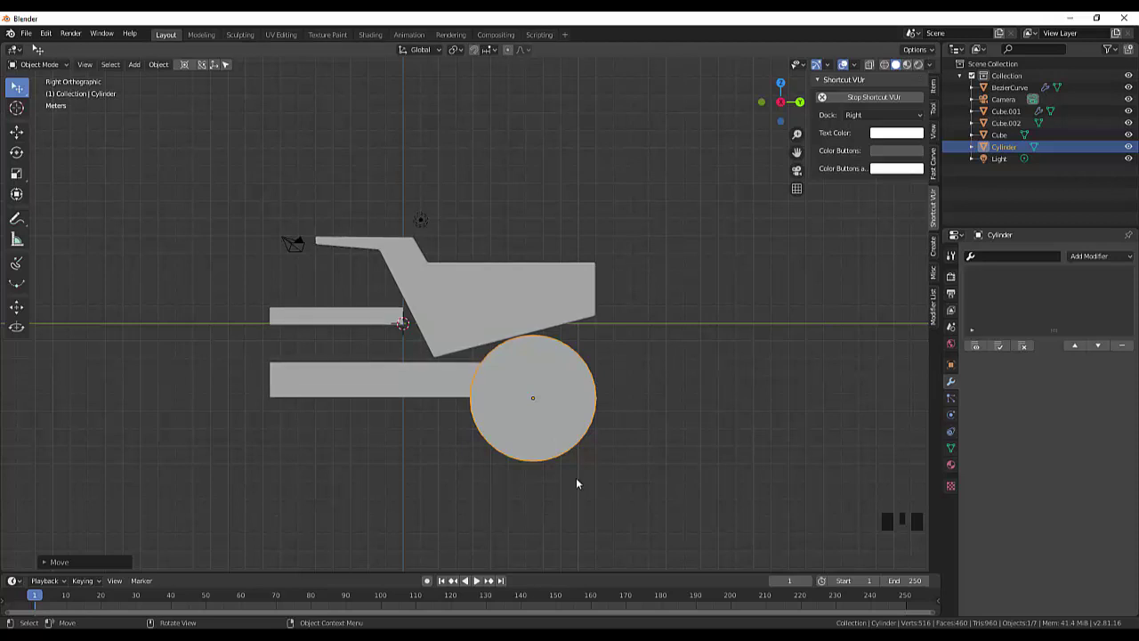
pyautogui.press('s')
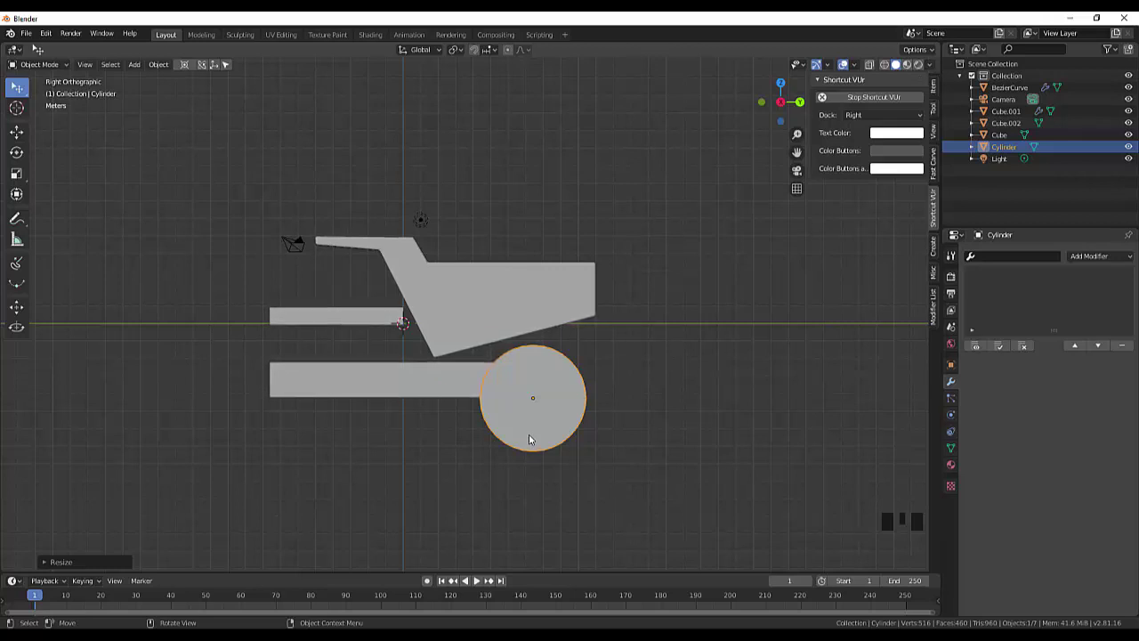
pyautogui.press('g')
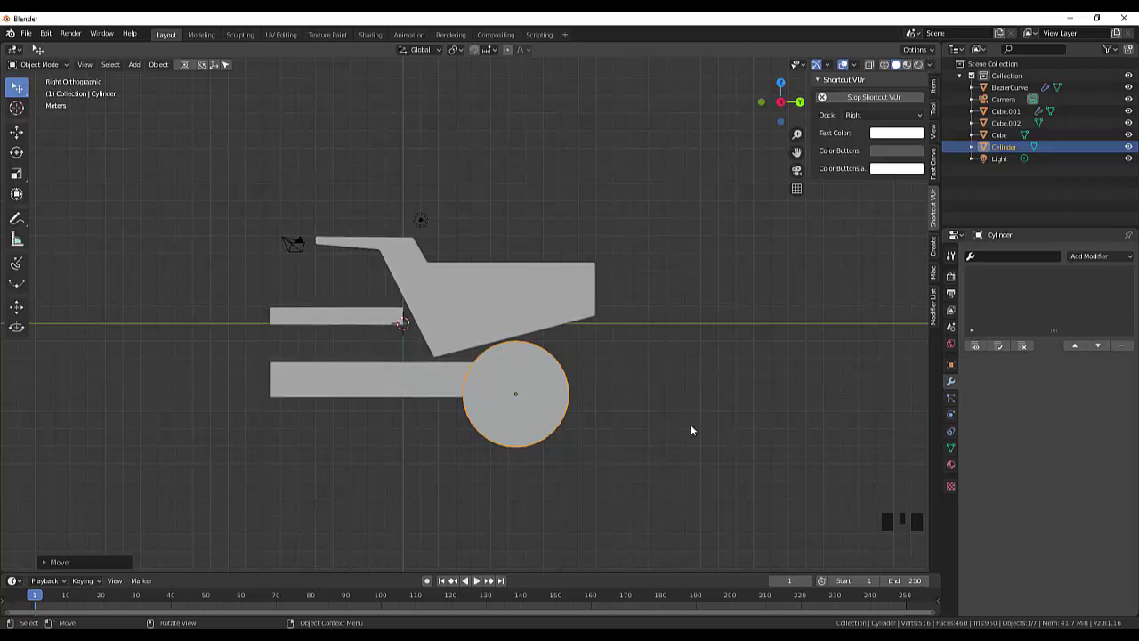
pyautogui.moveTo(690, 434); pyautogui.dragTo(400, 465)
# Add a Bevel modifier to the wheel cylinder with 0.1 m width and one segment
pyautogui.scroll(3)
pyautogui.scroll(-3)
pyautogui.click(423, 478)
pyautogui.moveTo(35, 67); pyautogui.dragTo(424, 473)
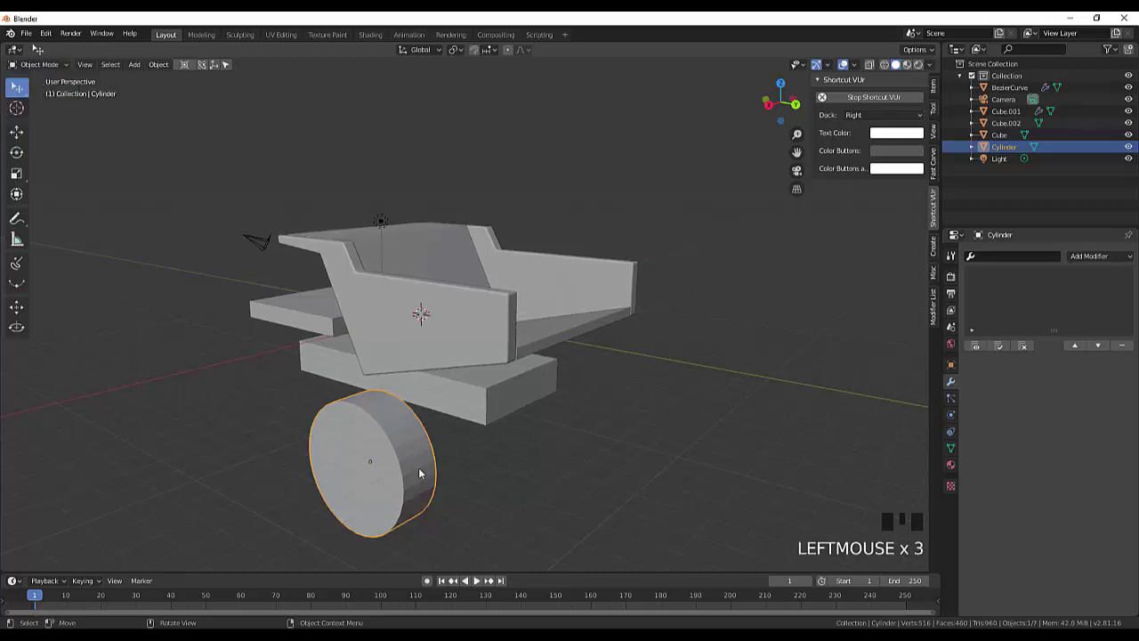
pyautogui.moveTo(1090, 259); pyautogui.dragTo(600, 399)
pyautogui.moveTo(600, 400); pyautogui.dragTo(592, 381)
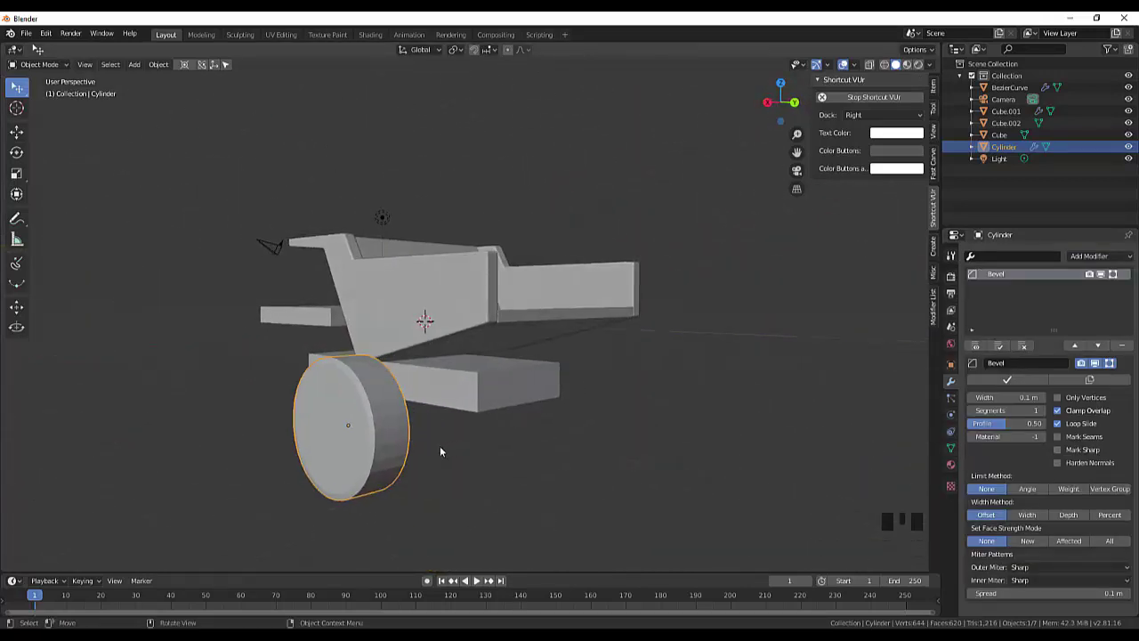
pyautogui.scroll(3)
pyautogui.moveTo(418, 439); pyautogui.dragTo(665, 437)
pyautogui.click(665, 437)
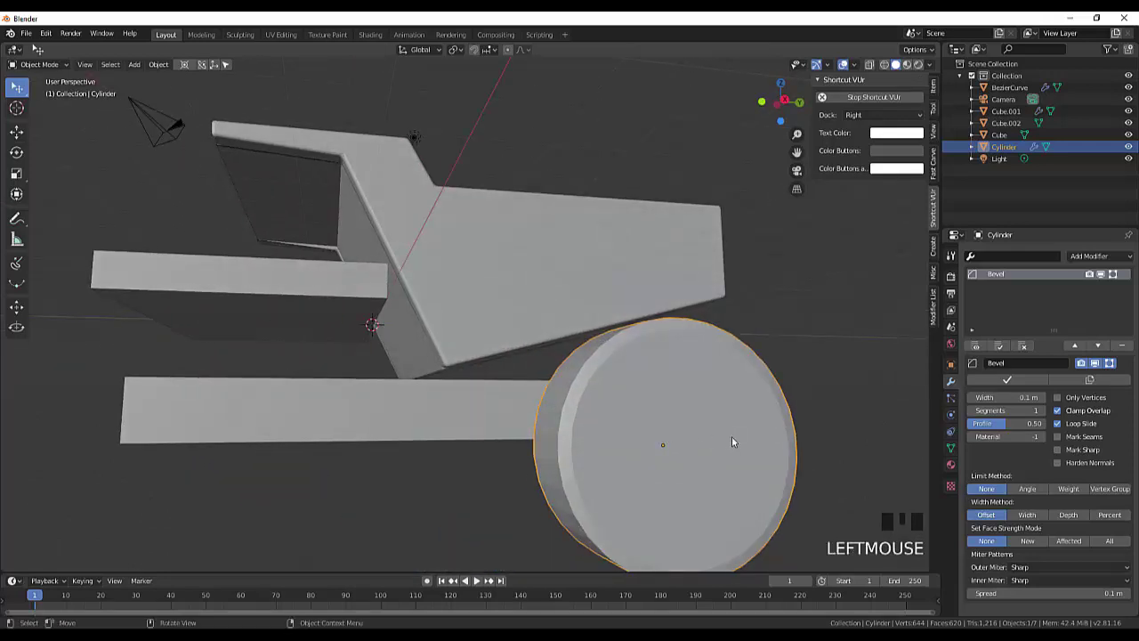
# Inspect the bevelled wheel rim from several angles and deselect the wheel
pyautogui.click(17, 95)
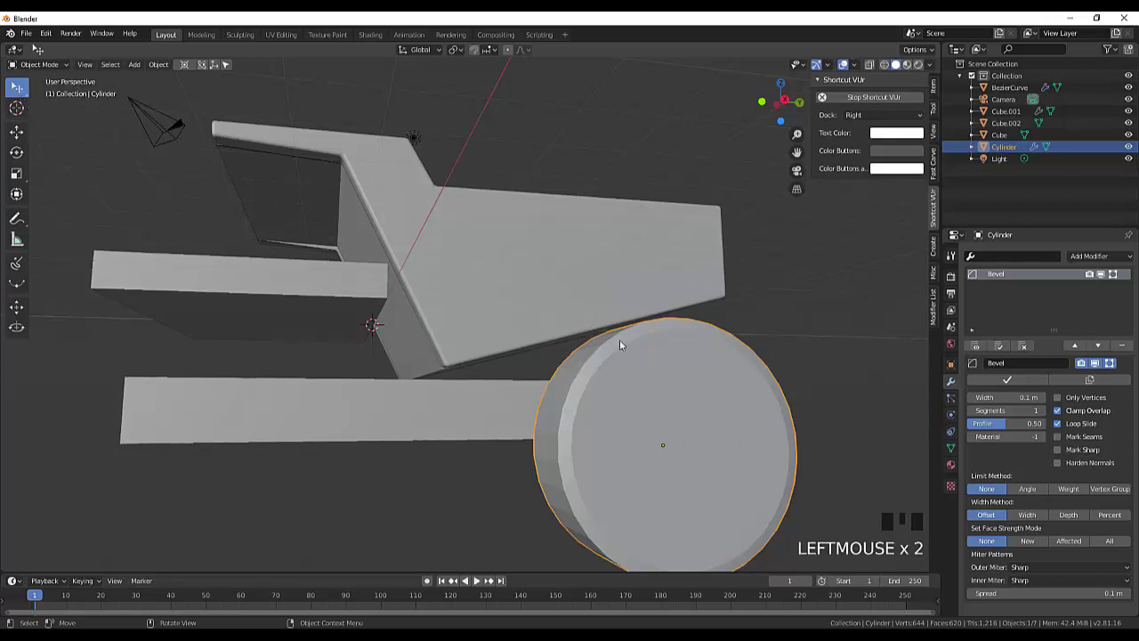
pyautogui.scroll(-3)
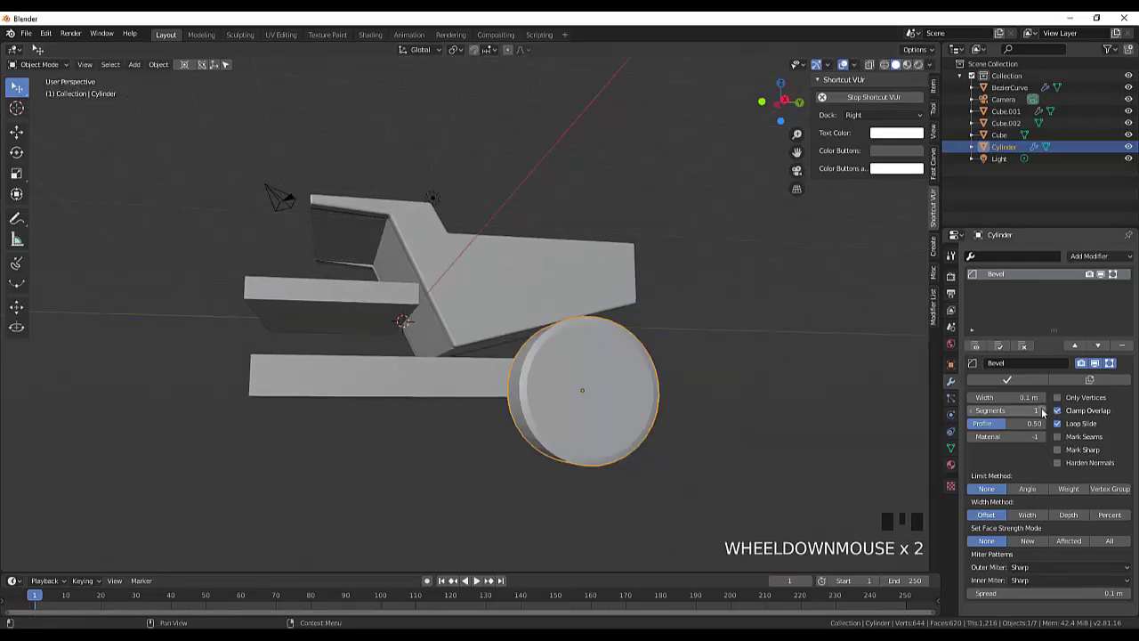
pyautogui.moveTo(1043, 414); pyautogui.dragTo(849, 395)
pyautogui.moveTo(770, 406); pyautogui.dragTo(508, 471)
pyautogui.scroll(3)
pyautogui.scroll(-3)
pyautogui.moveTo(1046, 415); pyautogui.dragTo(881, 423)
pyautogui.click(786, 426)
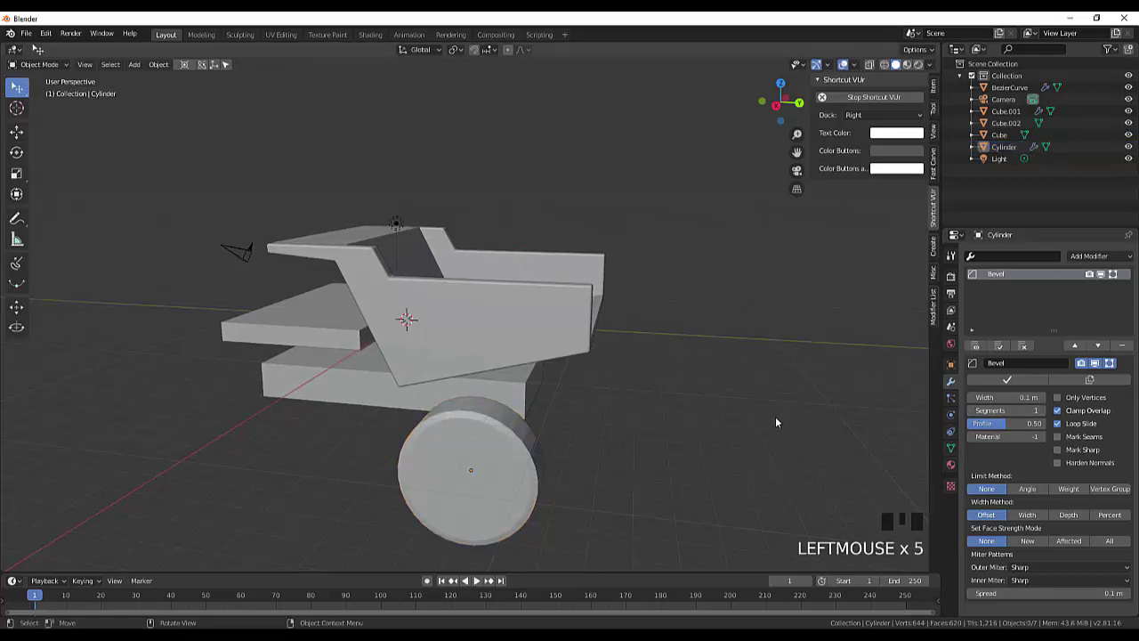
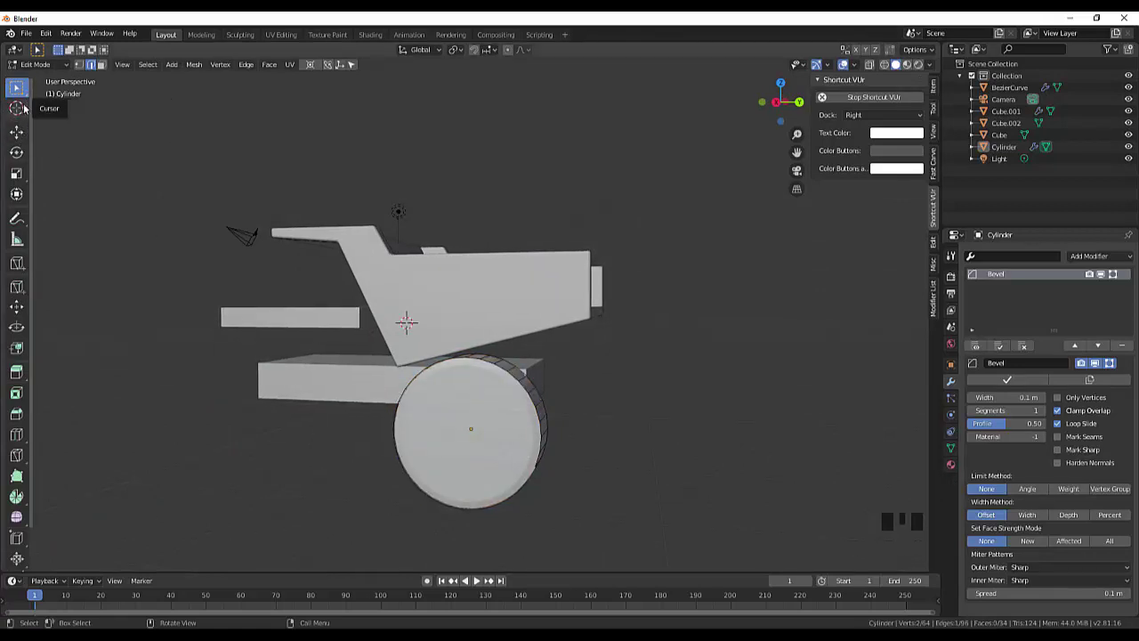
# Raise the wheel's Bevel to three segments and apply it to the mesh
pyautogui.click(22, 85)
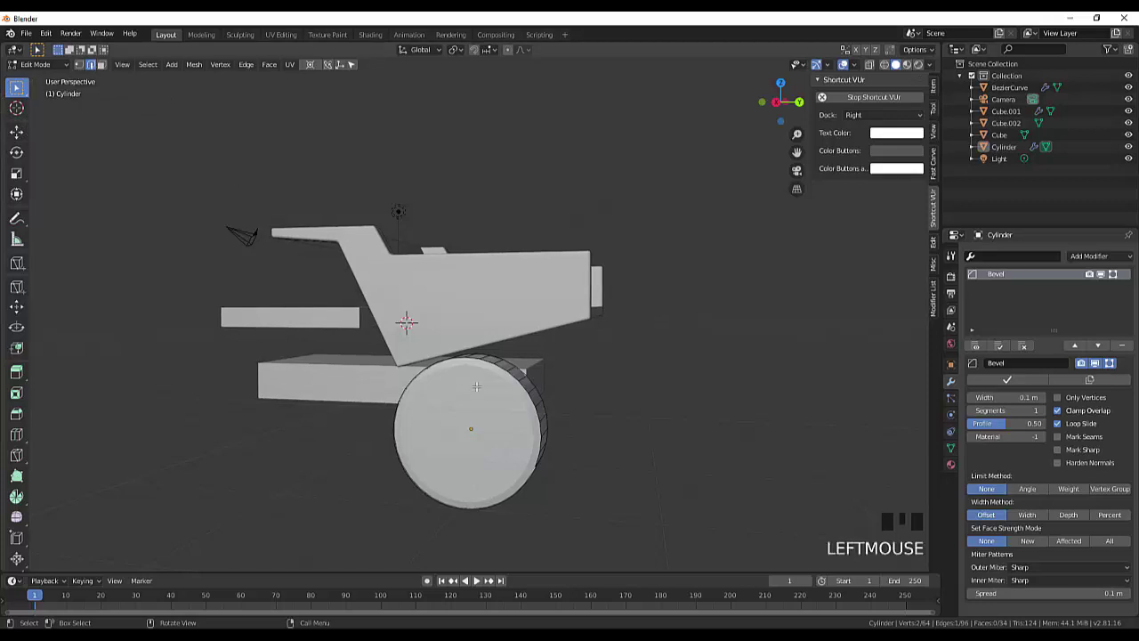
pyautogui.click(22, 84)
pyautogui.scroll(3)
pyautogui.scroll(-3)
pyautogui.click(21, 85)
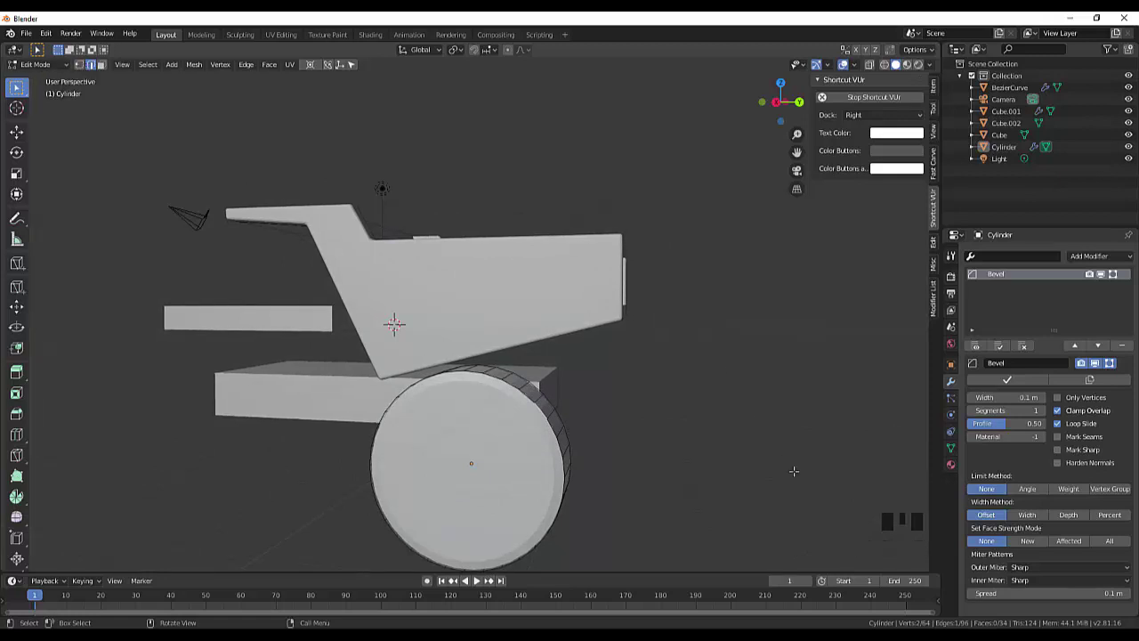
pyautogui.click(21, 84)
# Undo back until the wheel is a plain cylinder in Object Mode again
pyautogui.press('ctrl+z')
pyautogui.press('ctrl+z')
pyautogui.press('ctrl+z')
pyautogui.press('ctrl+z')
pyautogui.press('ctrl+z')
pyautogui.press('ctrl+z')
pyautogui.press('ctrl+z')
pyautogui.press('ctrl+z')
pyautogui.press('ctrl+z')
pyautogui.press('ctrl+z')
pyautogui.press('ctrl+z')
pyautogui.press('ctrl+z')
pyautogui.press('ctrl+z')
pyautogui.press('ctrl+z')
pyautogui.press('ctrl+z')
pyautogui.press('ctrl+z')
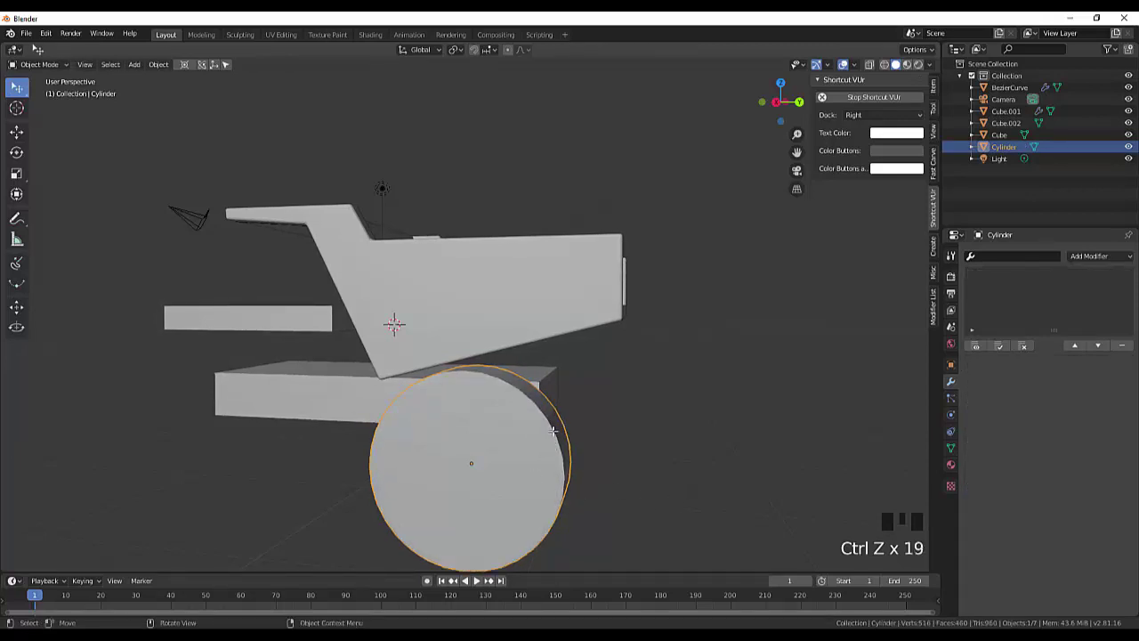
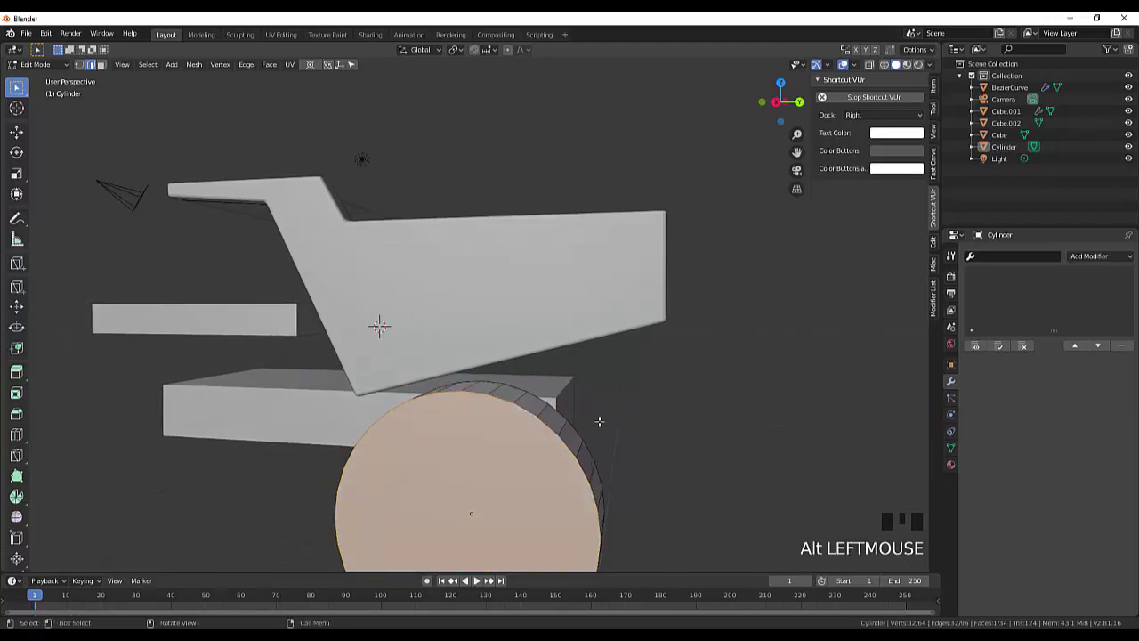
# Extrude the wheel's end face and scale it inward to form a rim ring around a smaller hub
pyautogui.scroll(-3)
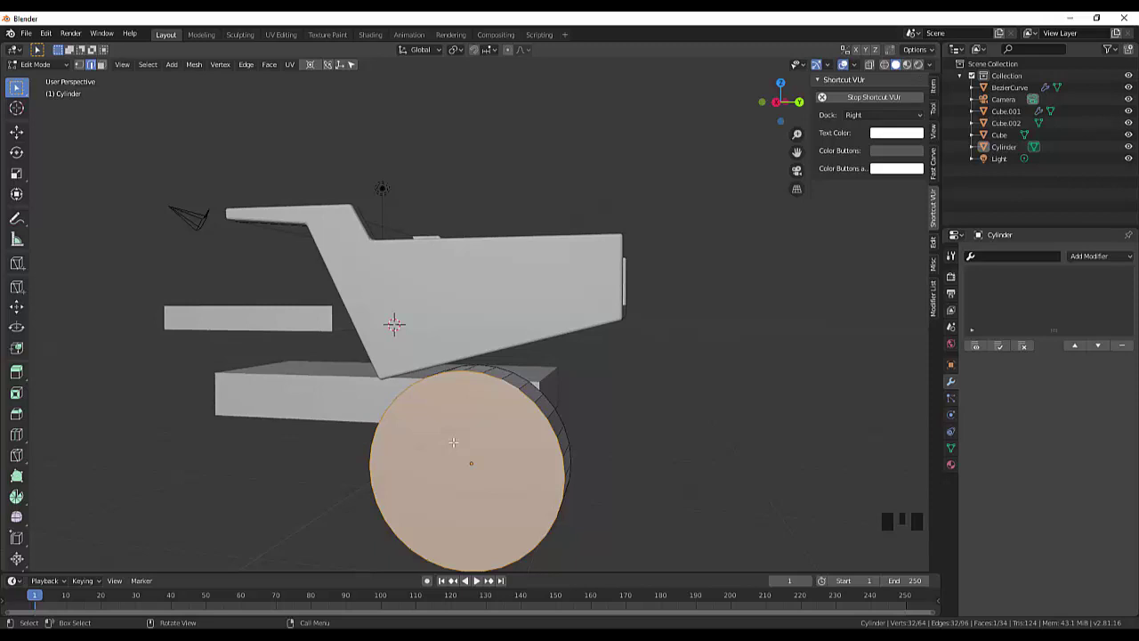
pyautogui.press('g')
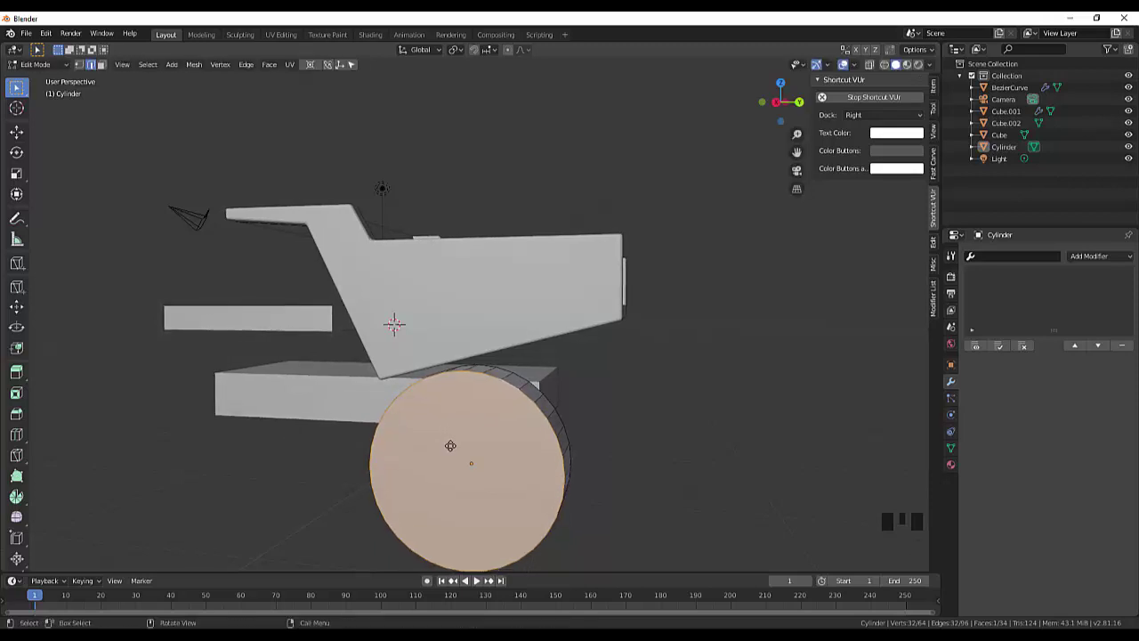
pyautogui.press('e')
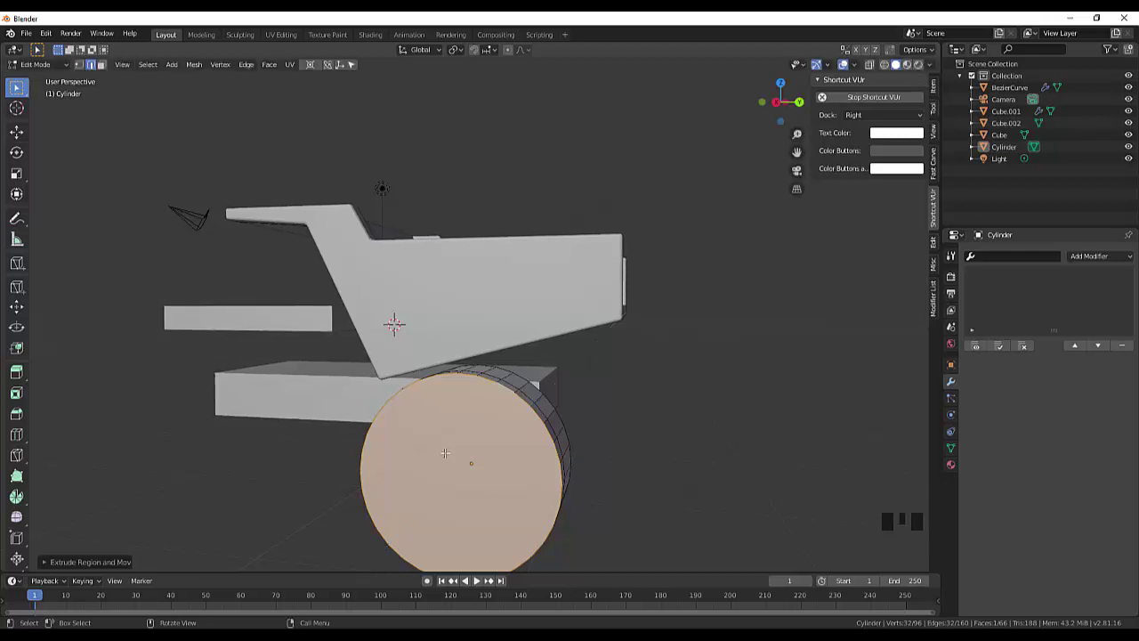
pyautogui.press('s')
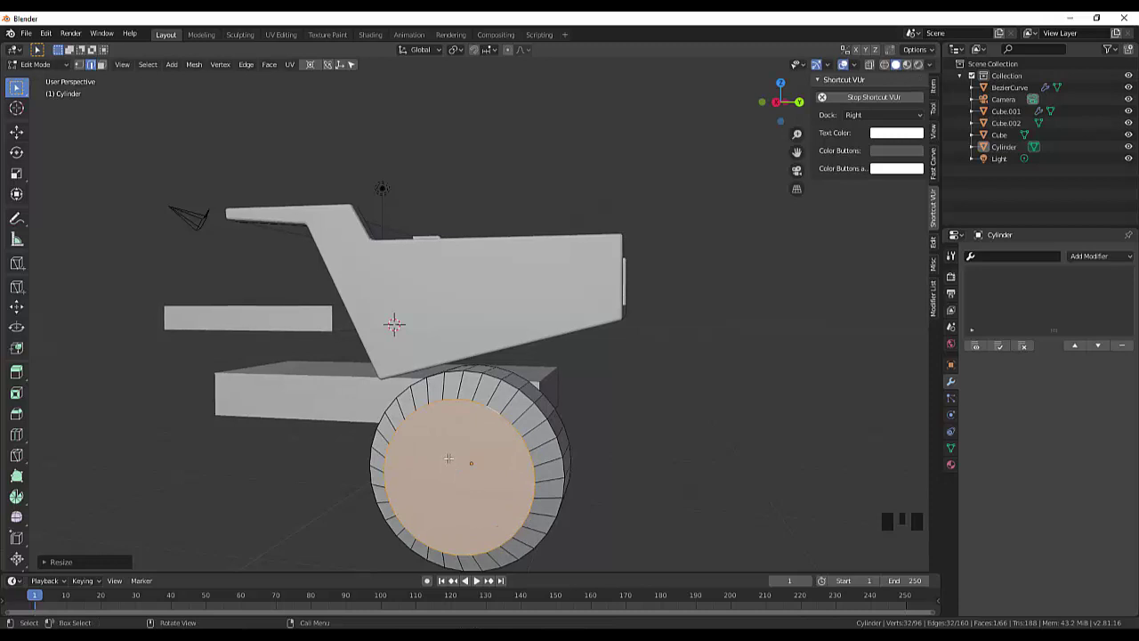
pyautogui.press('s')
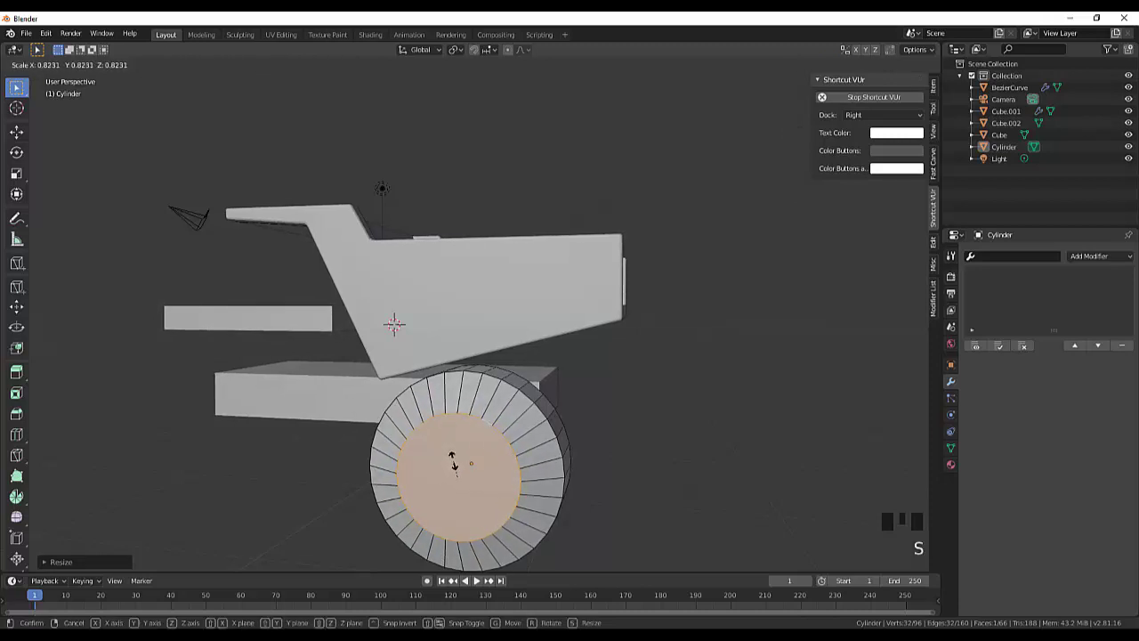
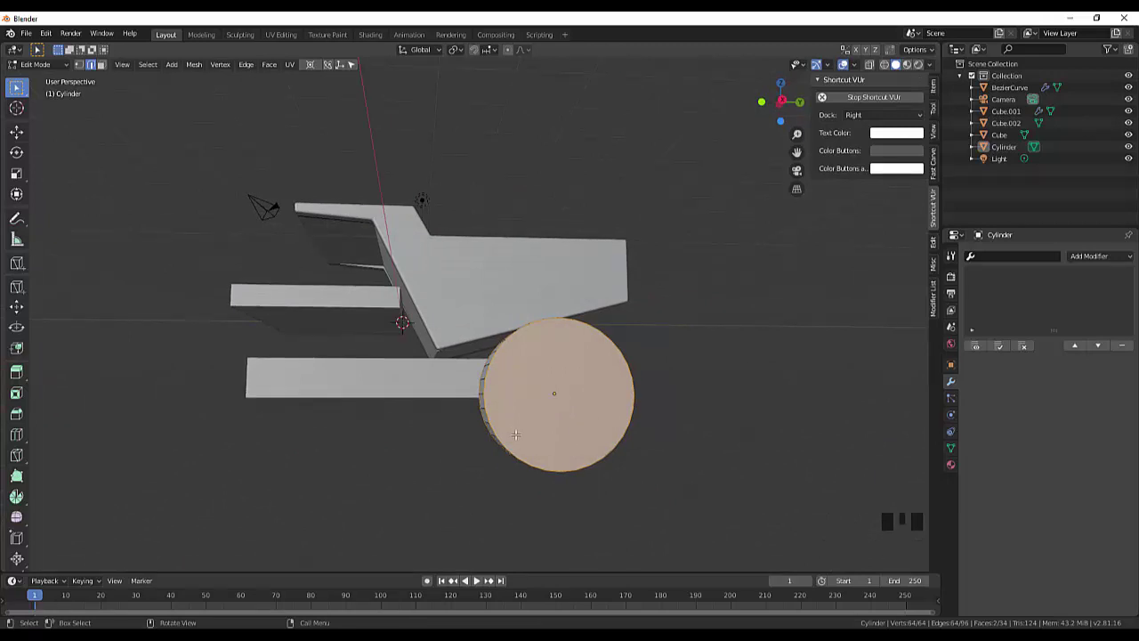
# Extrude both wheel end faces in place and inset them into a rim ring
pyautogui.press('KP_3')
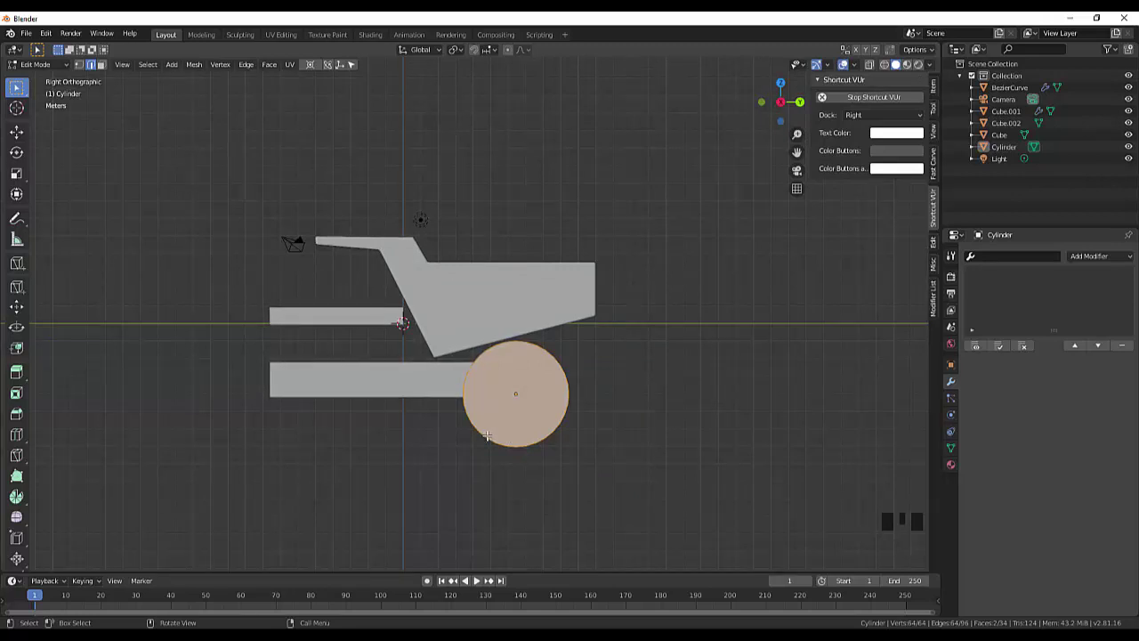
pyautogui.press('e')
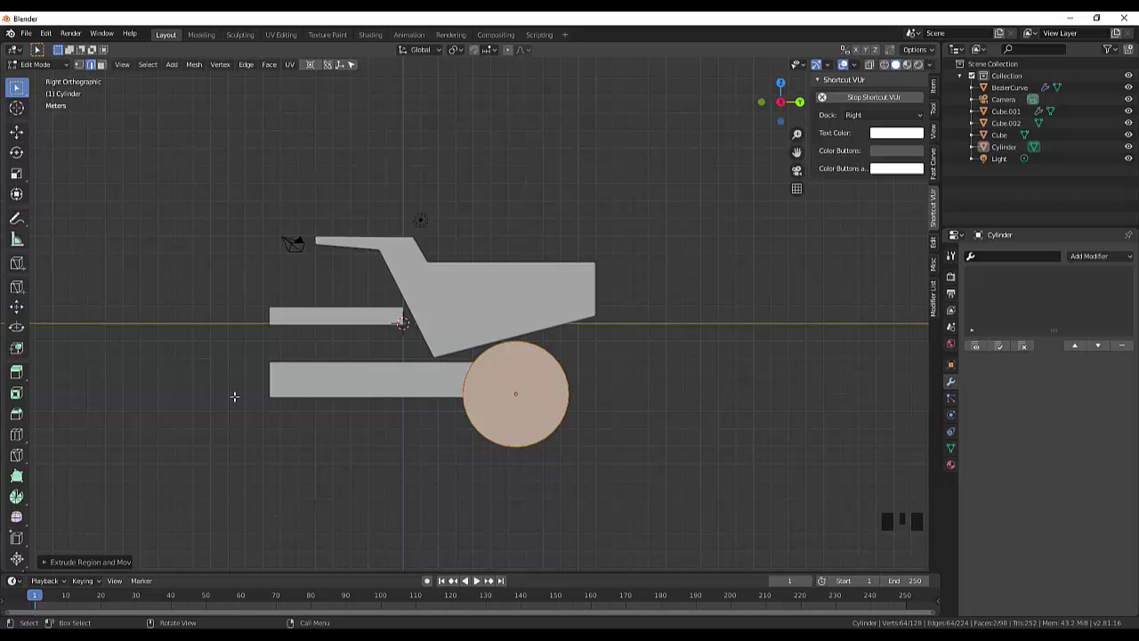
pyautogui.moveTo(16, 393); pyautogui.dragTo(19, 397)
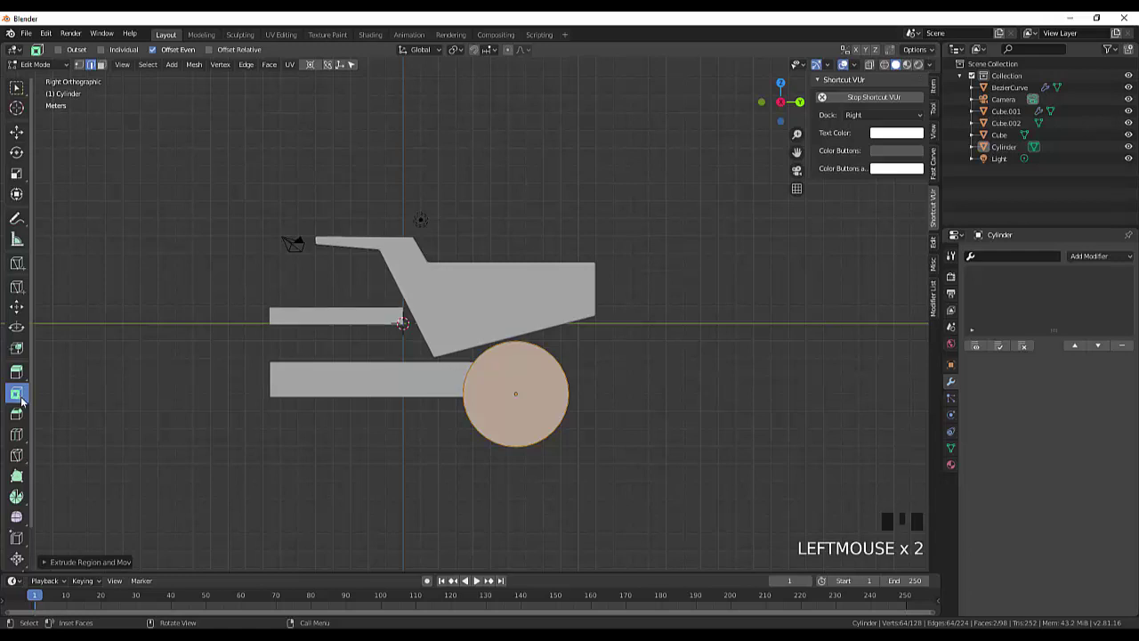
pyautogui.click(26, 401)
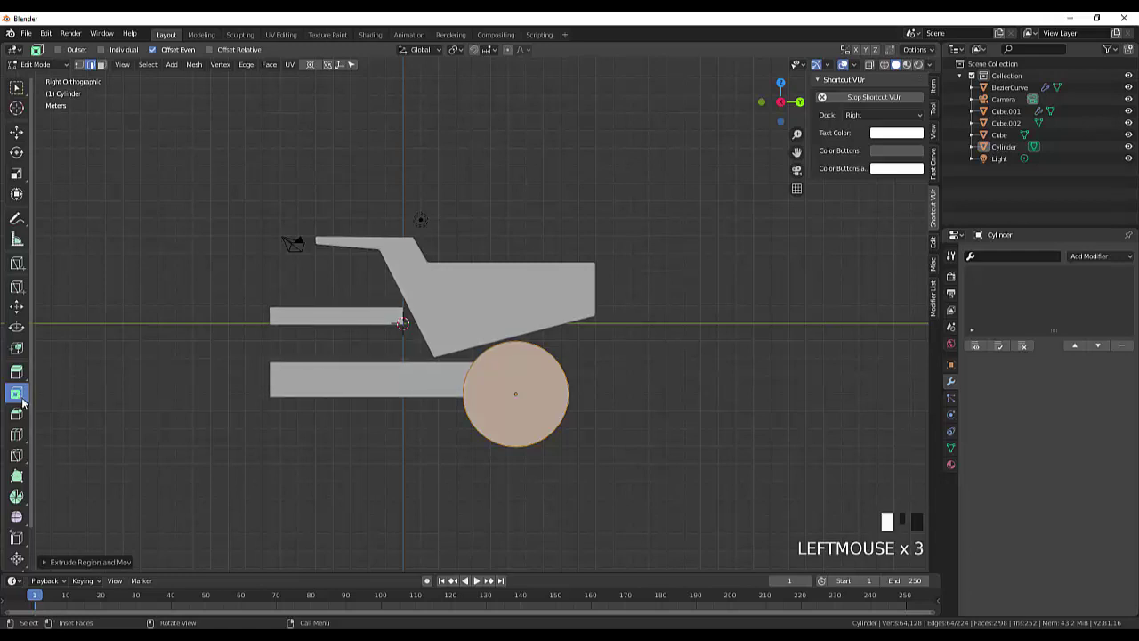
pyautogui.click(28, 403)
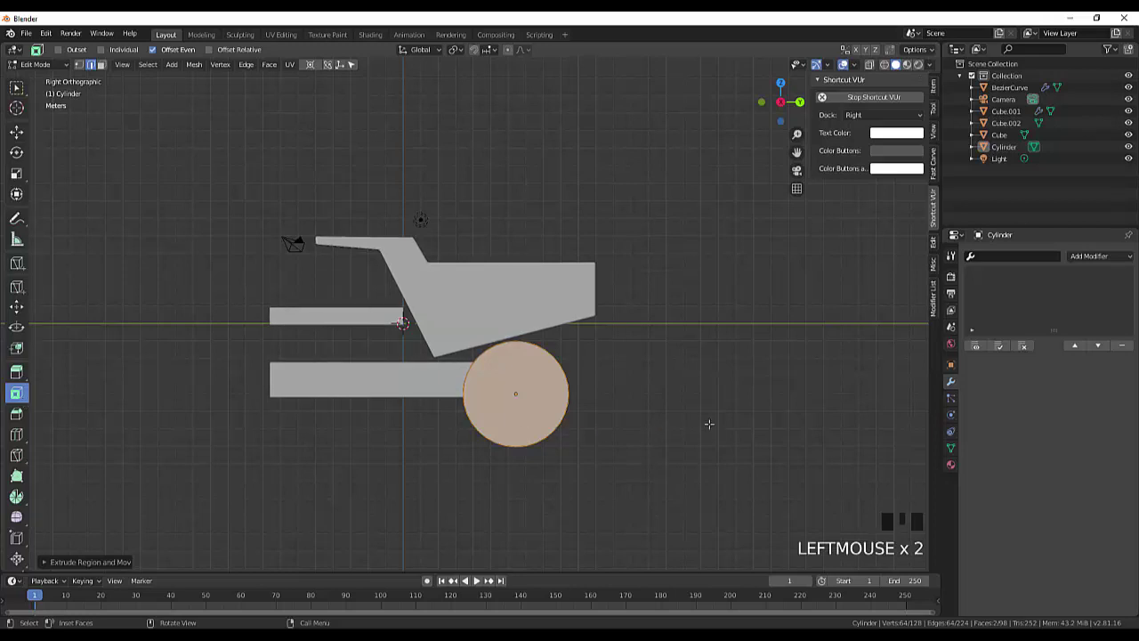
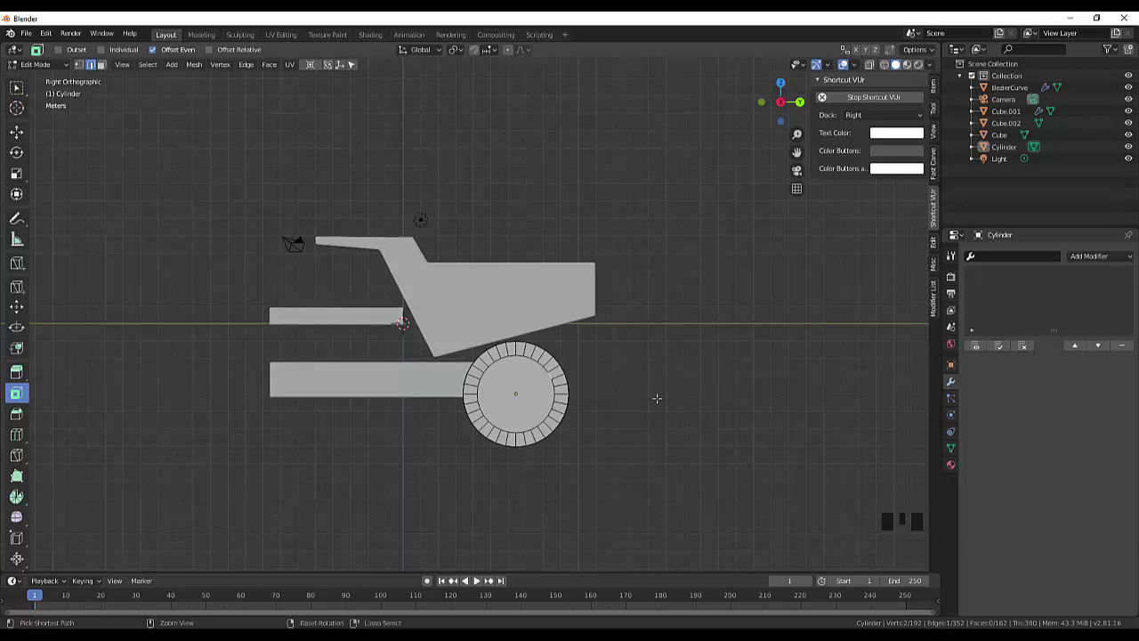
# Reselect the central hub faces and extrude them about 0.2 m along their normals
pyautogui.press('ctrl+z')
pyautogui.press('ctrl+z')
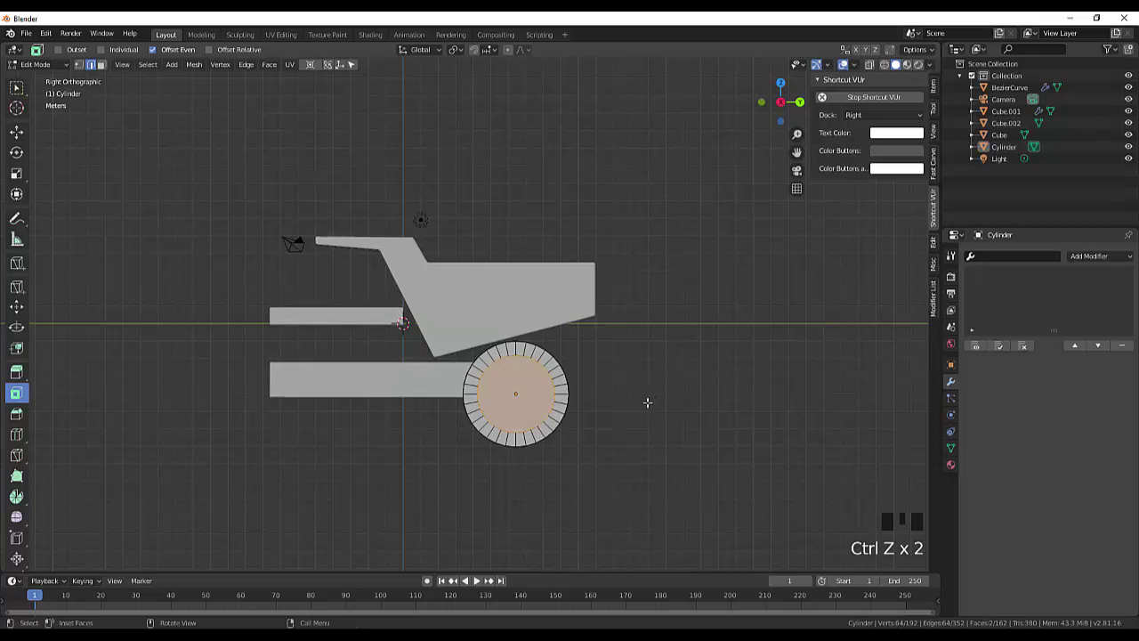
pyautogui.press('e')
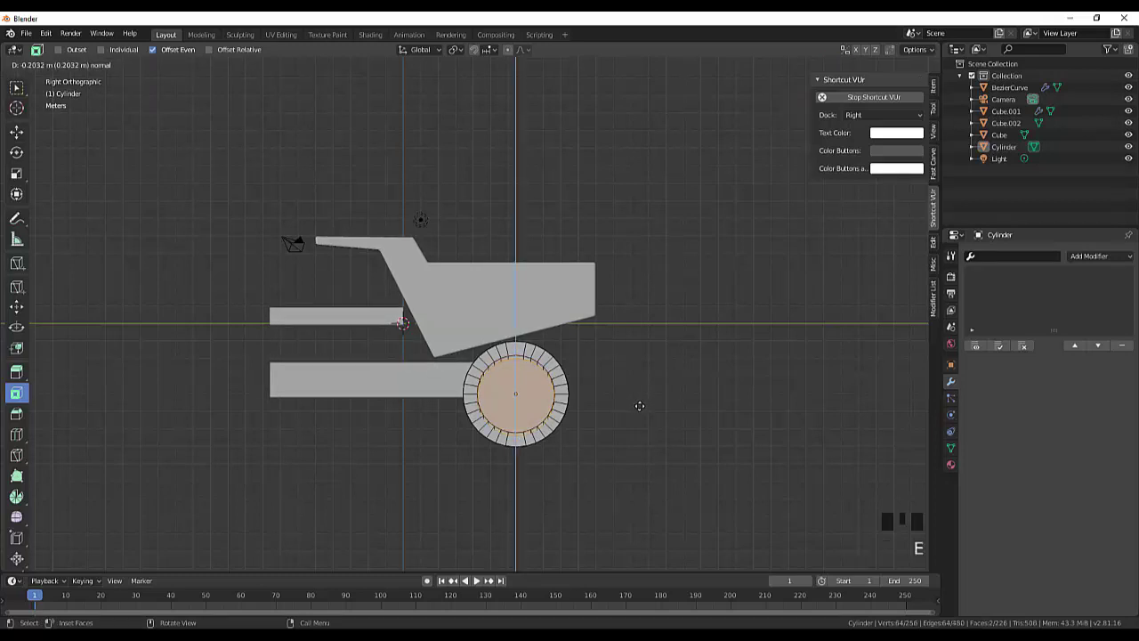
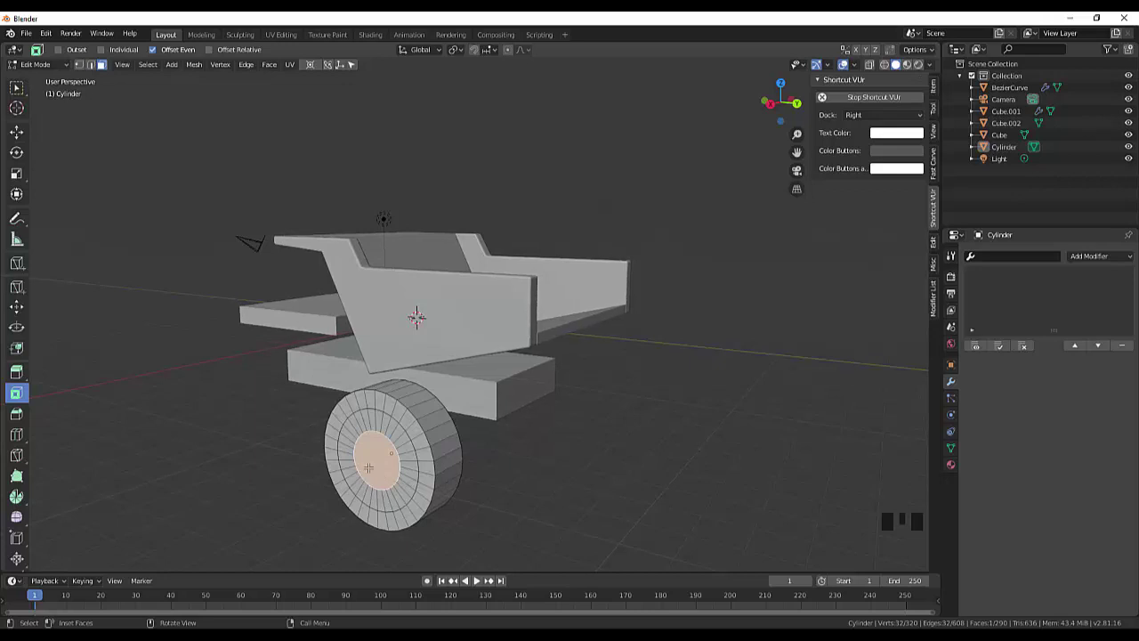
# Push the central hub faces about 1.09 m inward to open a deep hub recess
pyautogui.press('r')
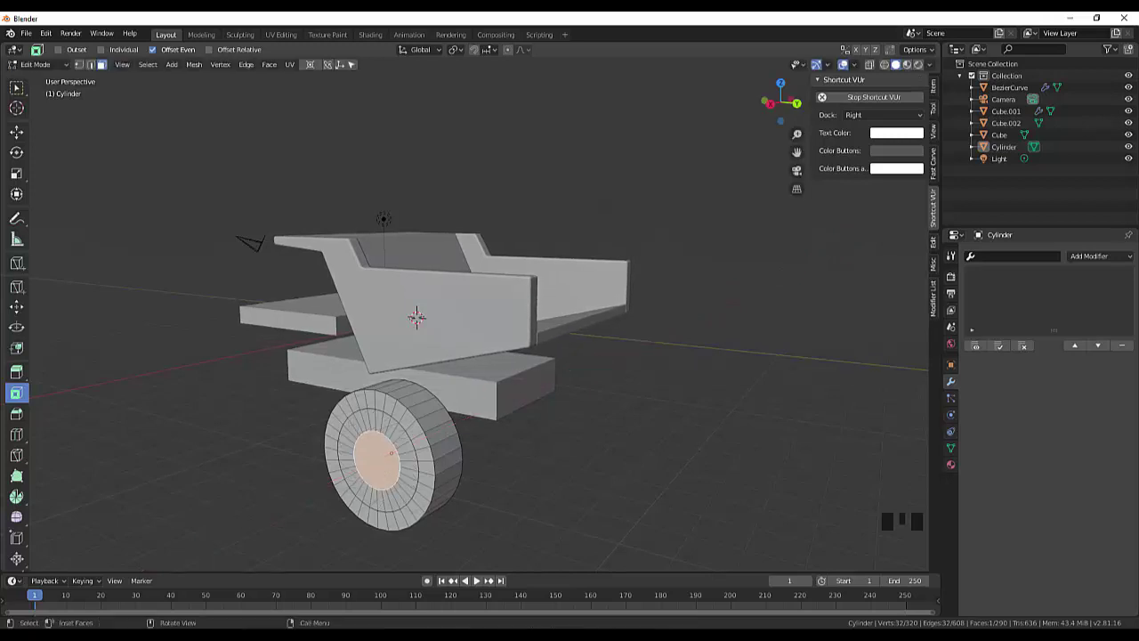
pyautogui.press('e')
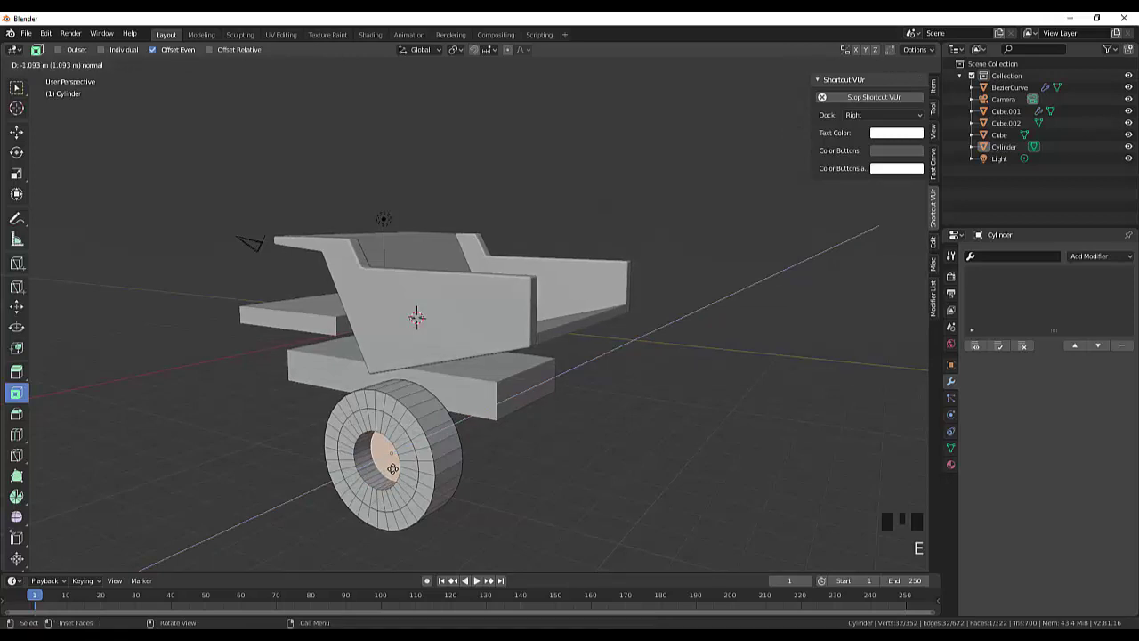
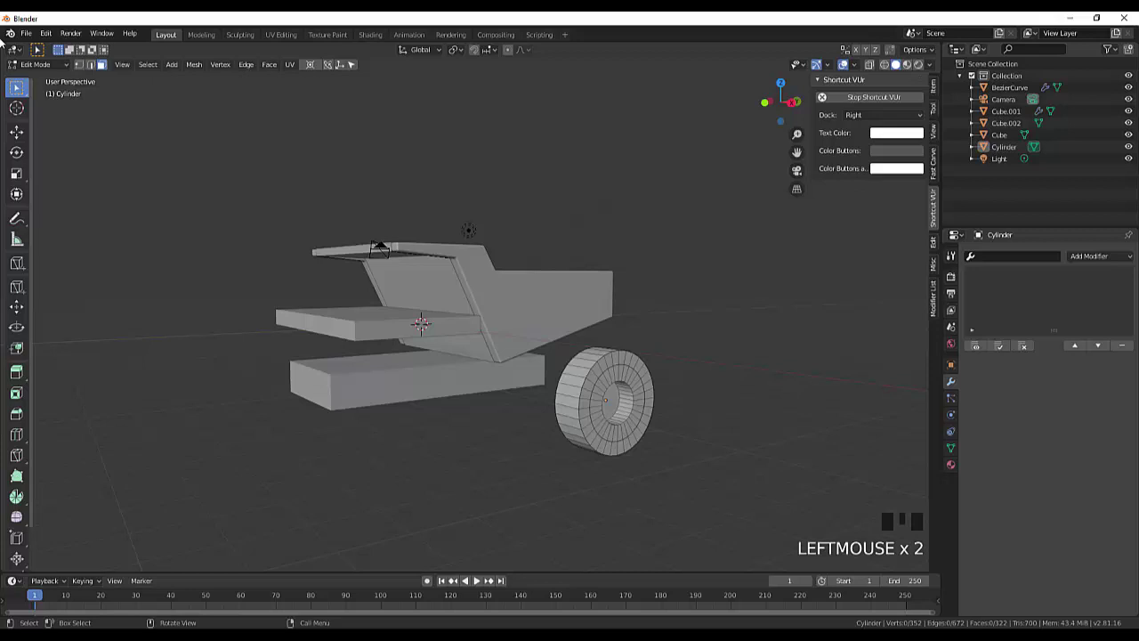
# Select the holed cylinder wheel, inspect its hub side, and add a Bevel modifier
pyautogui.moveTo(32, 67); pyautogui.dragTo(593, 431)
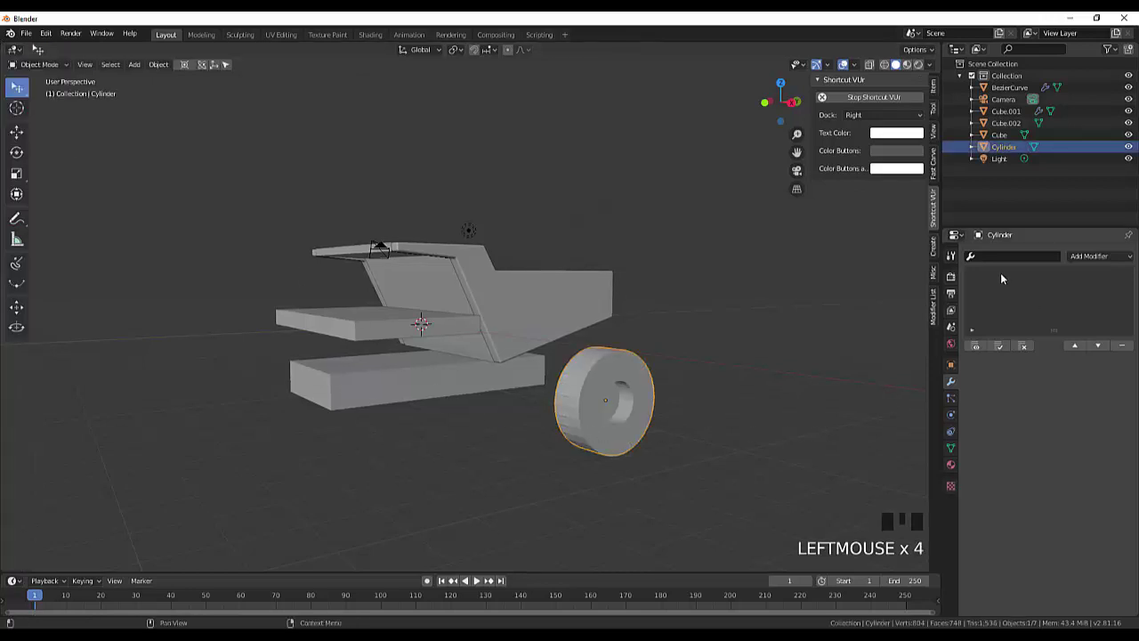
pyautogui.moveTo(1087, 260); pyautogui.dragTo(790, 357)
pyautogui.moveTo(791, 357); pyautogui.dragTo(622, 438)
pyautogui.scroll(3)
pyautogui.moveTo(681, 418); pyautogui.dragTo(625, 449)
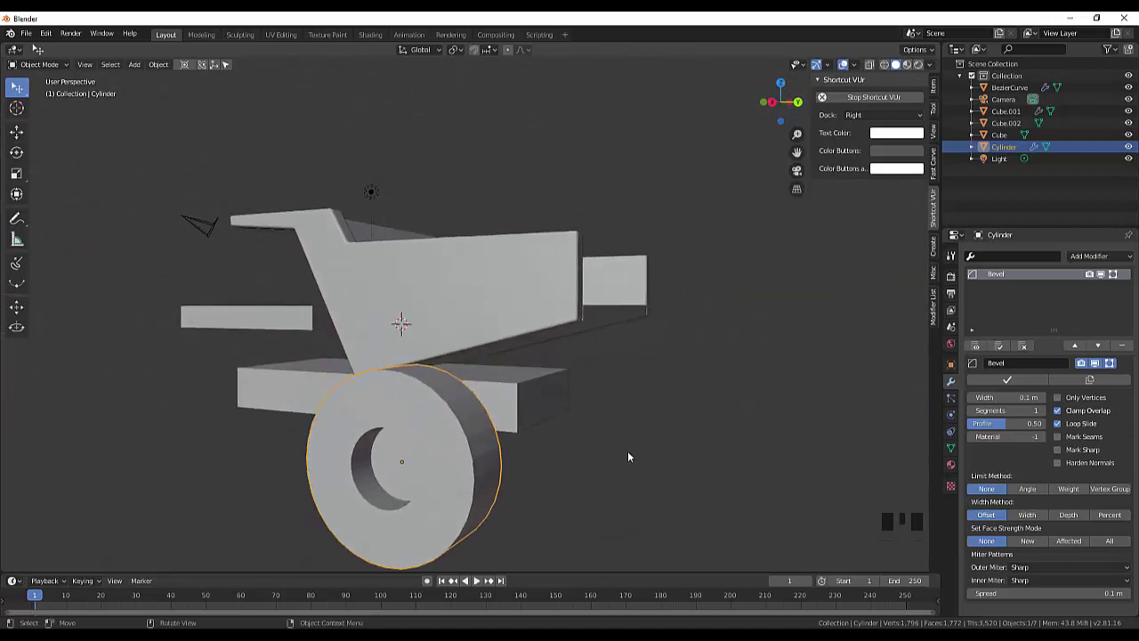
pyautogui.moveTo(158, 71); pyautogui.dragTo(177, 126)
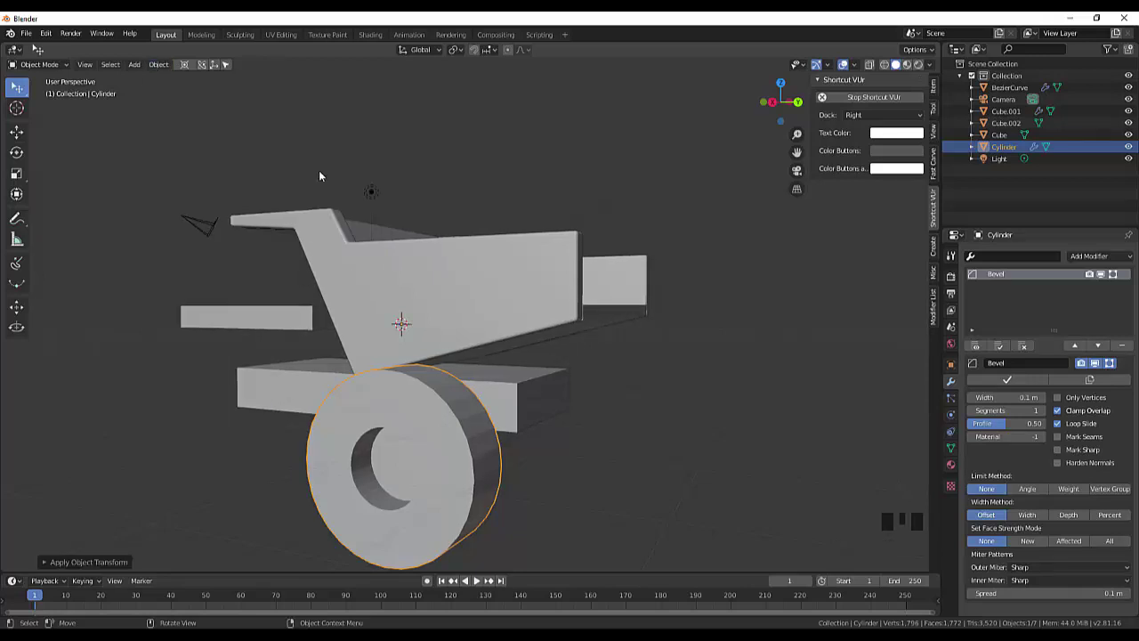
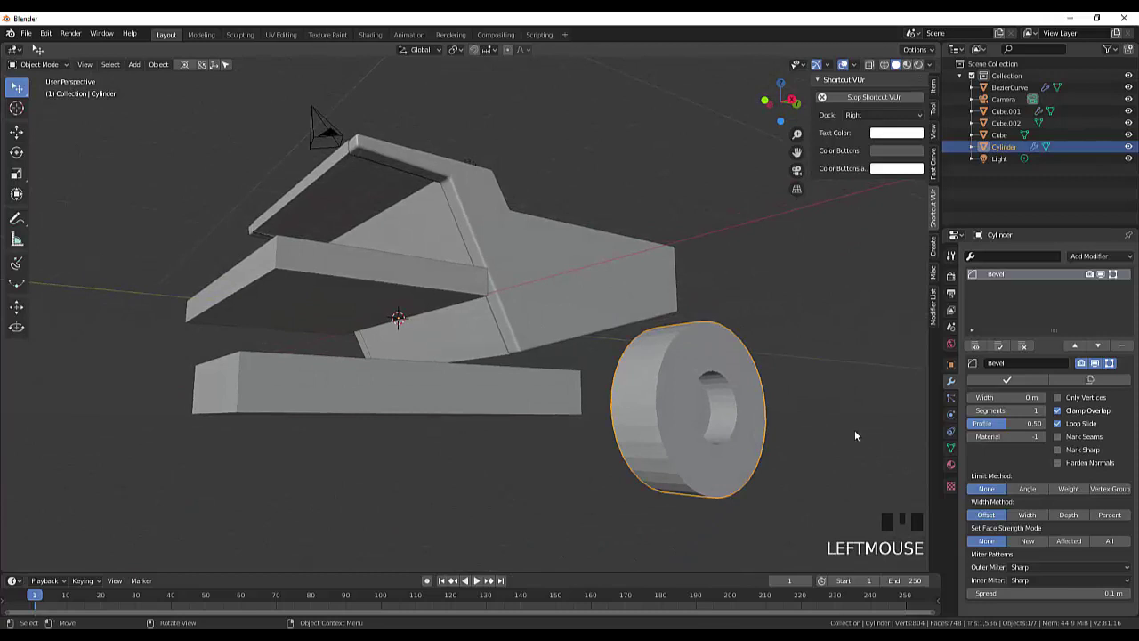
# Select the whole wheel mesh in Edit Mode and bevel its edges
pyautogui.press('ctrl+b')
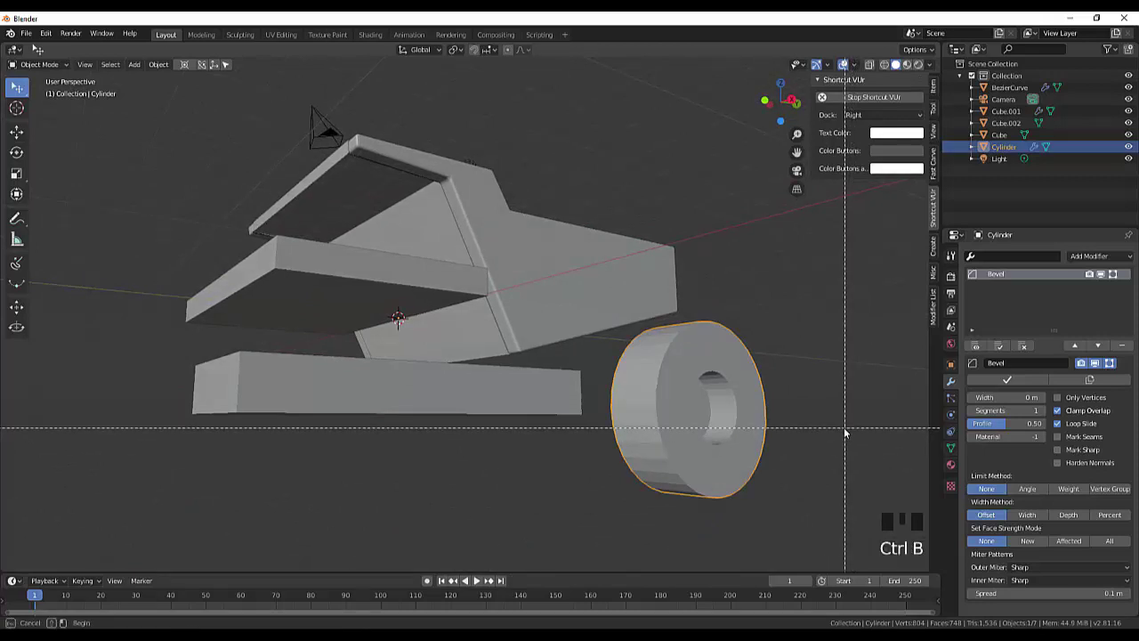
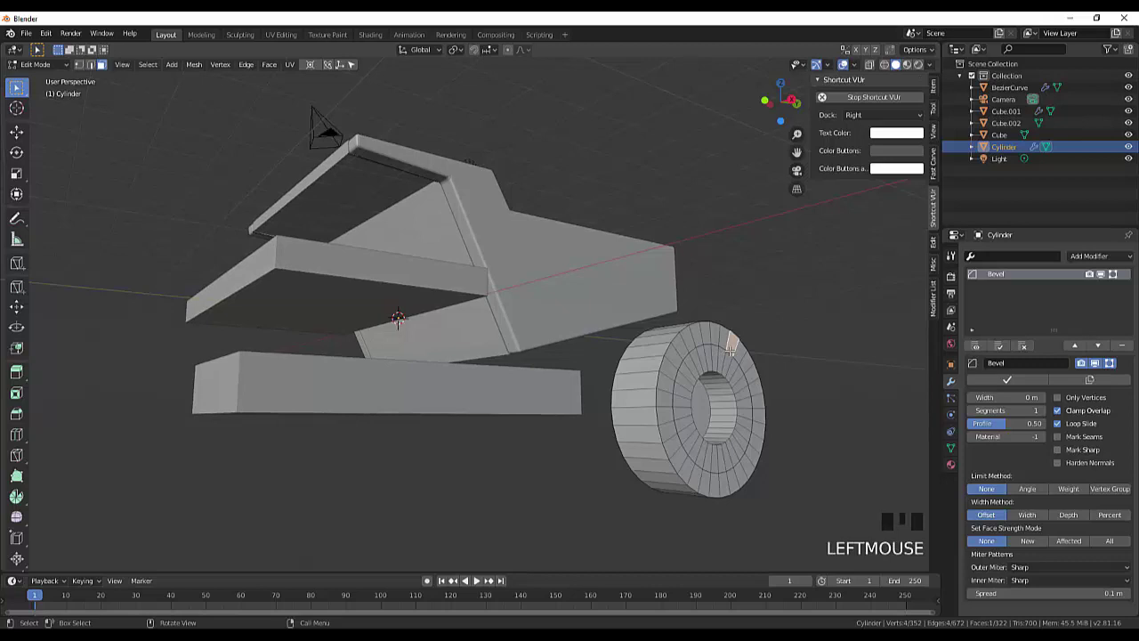
pyautogui.press('a')
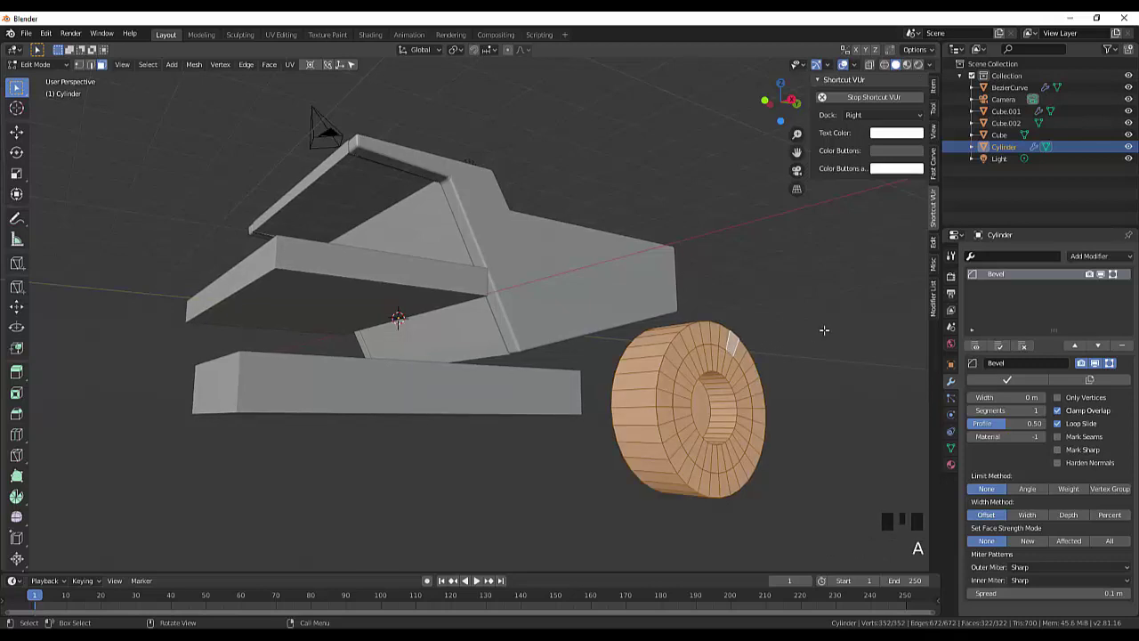
pyautogui.press('ctrl+b')
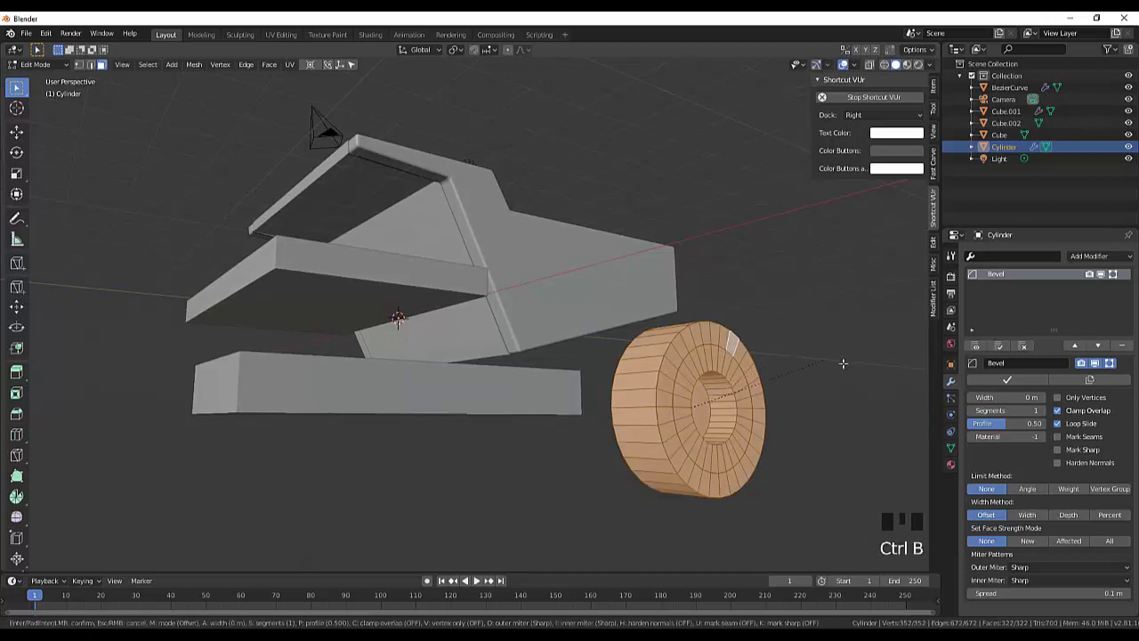
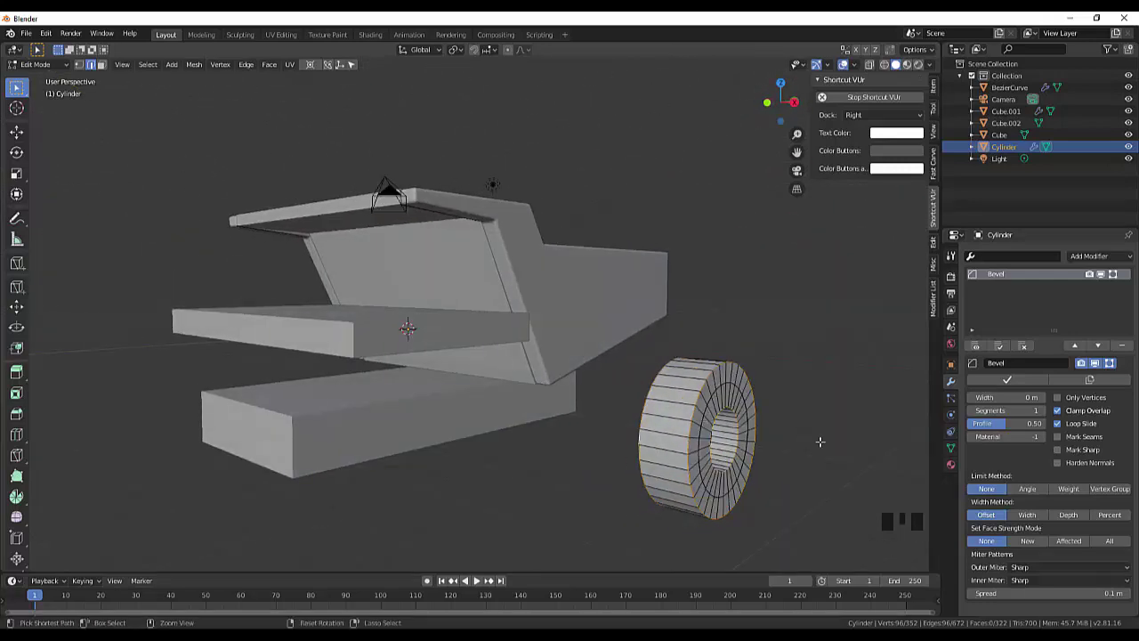
pyautogui.press('ctrl+b')
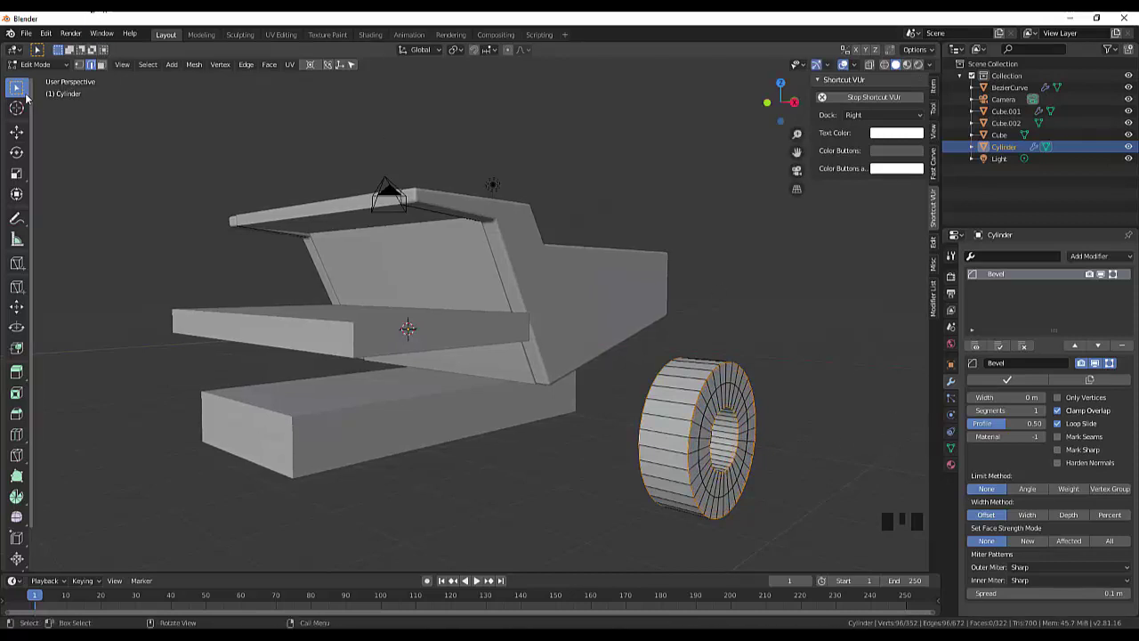
# Return to Object Mode and bring up the Object > Apply transform options
pyautogui.moveTo(32, 64); pyautogui.dragTo(44, 71)
pyautogui.moveTo(44, 70); pyautogui.dragTo(312, 165)
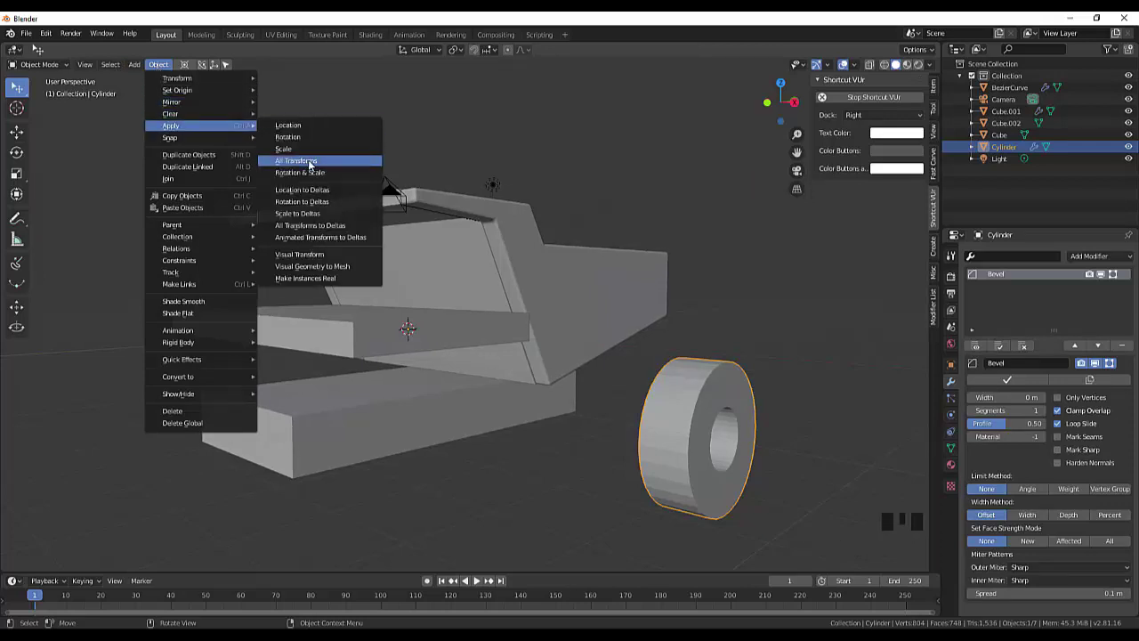
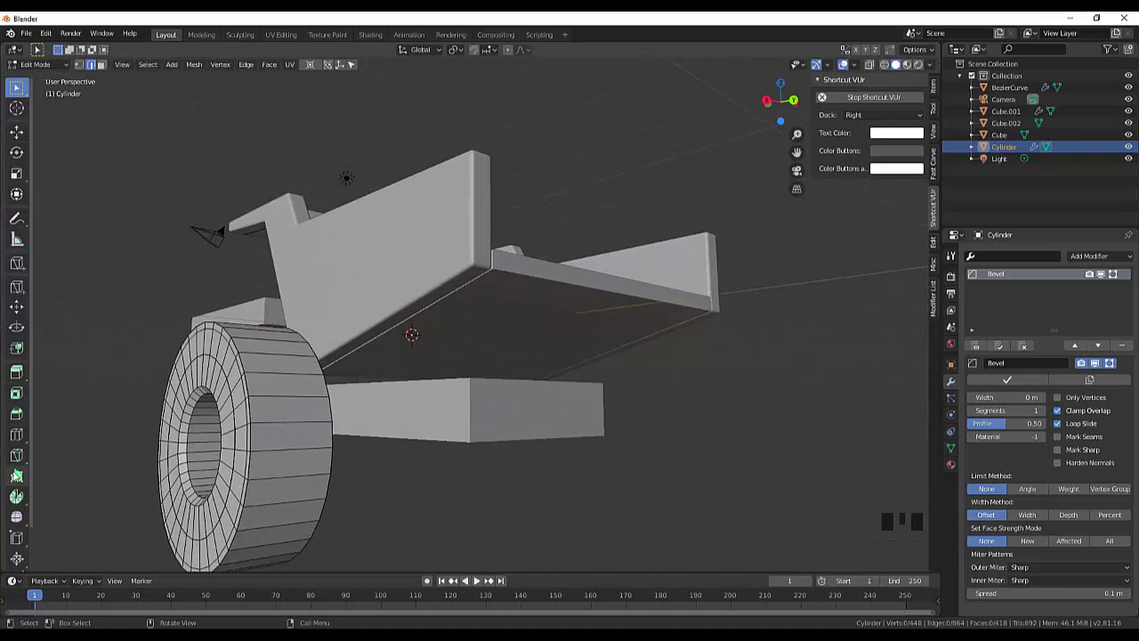
# Loop-cut the wheel tread, undo and recut it, then place another ring cut
pyautogui.press('ctrl+r')
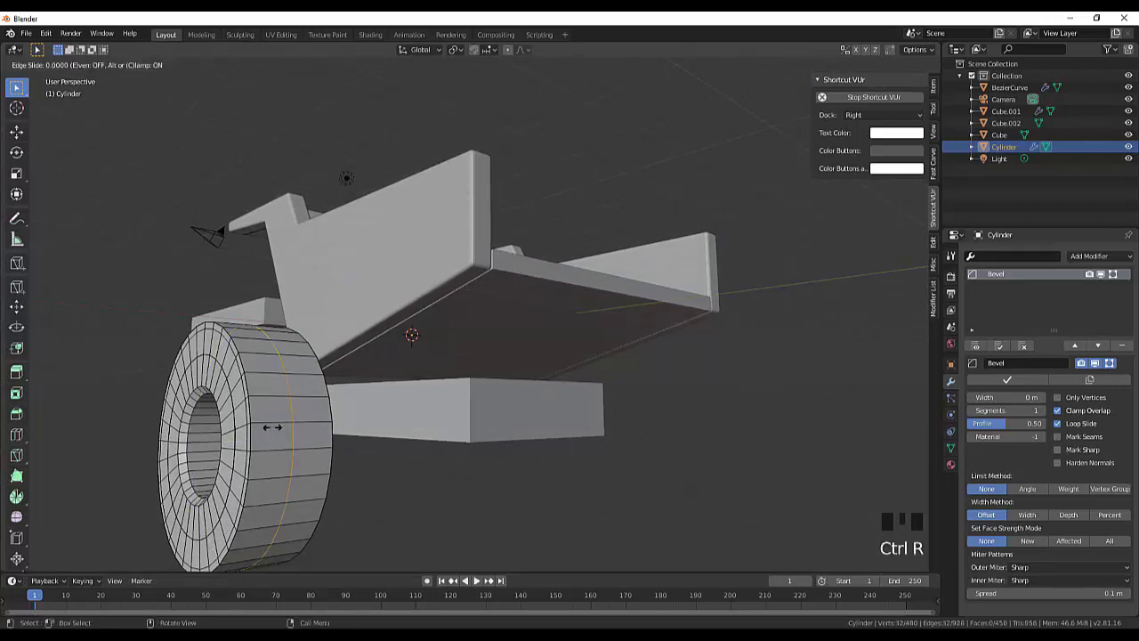
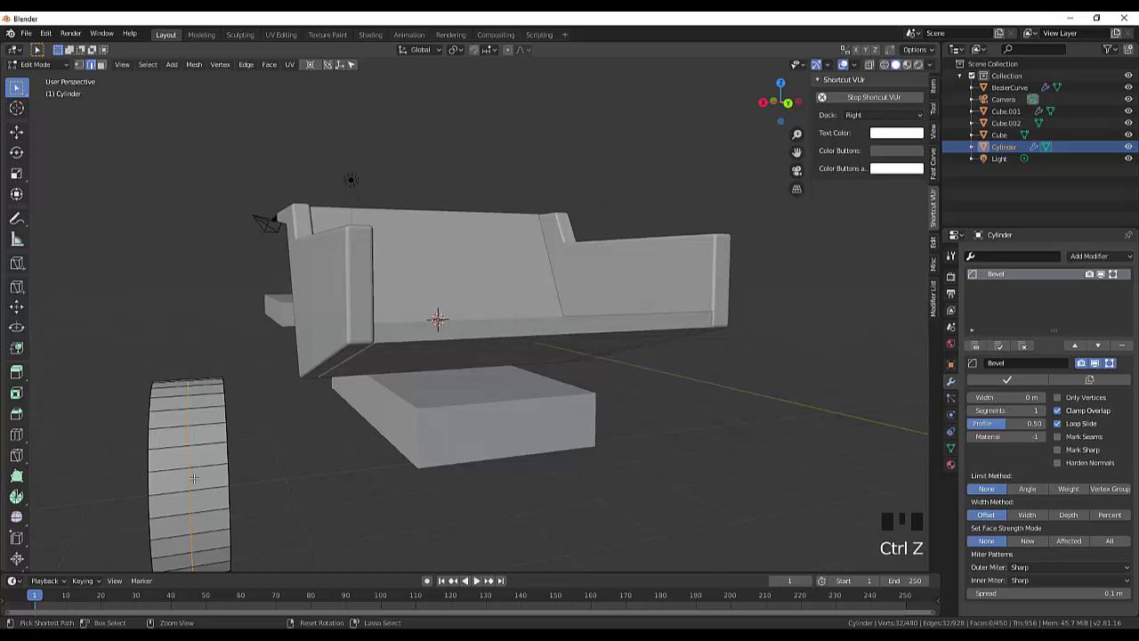
pyautogui.press('ctrl+z')
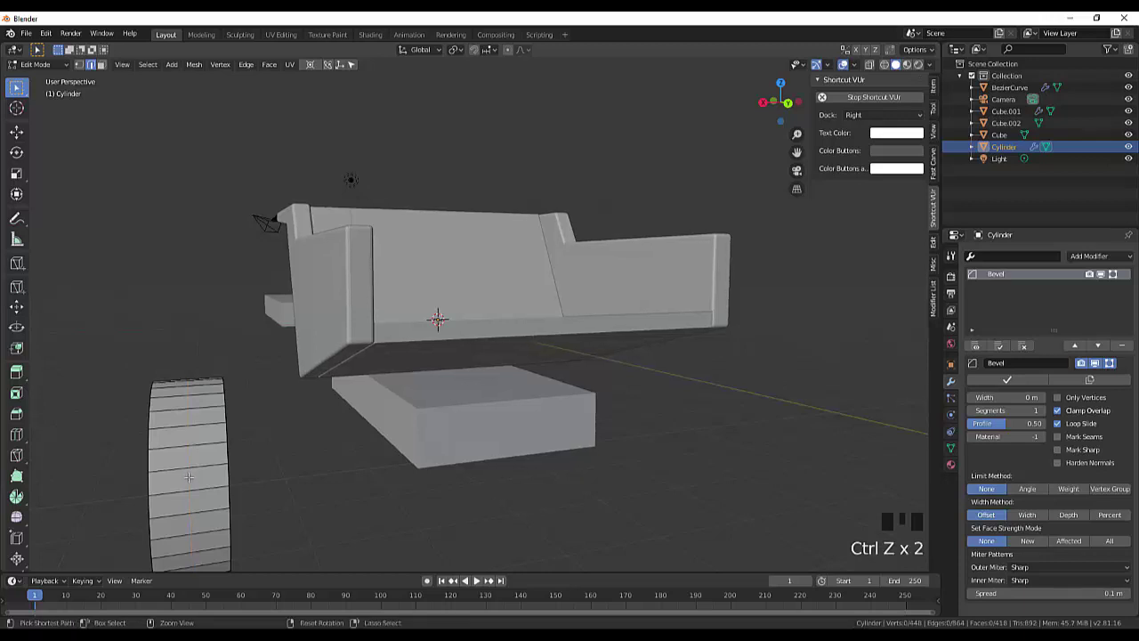
pyautogui.press('ctrl+r')
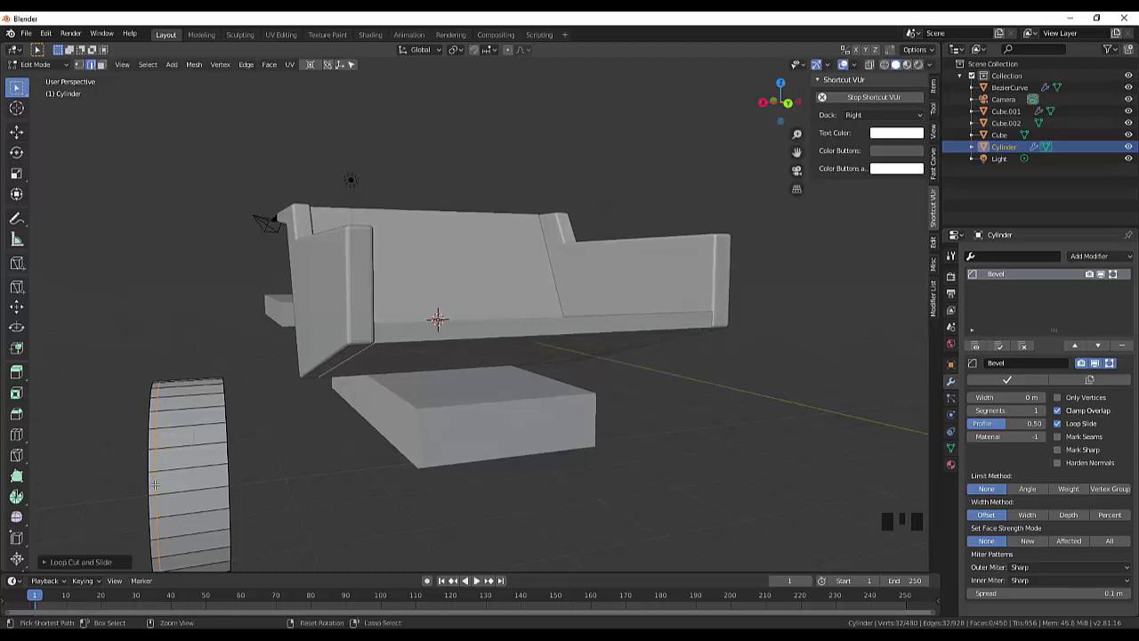
pyautogui.press('ctrl+r')
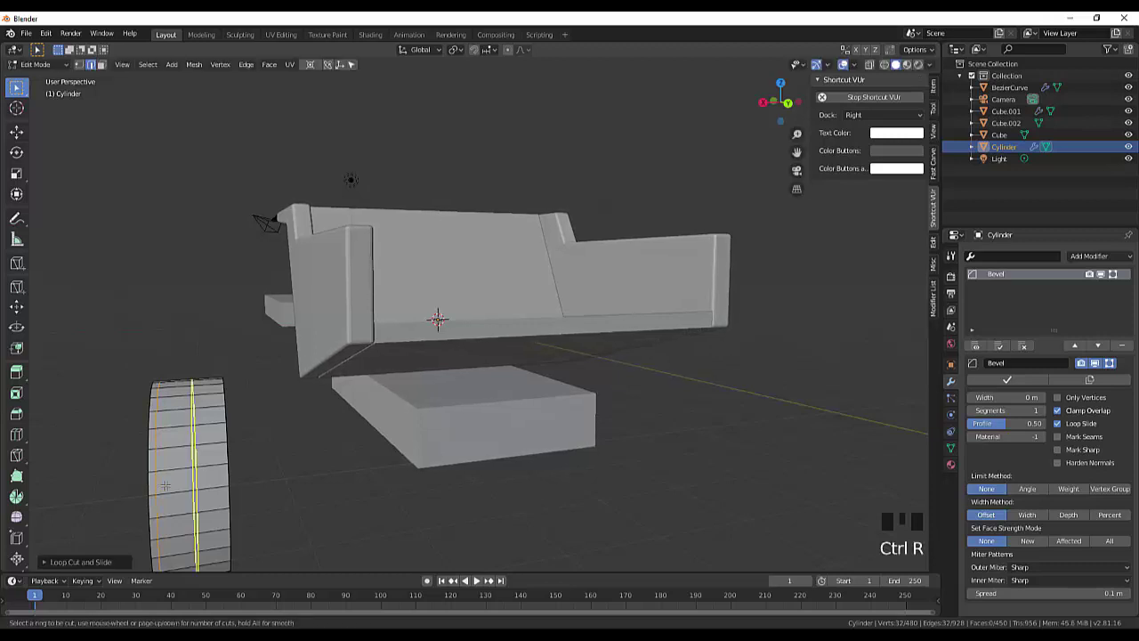
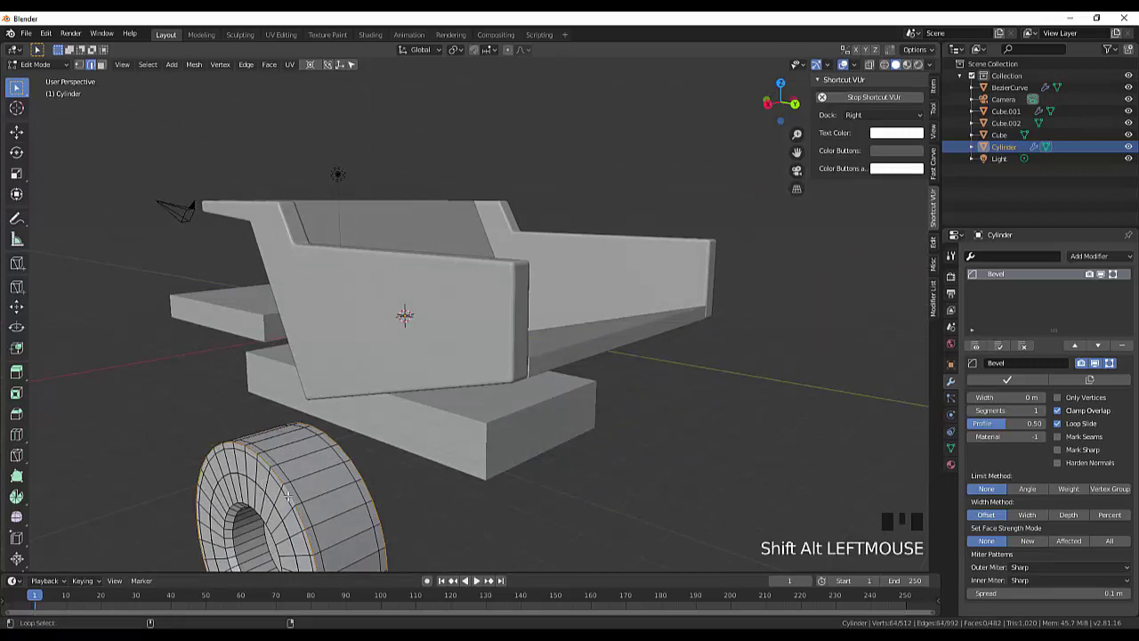
# Bevel the wheel's two rim edge loops with a chamfer about 0.19 m wide
pyautogui.scroll(-3)
pyautogui.scroll(3)
pyautogui.press('ctrl+b')
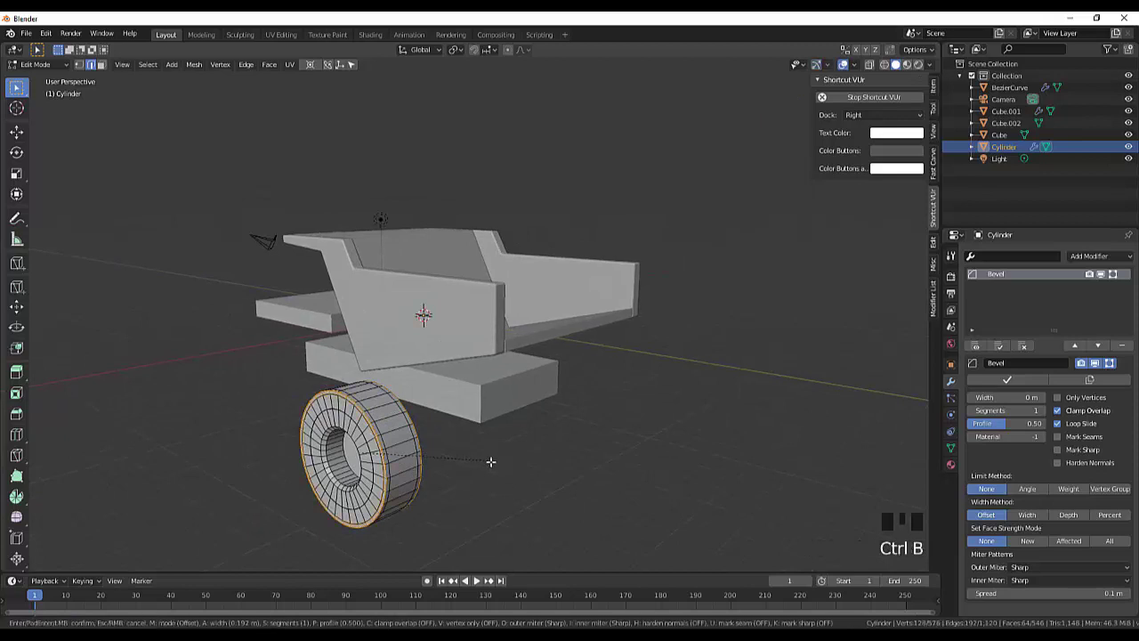
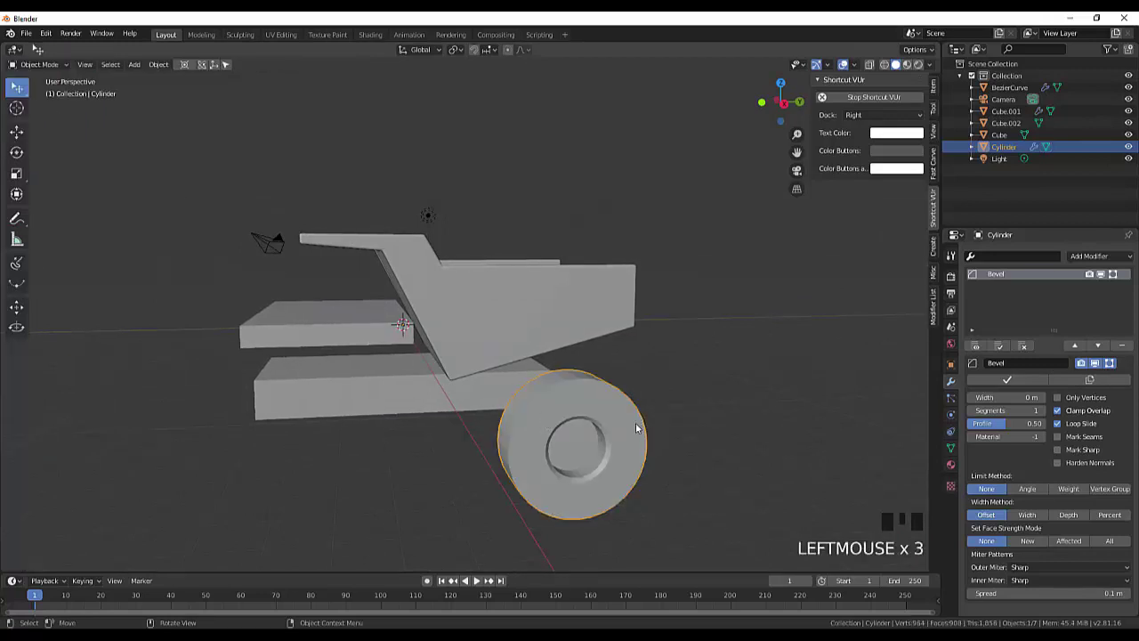
# Add a second Bevel modifier (Bevel.001) to the wheel at 0 m width
pyautogui.moveTo(732, 428); pyautogui.dragTo(1087, 260)
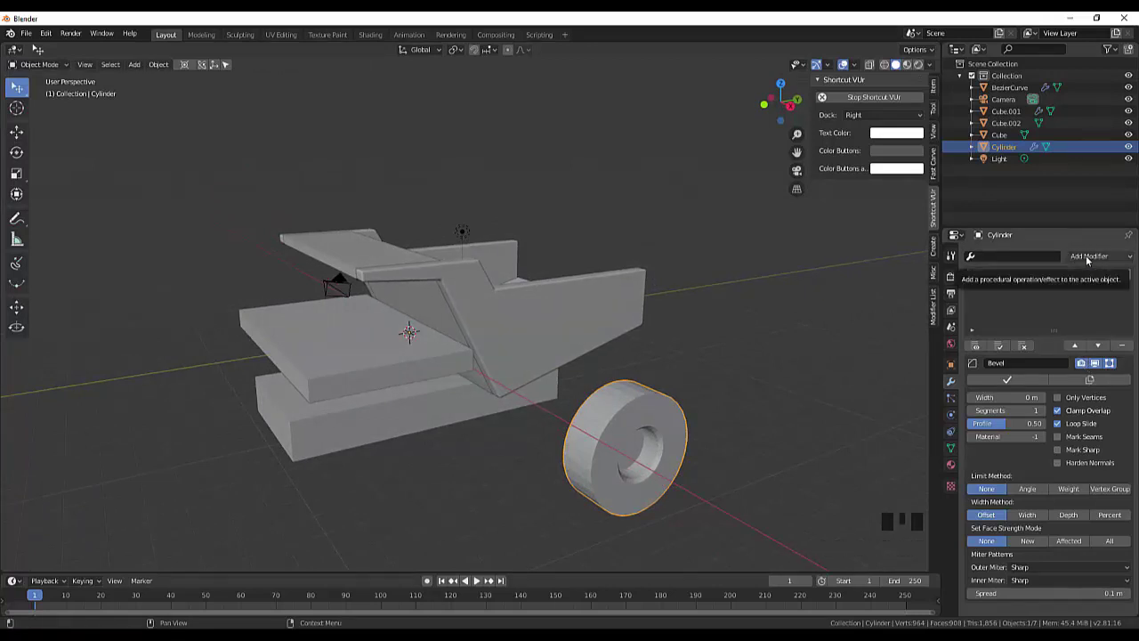
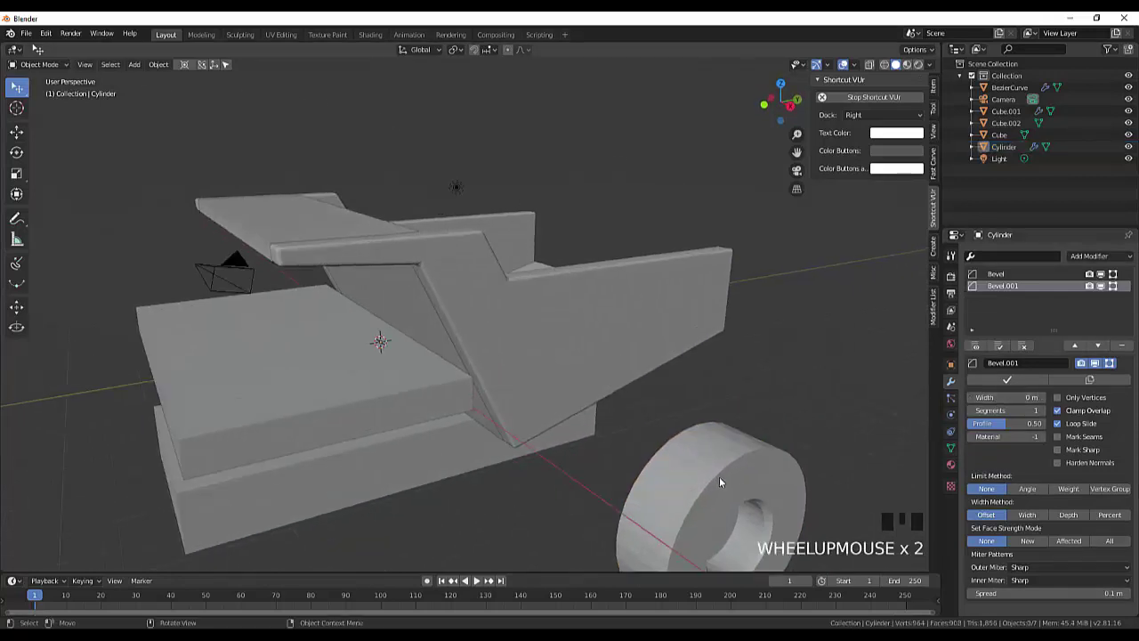
pyautogui.scroll(3)
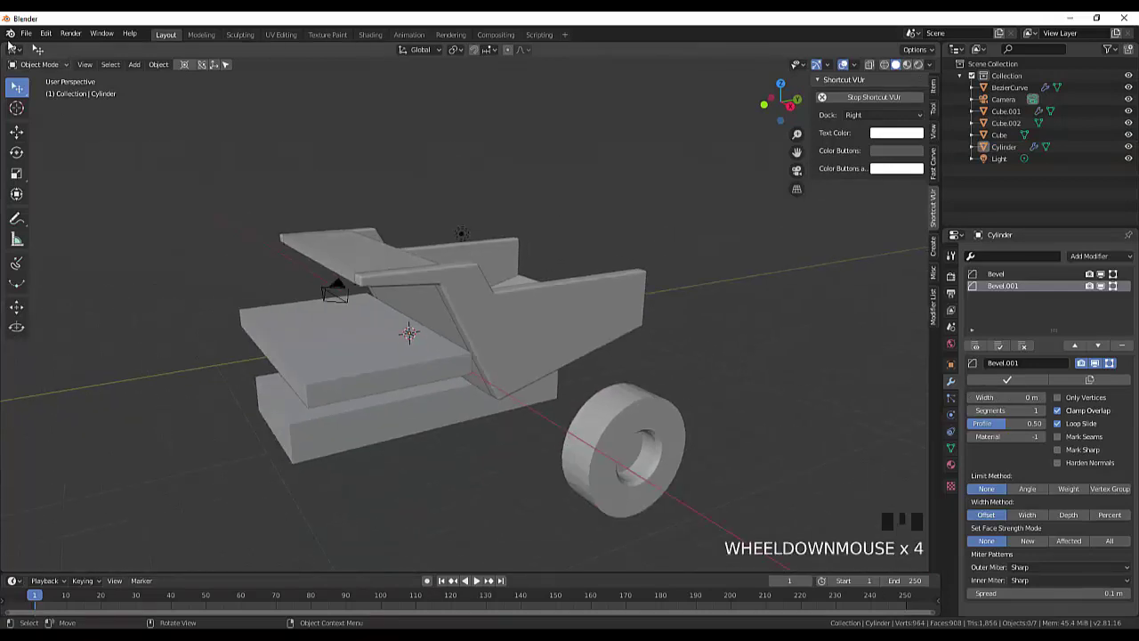
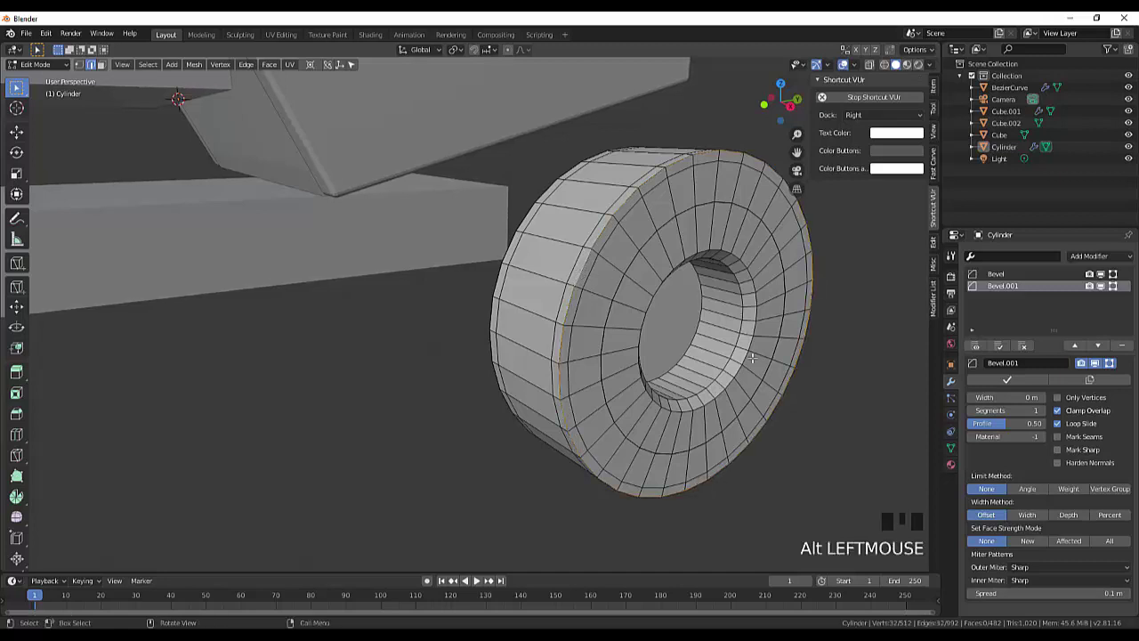
# Bevel the wheel's outer rim loops about 0.15 m wide
pyautogui.press('ctrl+b')
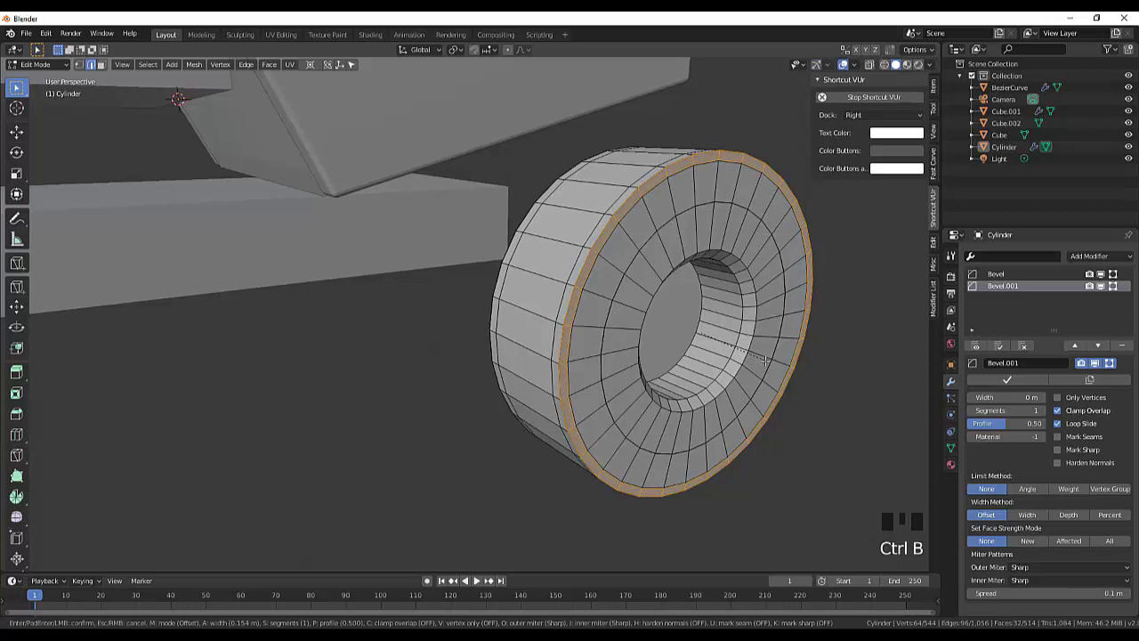
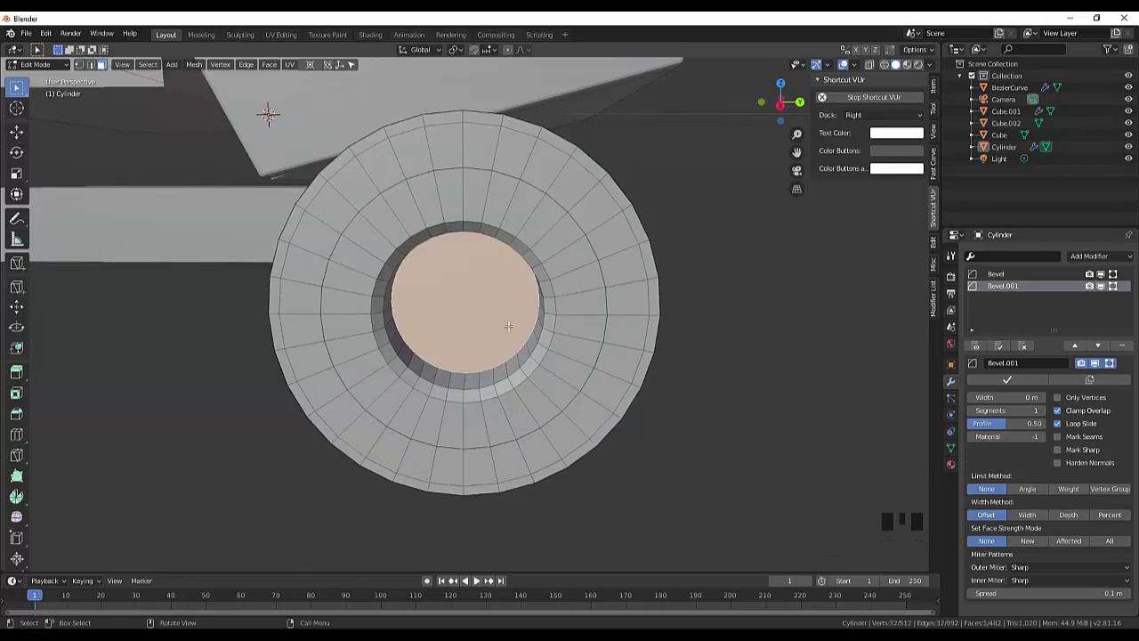
# Extrude the wheel's centre face inward twice to form a recessed hub cavity
pyautogui.press('KP_7')
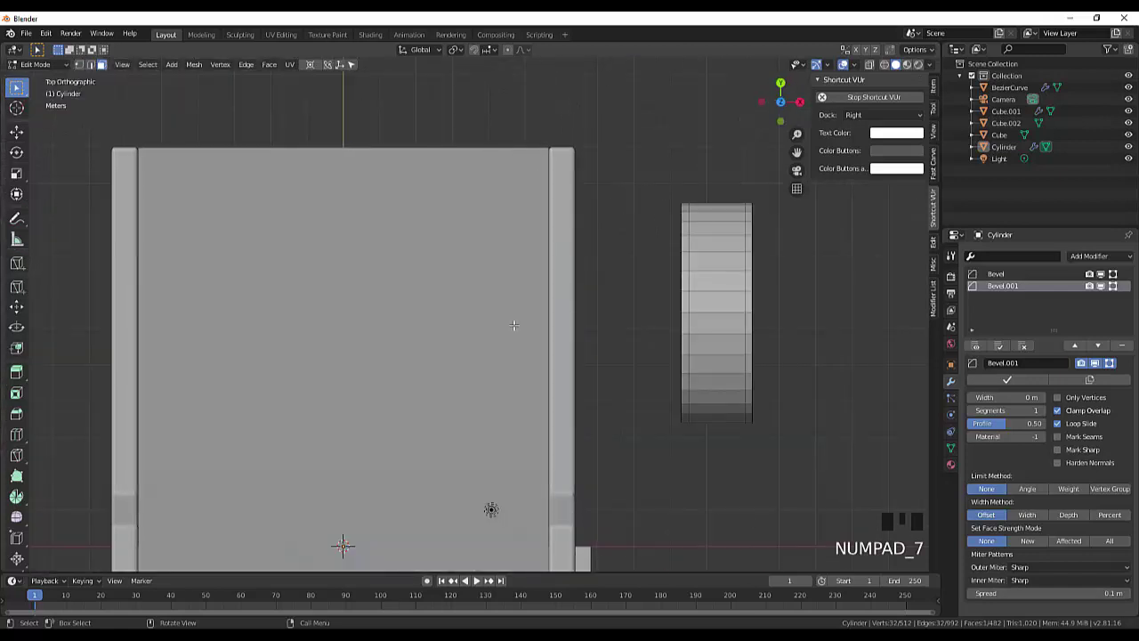
pyautogui.press('KP_3')
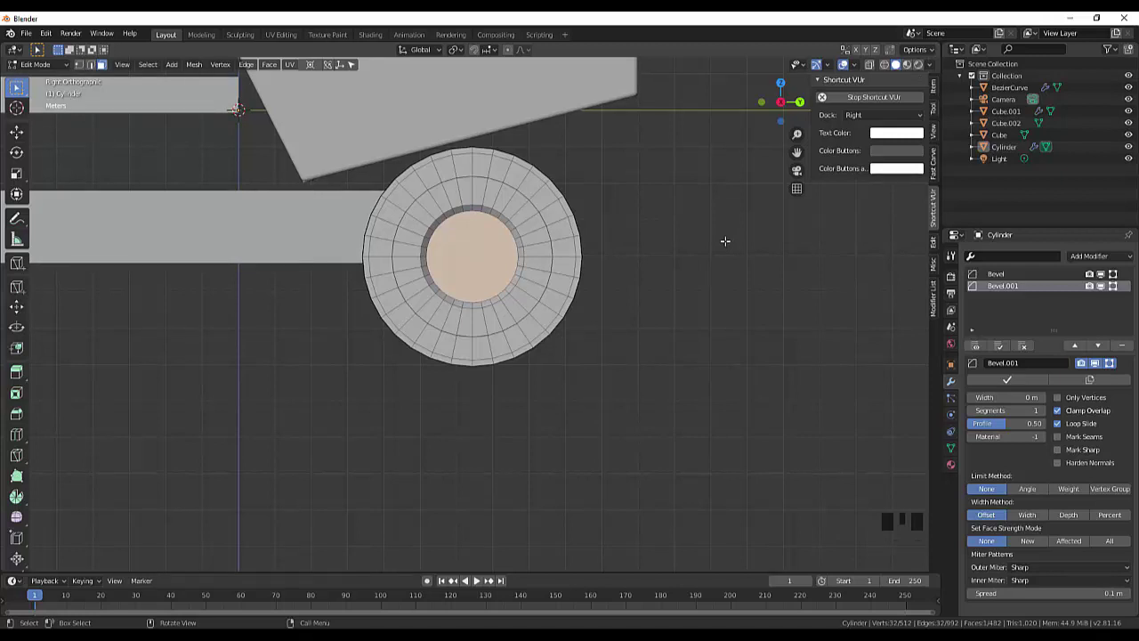
pyautogui.press('e')
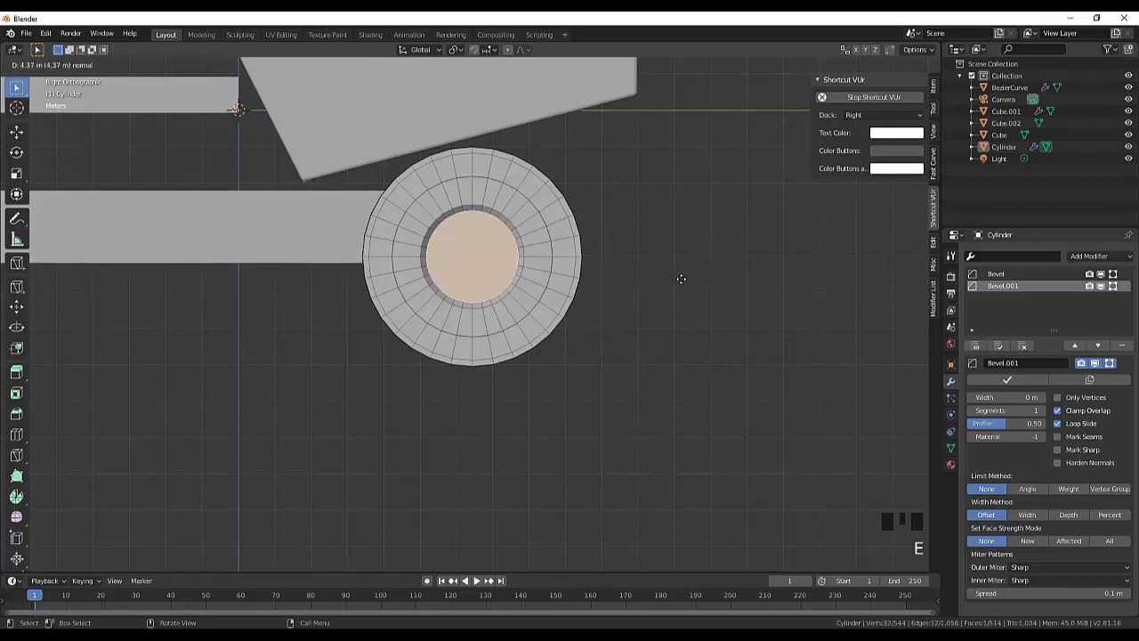
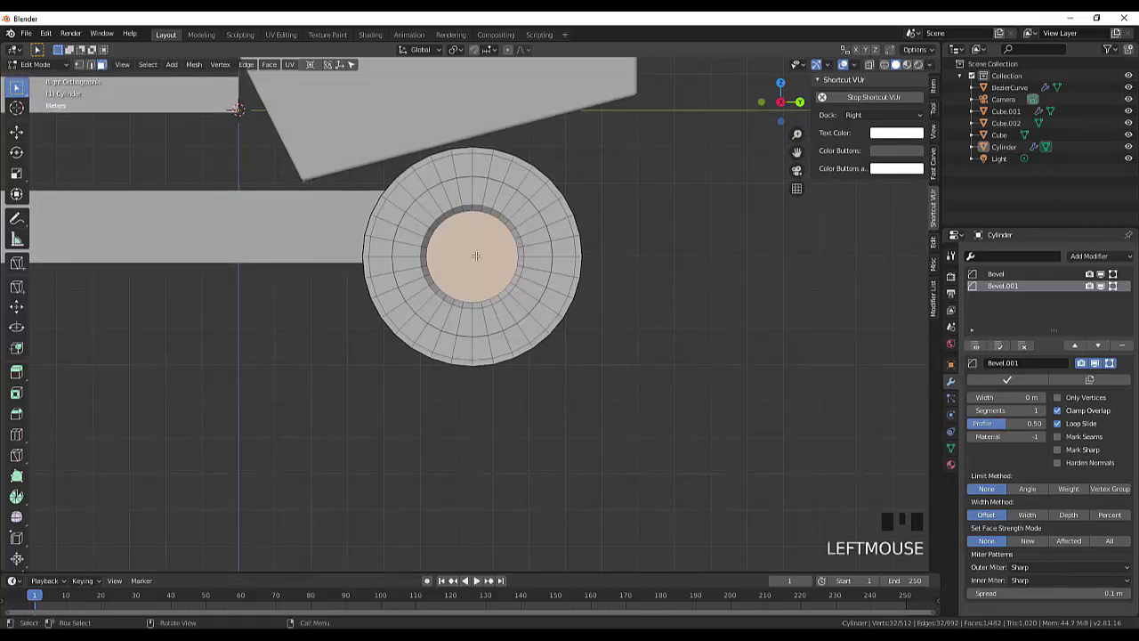
pyautogui.press('e')
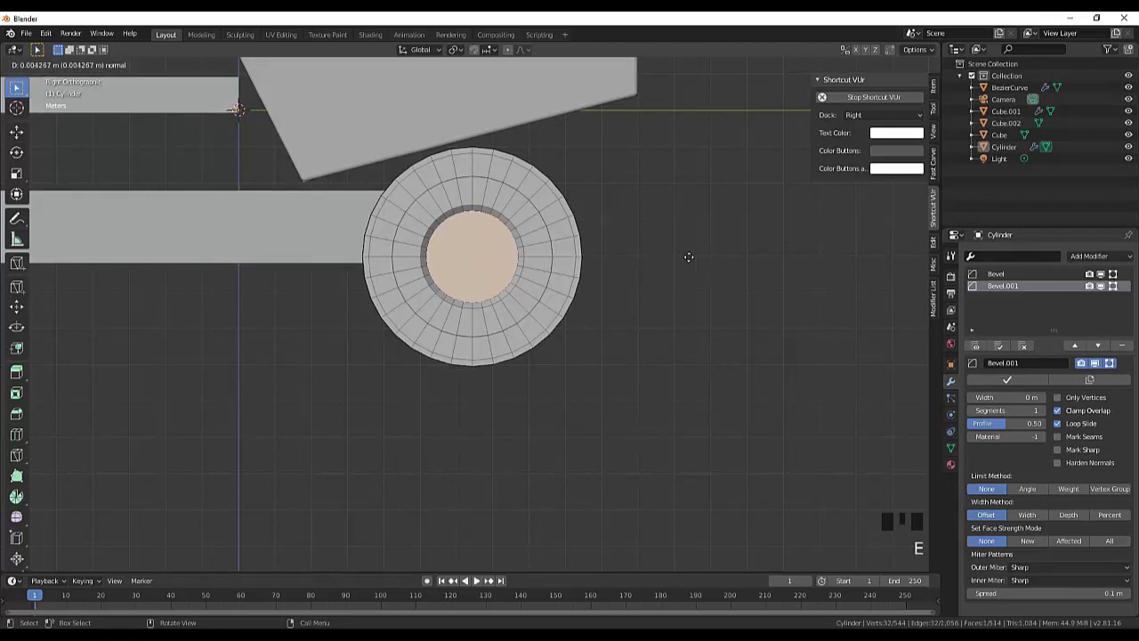
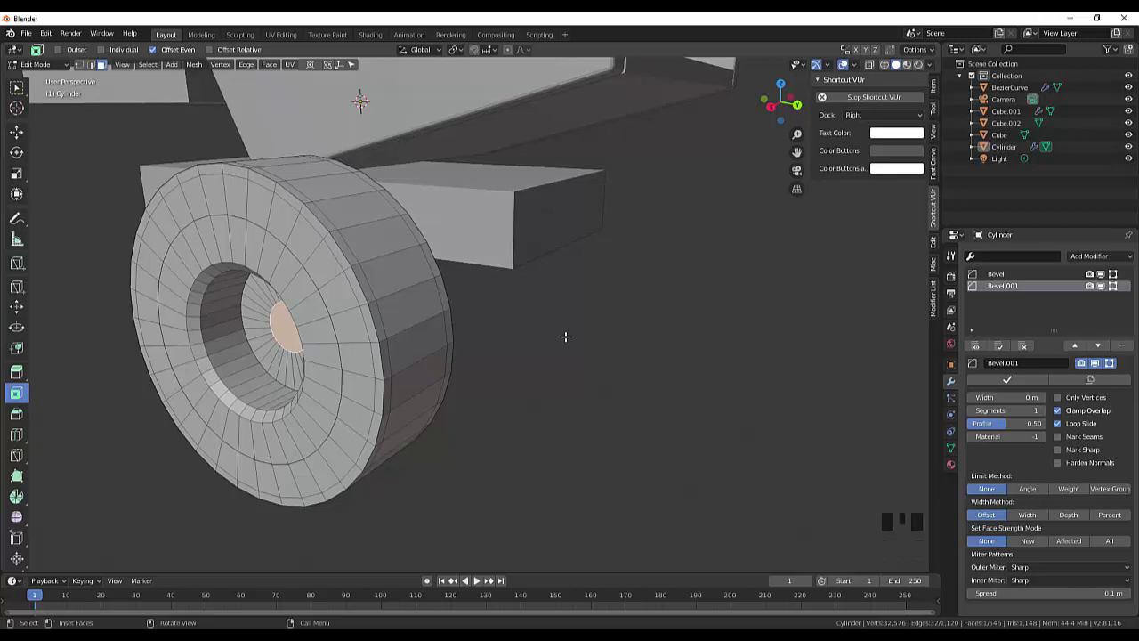
# Extrude a short axle boss from the hub face and bevel its front edge about 0.076 m
pyautogui.scroll(-3)
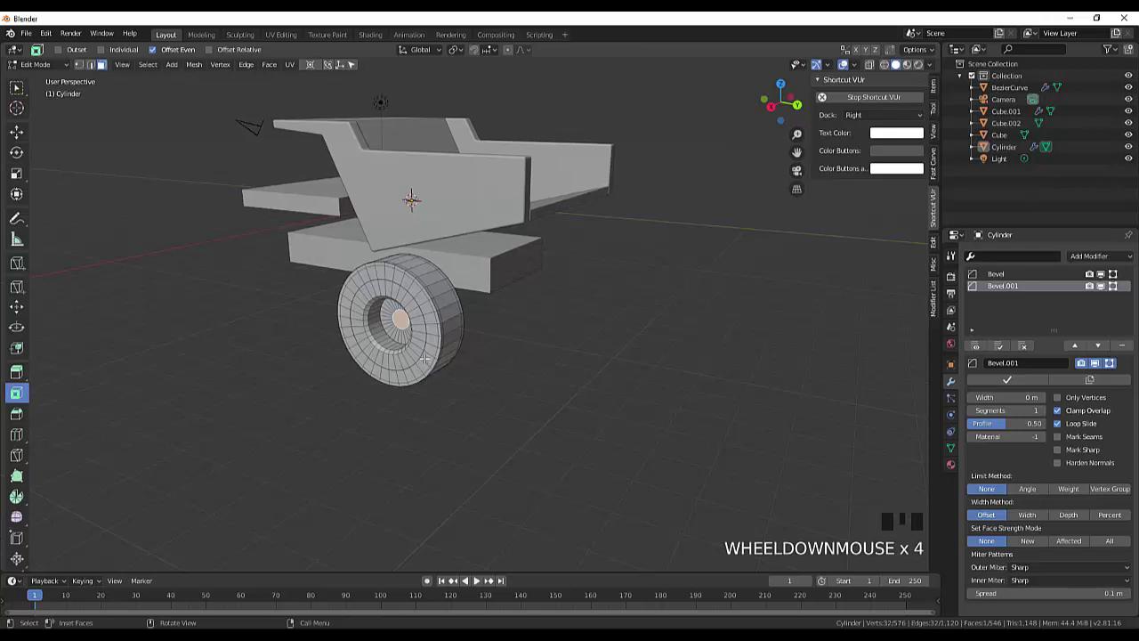
pyautogui.press('e')
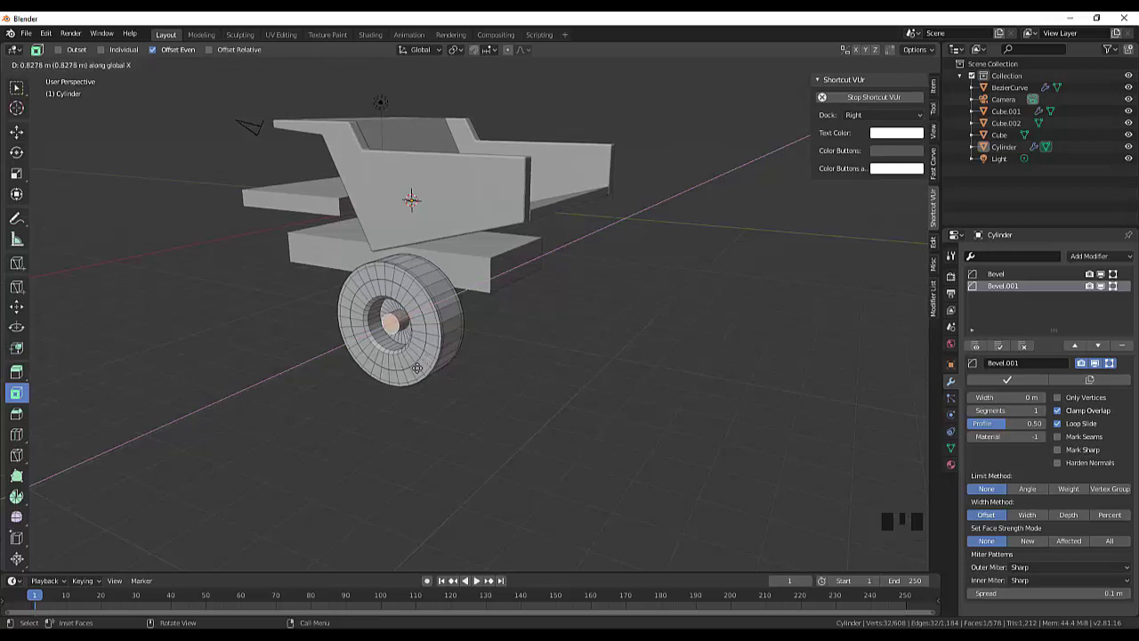
pyautogui.scroll(3)
pyautogui.scroll(3)
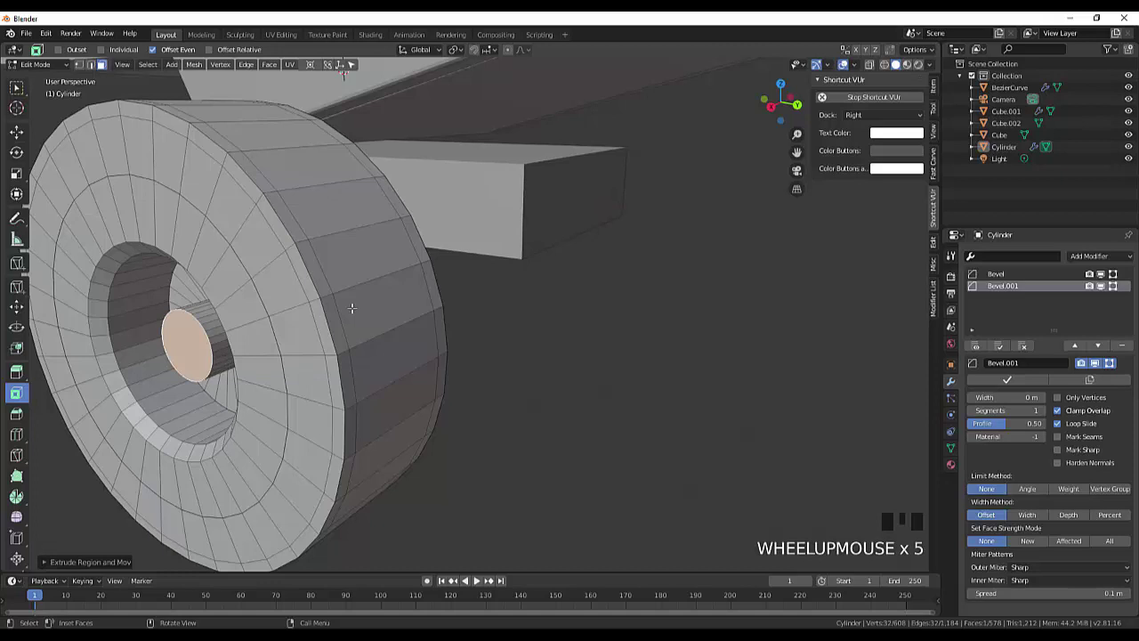
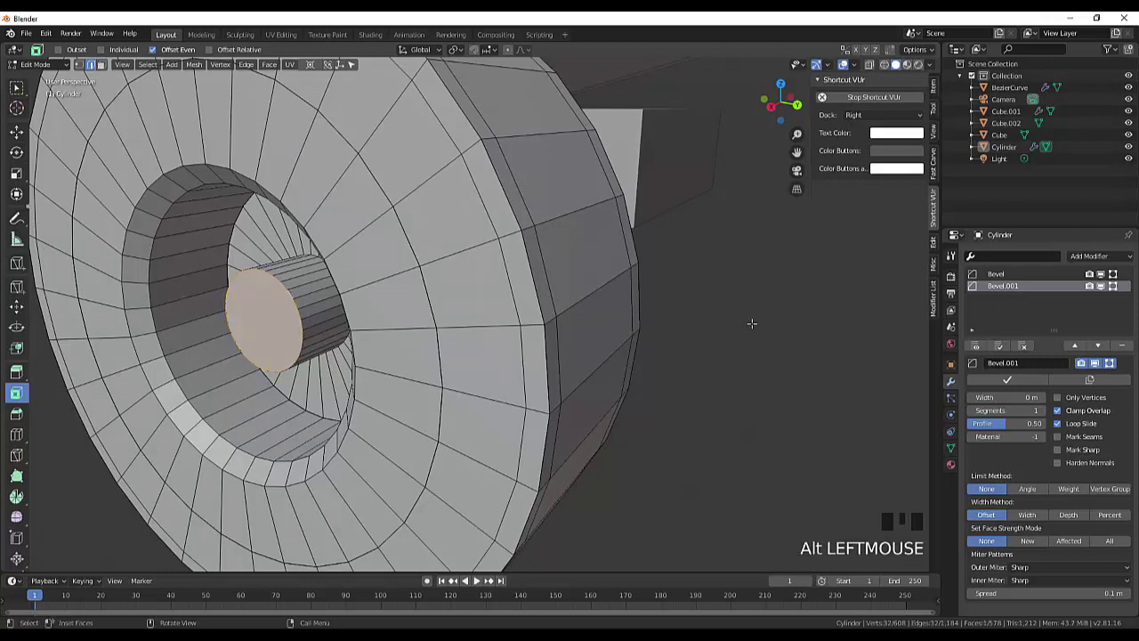
pyautogui.press('ctrl+b')
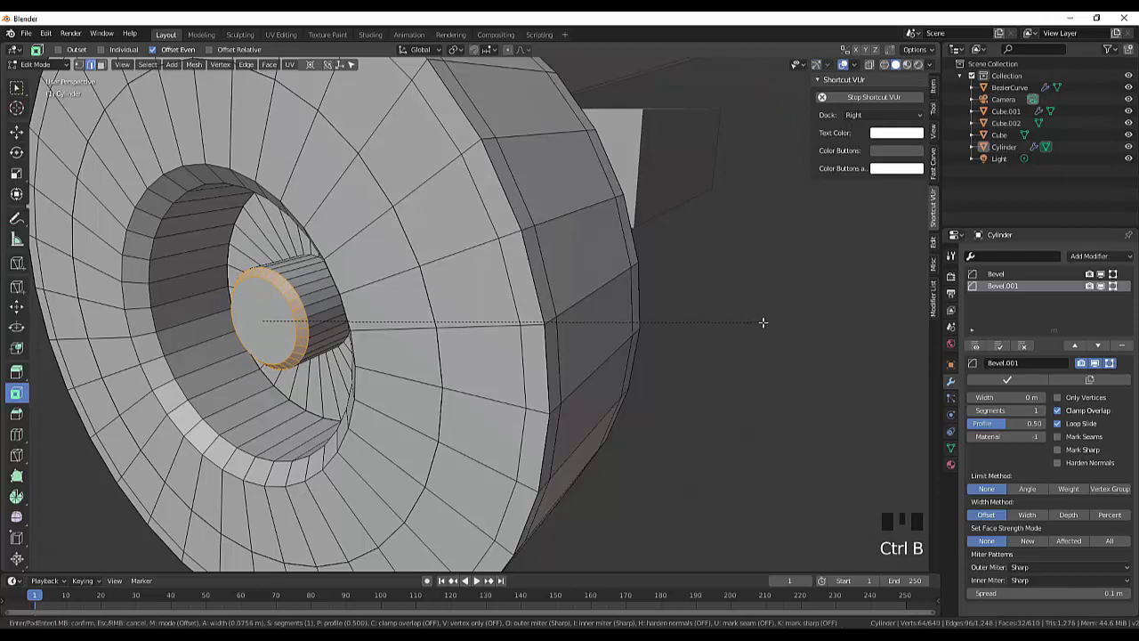
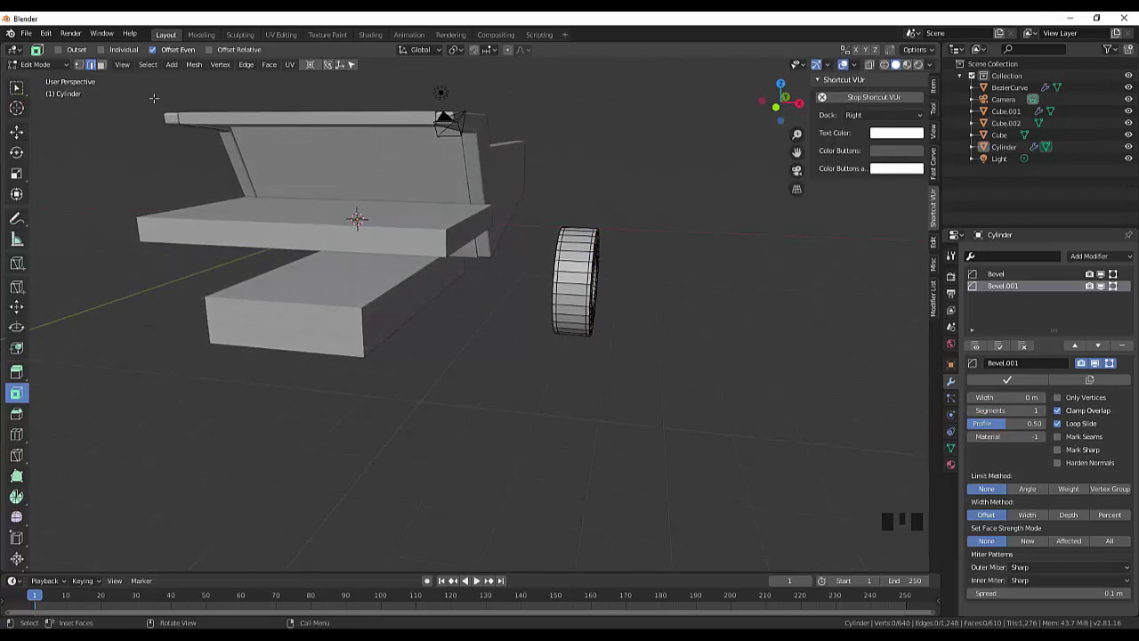
# Select the wheel object and scale it wider along its axle
pyautogui.moveTo(33, 70); pyautogui.dragTo(576, 299)
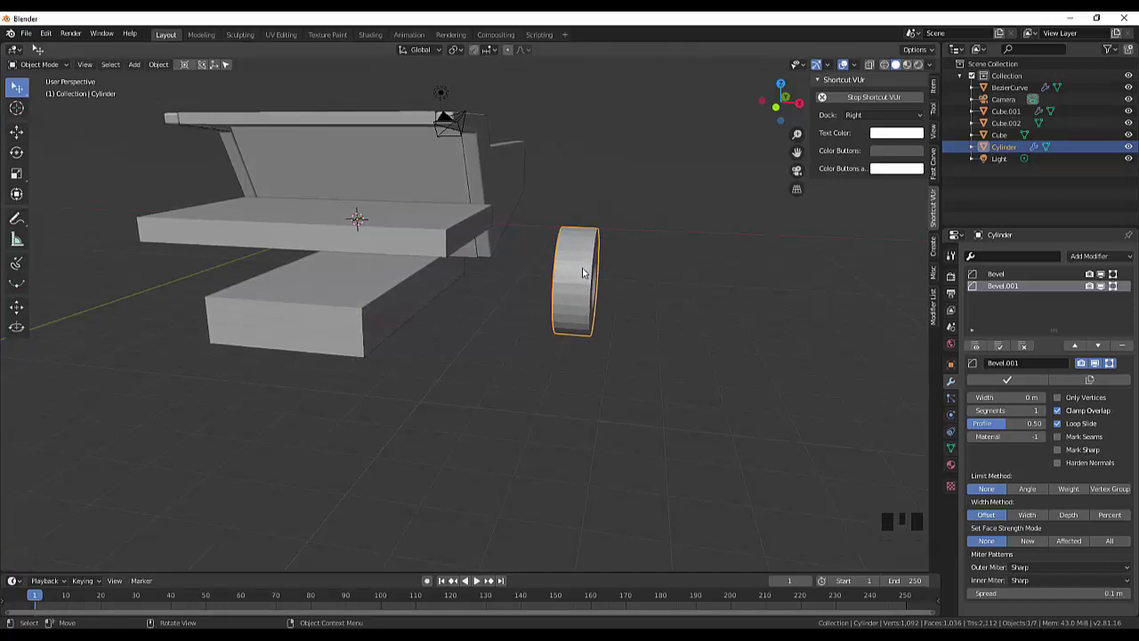
pyautogui.press('s')
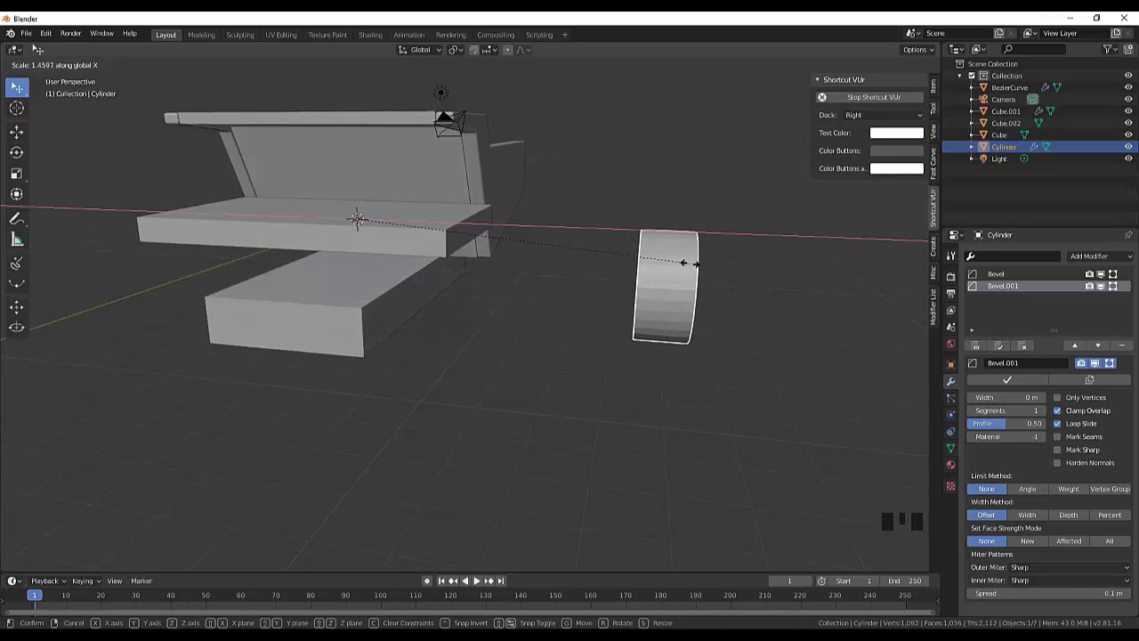
pyautogui.moveTo(769, 265); pyautogui.dragTo(701, 263)
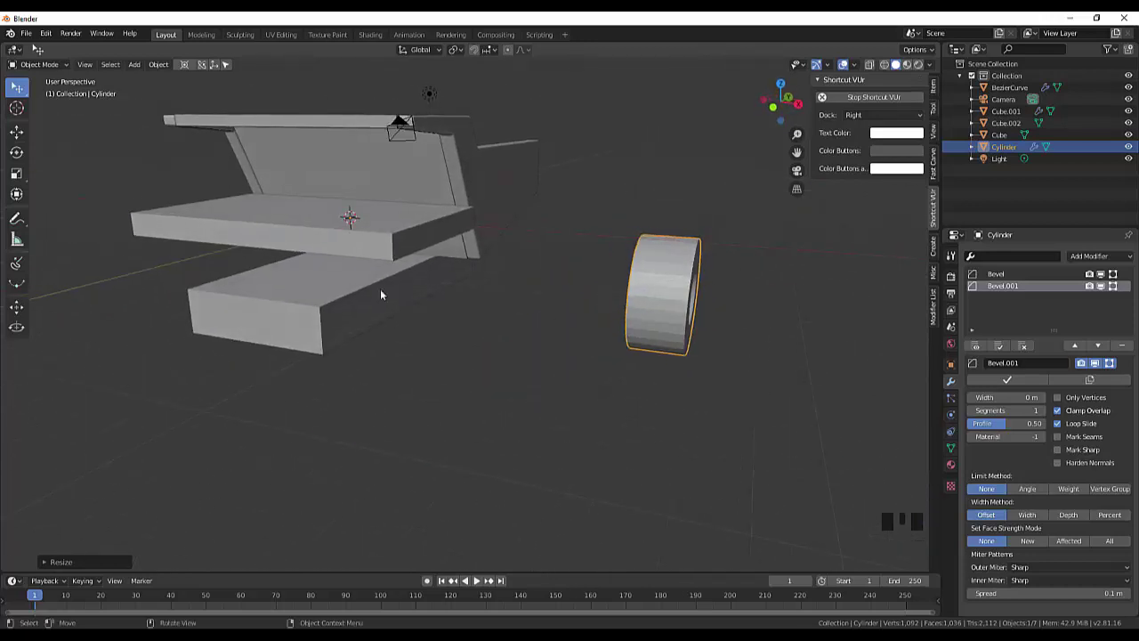
# Set the wheel's origin to its geometry and start moving it toward the chassis
pyautogui.click(646, 290)
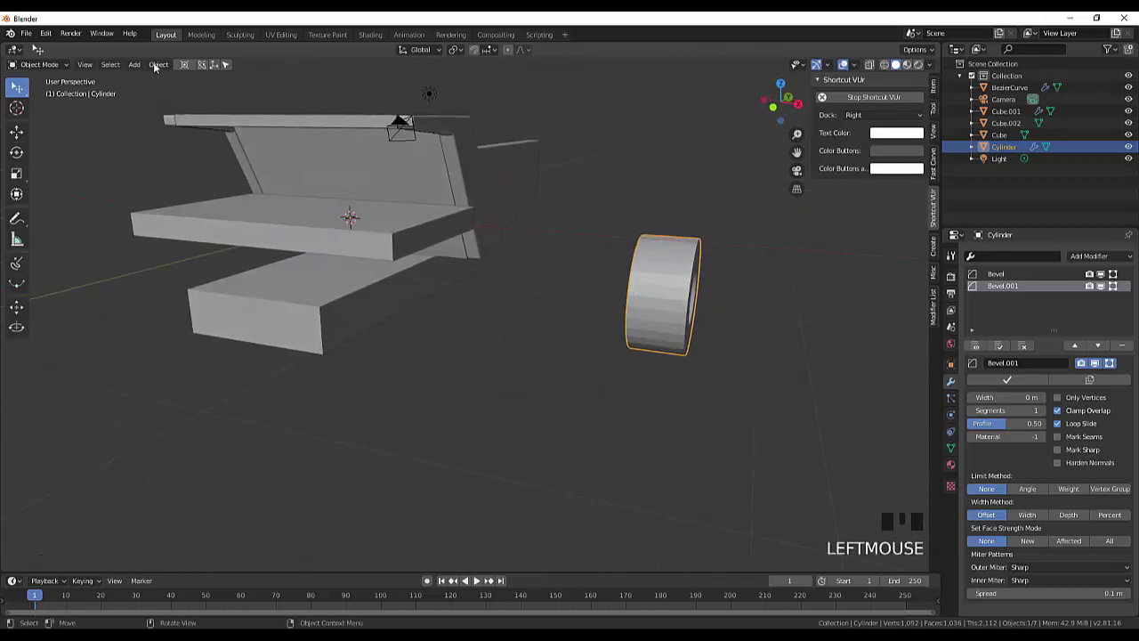
pyautogui.moveTo(161, 69); pyautogui.dragTo(329, 99)
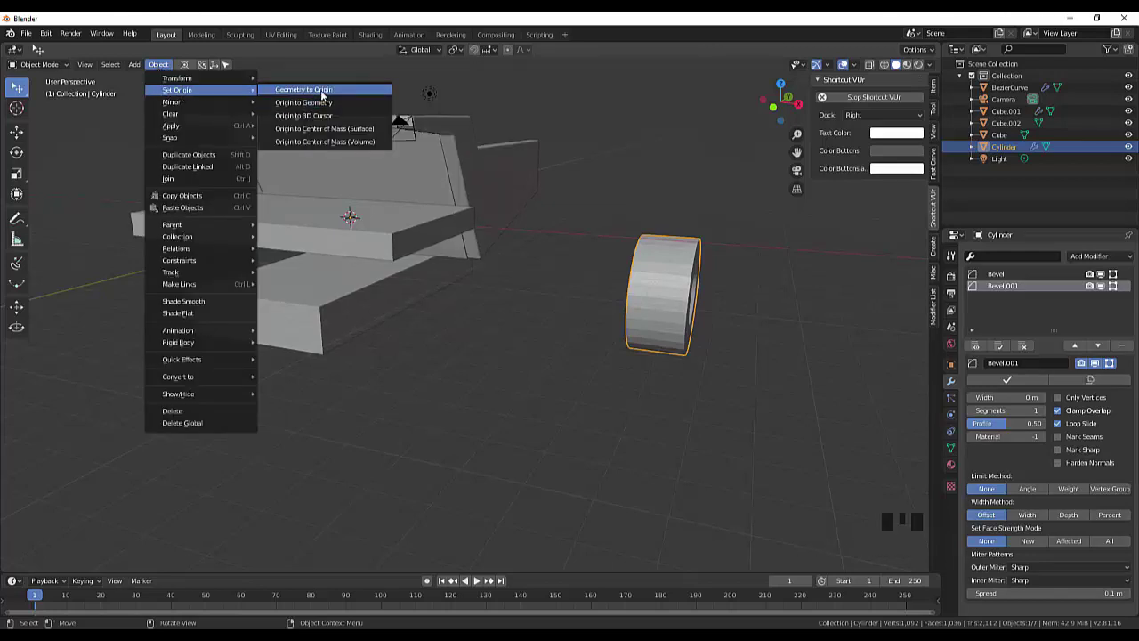
pyautogui.moveTo(604, 263); pyautogui.dragTo(350, 236)
pyautogui.press('g')
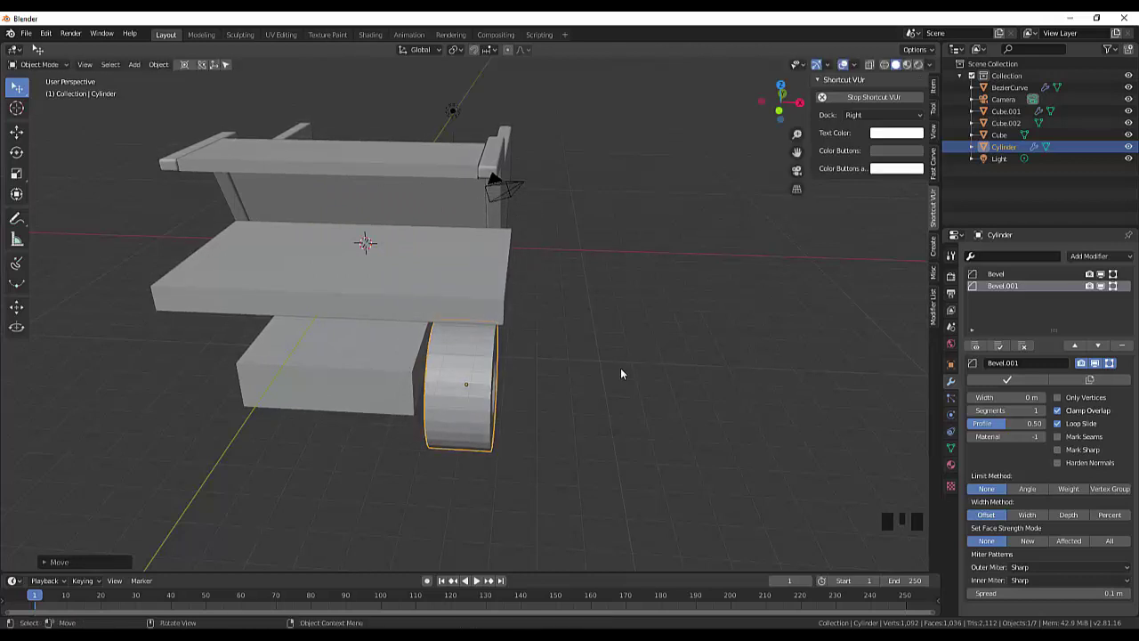
# Move the wheel under one chassis end in side view and duplicate it (Cylinder.001) under the other end
pyautogui.press('KP_3')
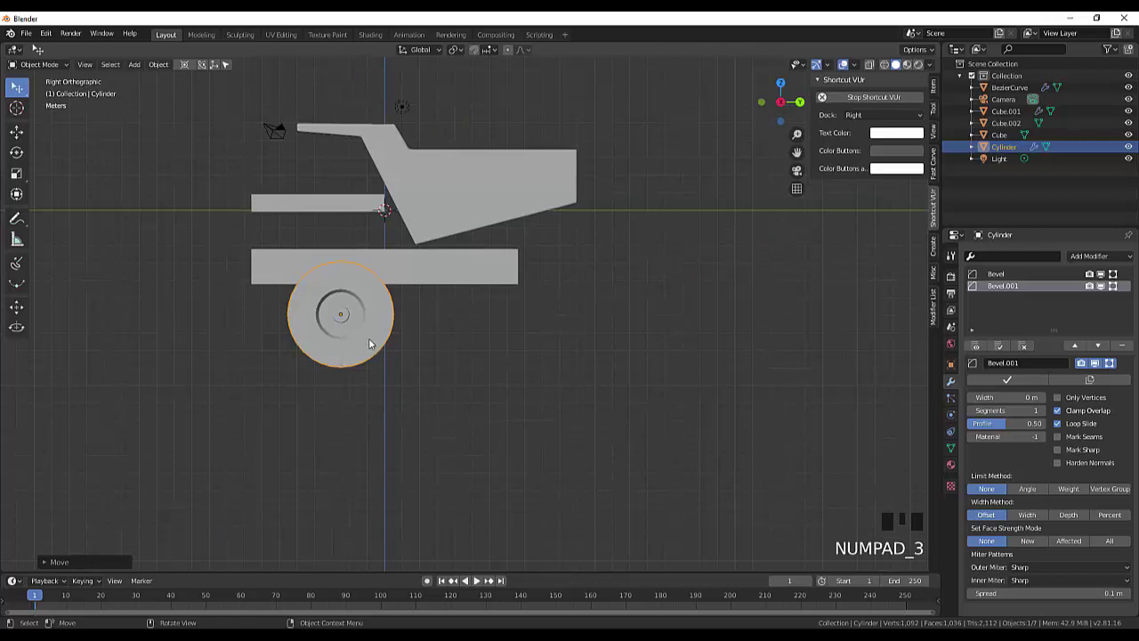
pyautogui.click(376, 341)
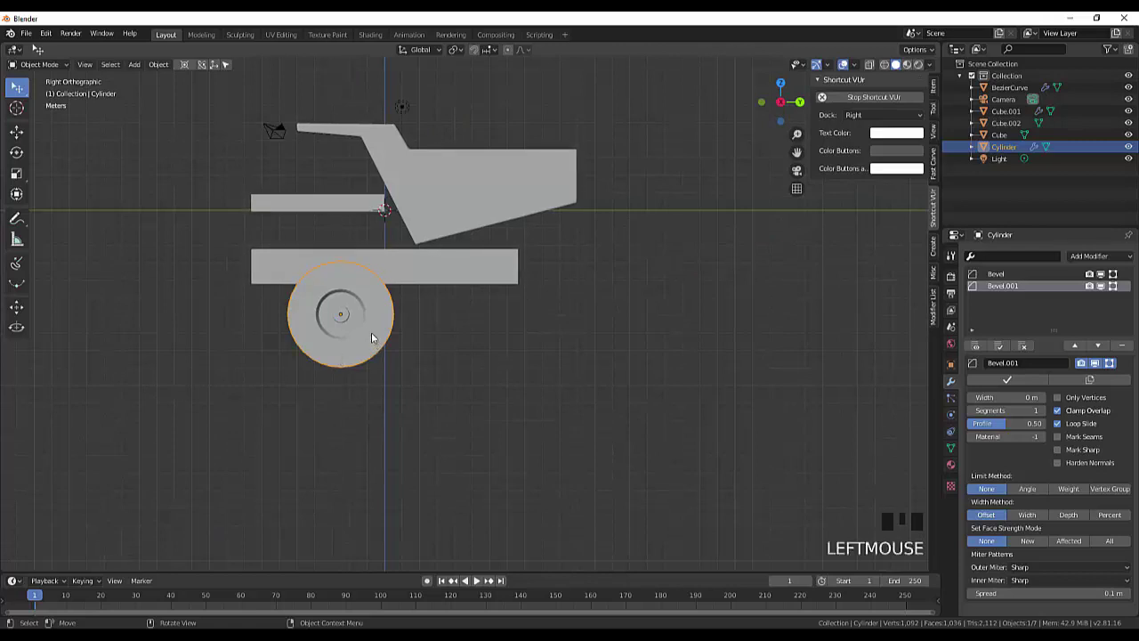
pyautogui.press('g')
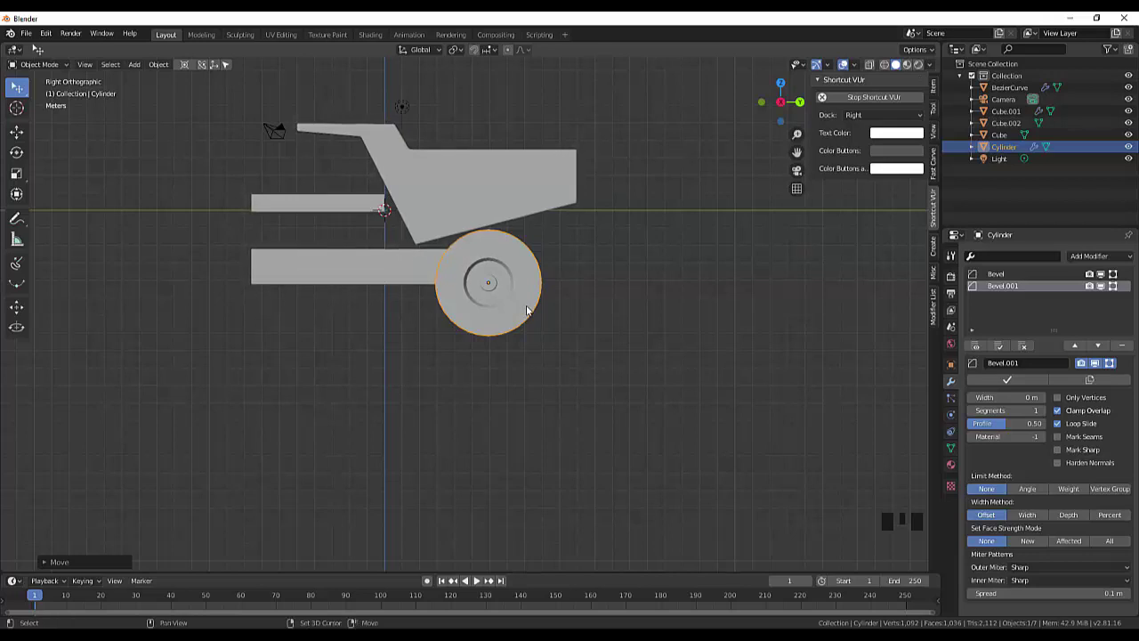
pyautogui.press('shift+d')
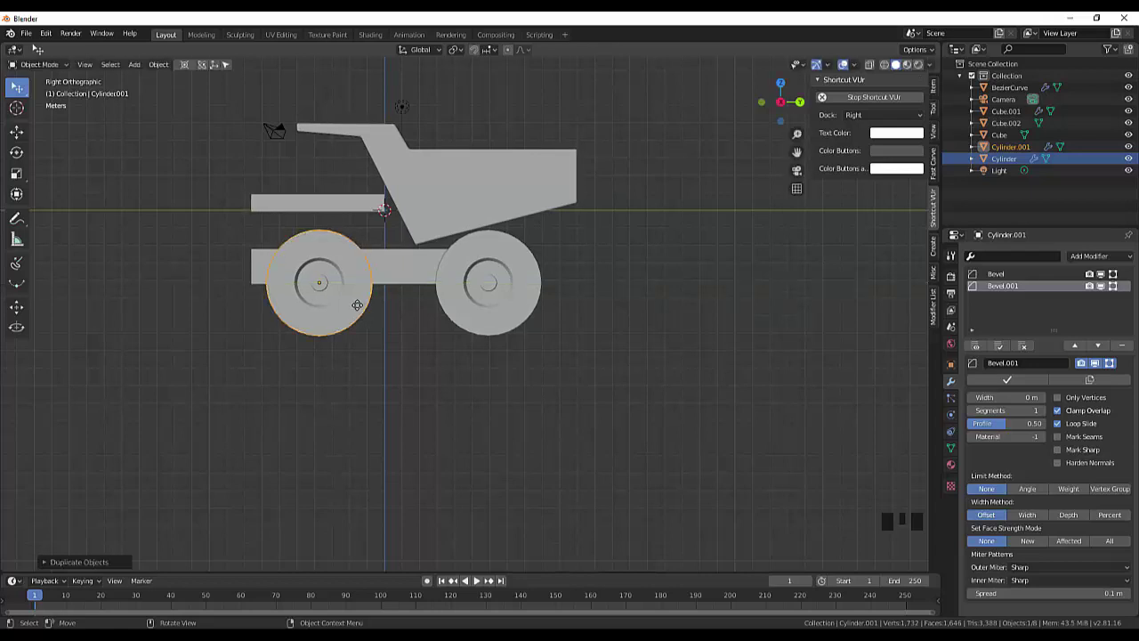
pyautogui.moveTo(724, 330); pyautogui.dragTo(881, 235)
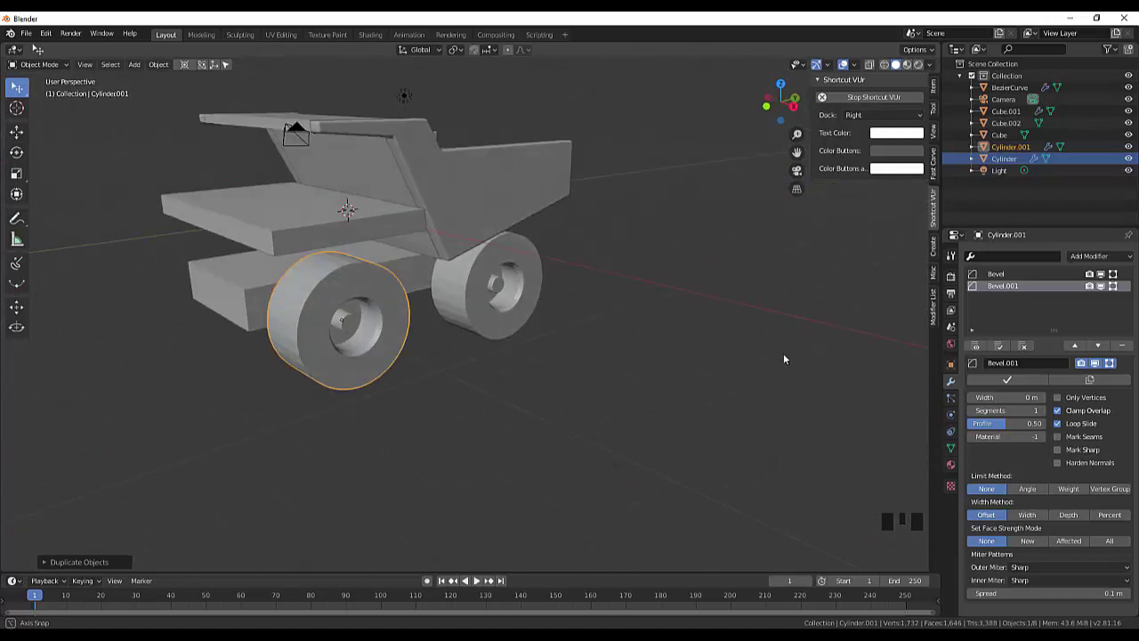
# Set the duplicated wheel's origin to the 3D cursor and add an X-axis Mirror modifier
pyautogui.click(406, 357)
pyautogui.click(518, 385)
pyautogui.click(392, 377)
pyautogui.moveTo(574, 378); pyautogui.dragTo(166, 66)
pyautogui.moveTo(166, 66); pyautogui.dragTo(329, 107)
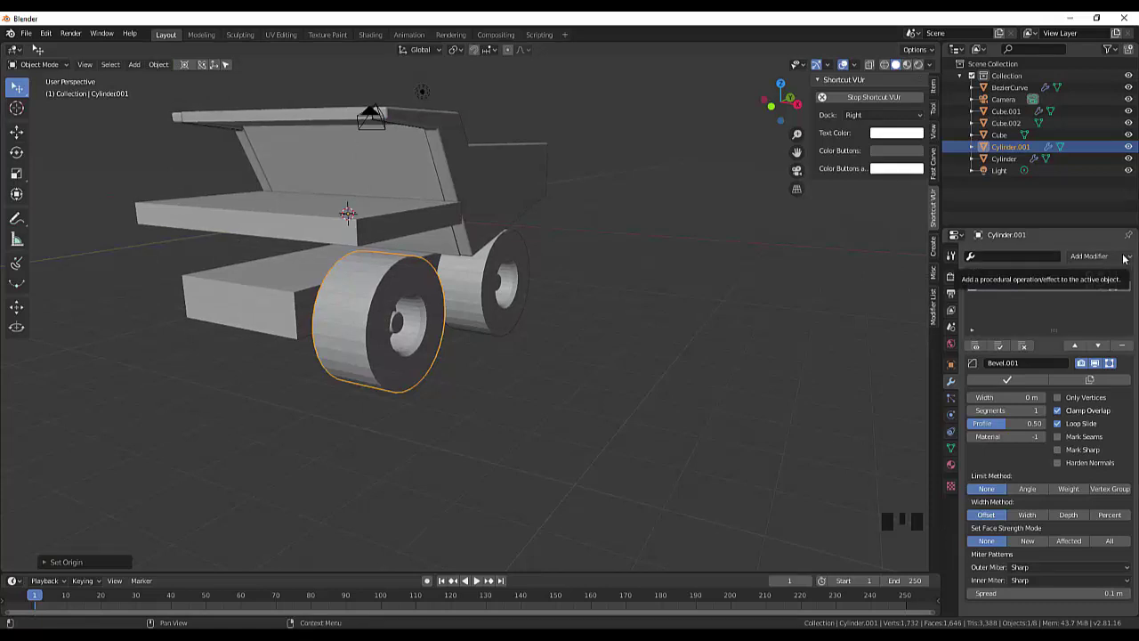
pyautogui.moveTo(1116, 258); pyautogui.dragTo(782, 315)
pyautogui.moveTo(782, 315); pyautogui.dragTo(527, 322)
# Set the original wheel's origin to the 3D cursor and add an X-axis Mirror modifier
pyautogui.click(528, 322)
pyautogui.moveTo(661, 309); pyautogui.dragTo(166, 70)
pyautogui.moveTo(166, 70); pyautogui.dragTo(403, 149)
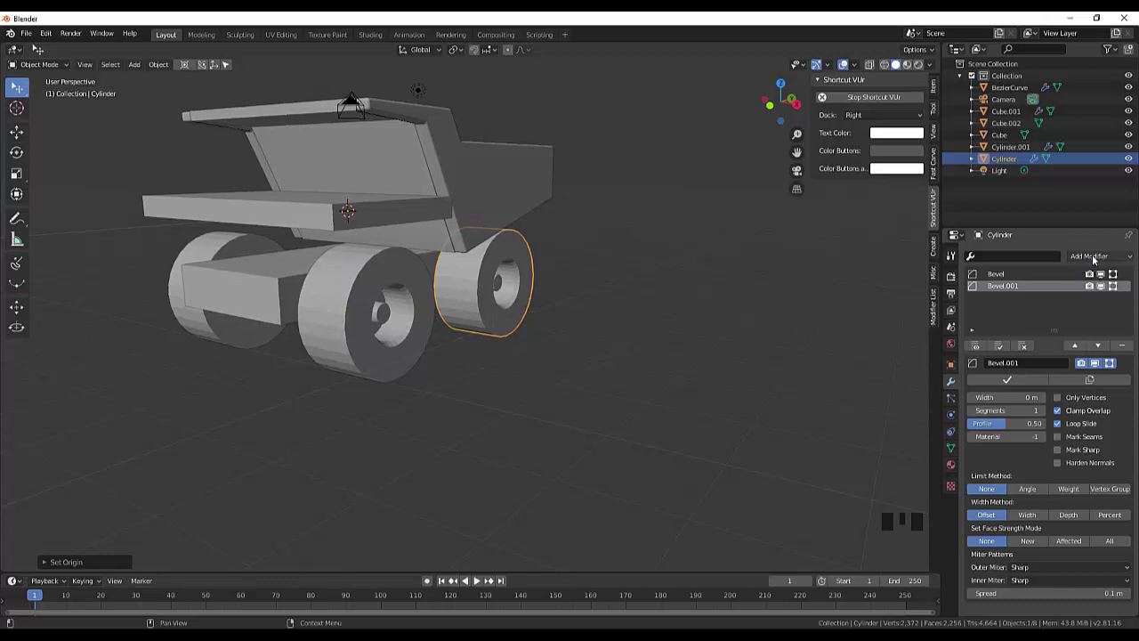
pyautogui.moveTo(1091, 260); pyautogui.dragTo(772, 284)
pyautogui.moveTo(772, 284); pyautogui.dragTo(899, 282)
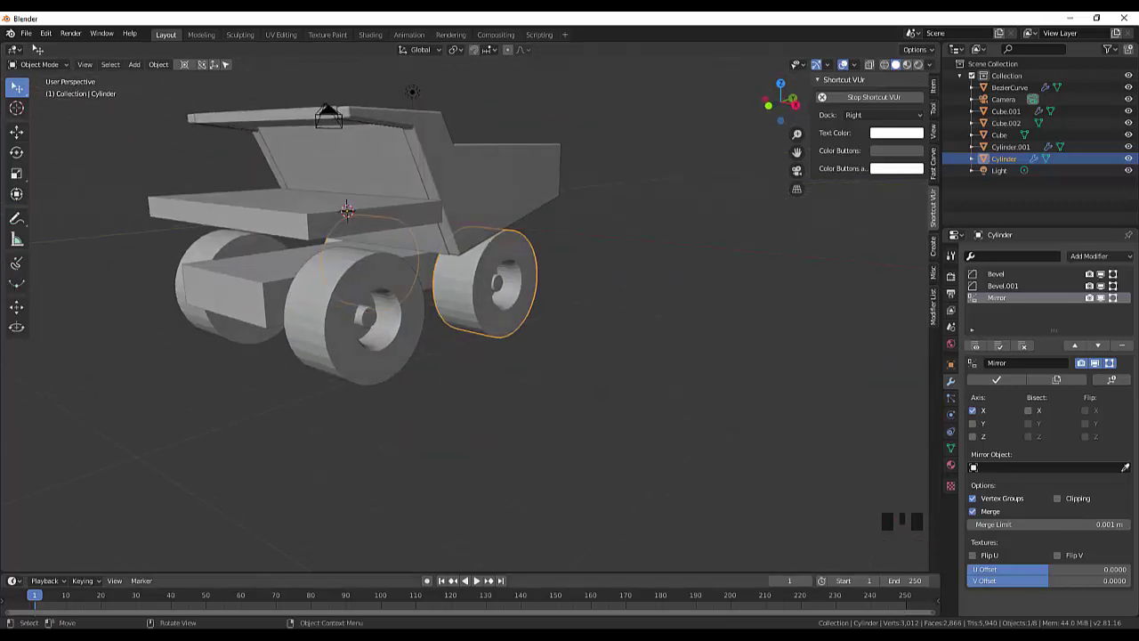